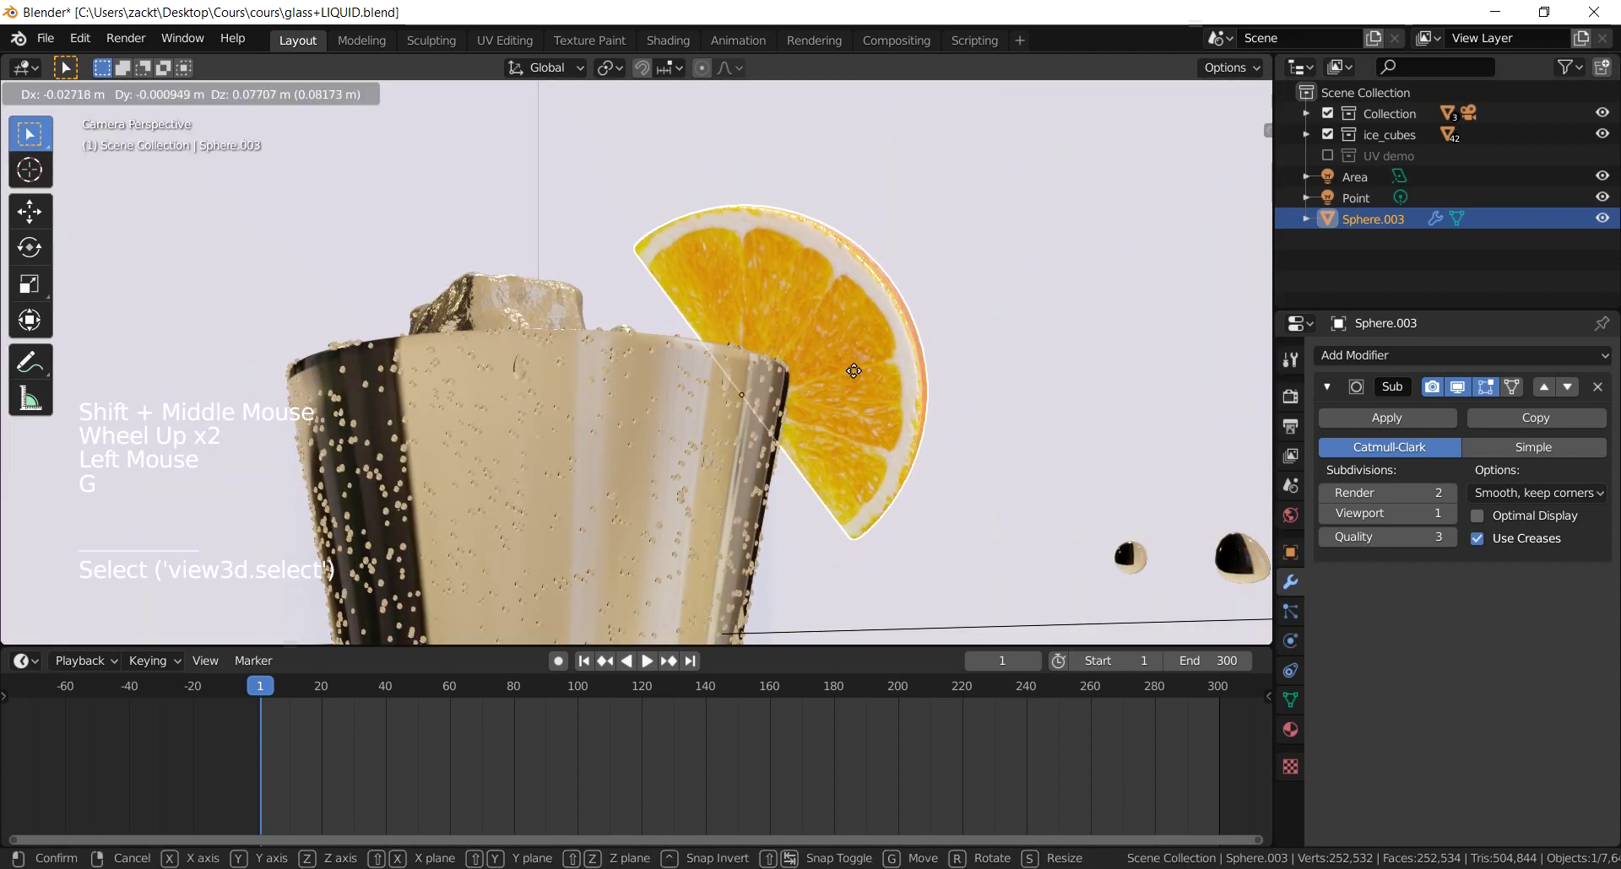
# Step: Move the orange slice with G and frame the scene from the camera view
pyautogui.scroll(-3)
pyautogui.middleClick(827, 375)
pyautogui.press('KP_0')
pyautogui.scroll(3)
pyautogui.press('g')
pyautogui.scroll(-3)
pyautogui.middleClick(674, 483)
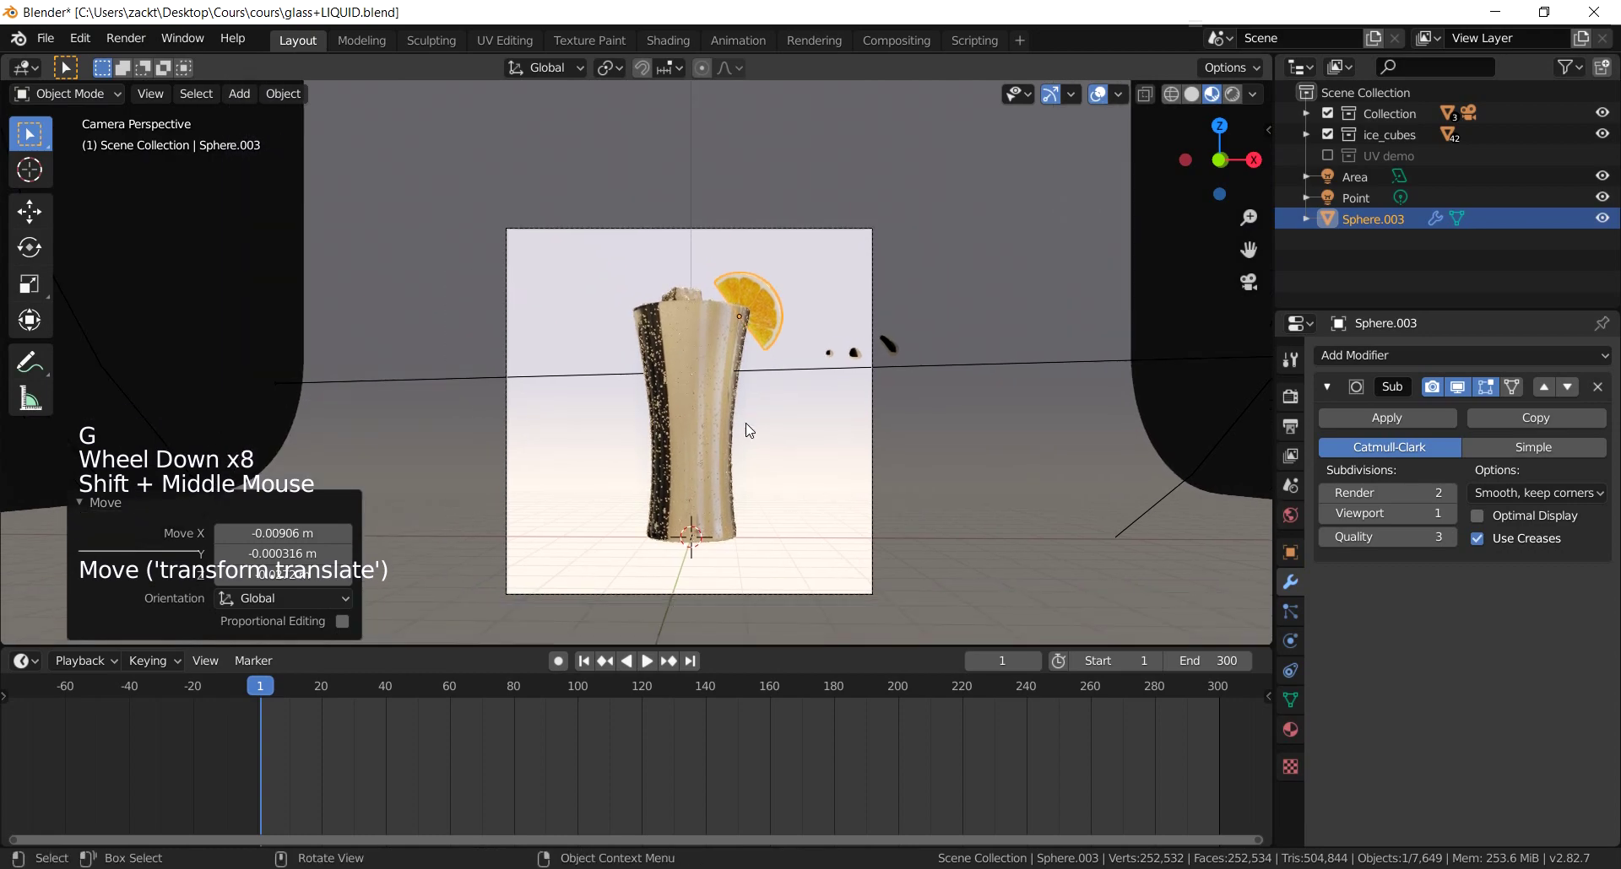
pyautogui.scroll(-3)
pyautogui.scroll(3)
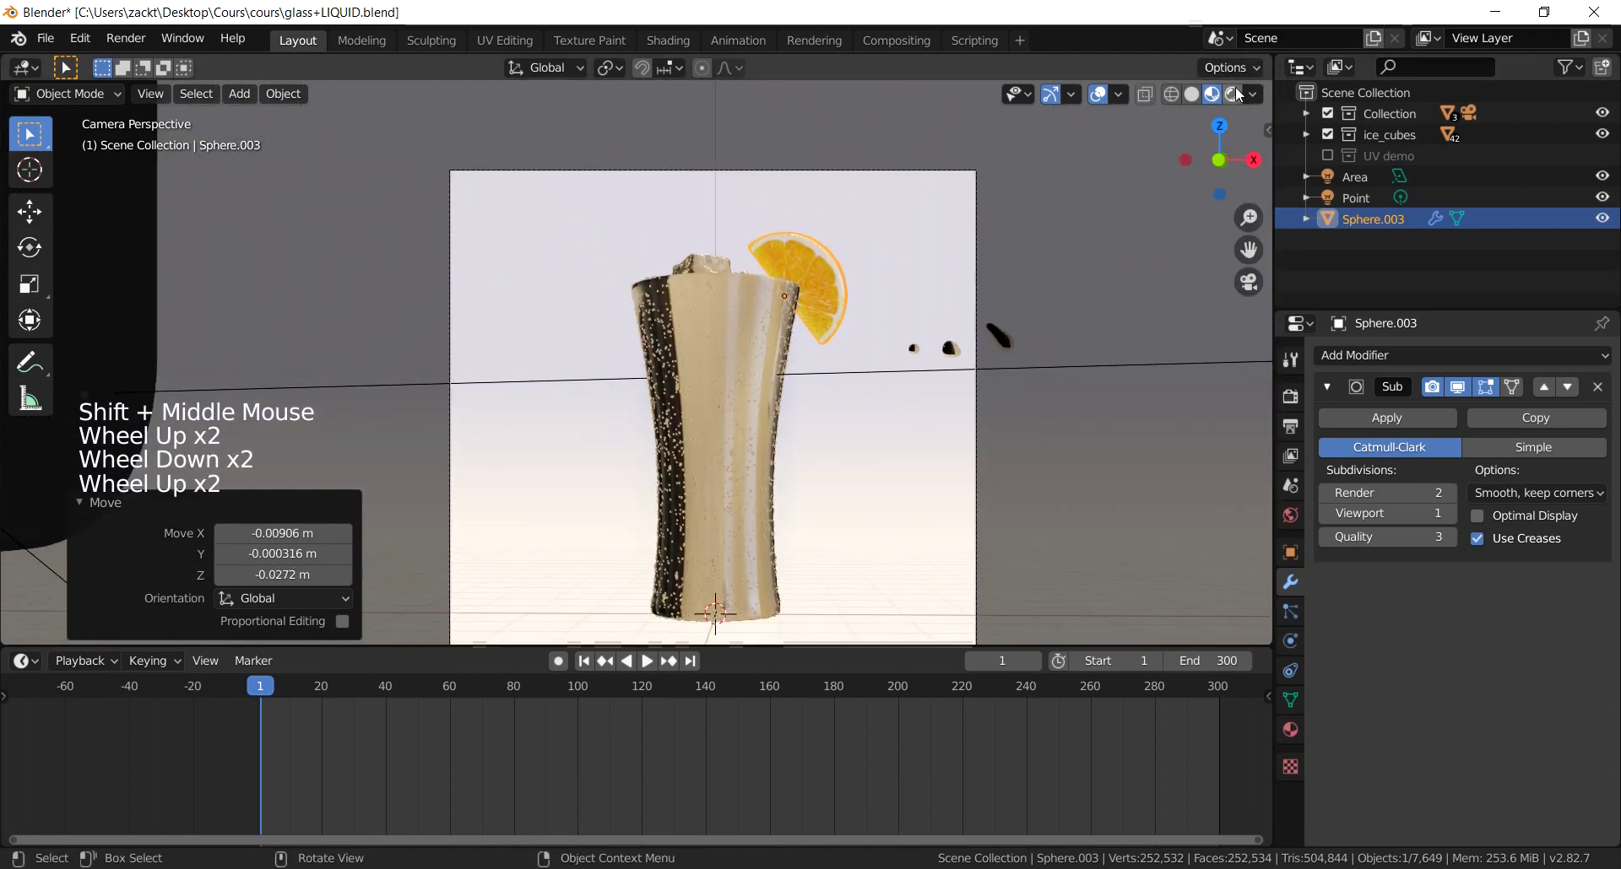
# Step: Preview the glass scene in Rendered shading, then return to Solid display
pyautogui.click(1142, 168)
pyautogui.click(1081, 100)
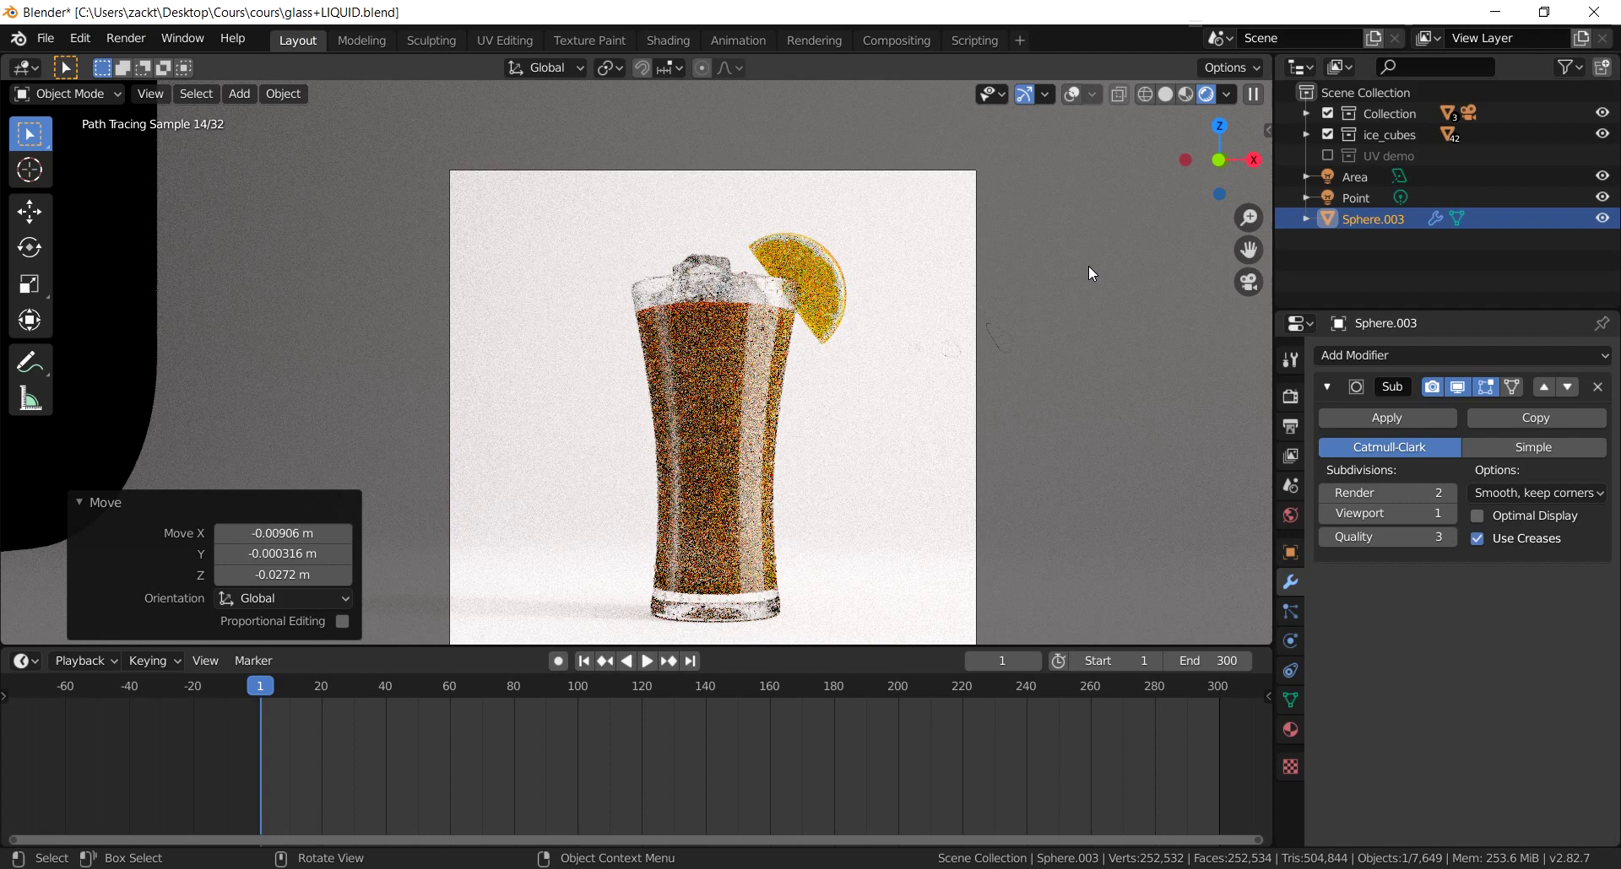
pyautogui.click(1168, 107)
pyautogui.scroll(3)
# Step: Leave camera view, zoom in on the glass side with droplets and bring up the Add menu
pyautogui.press('KP_1')
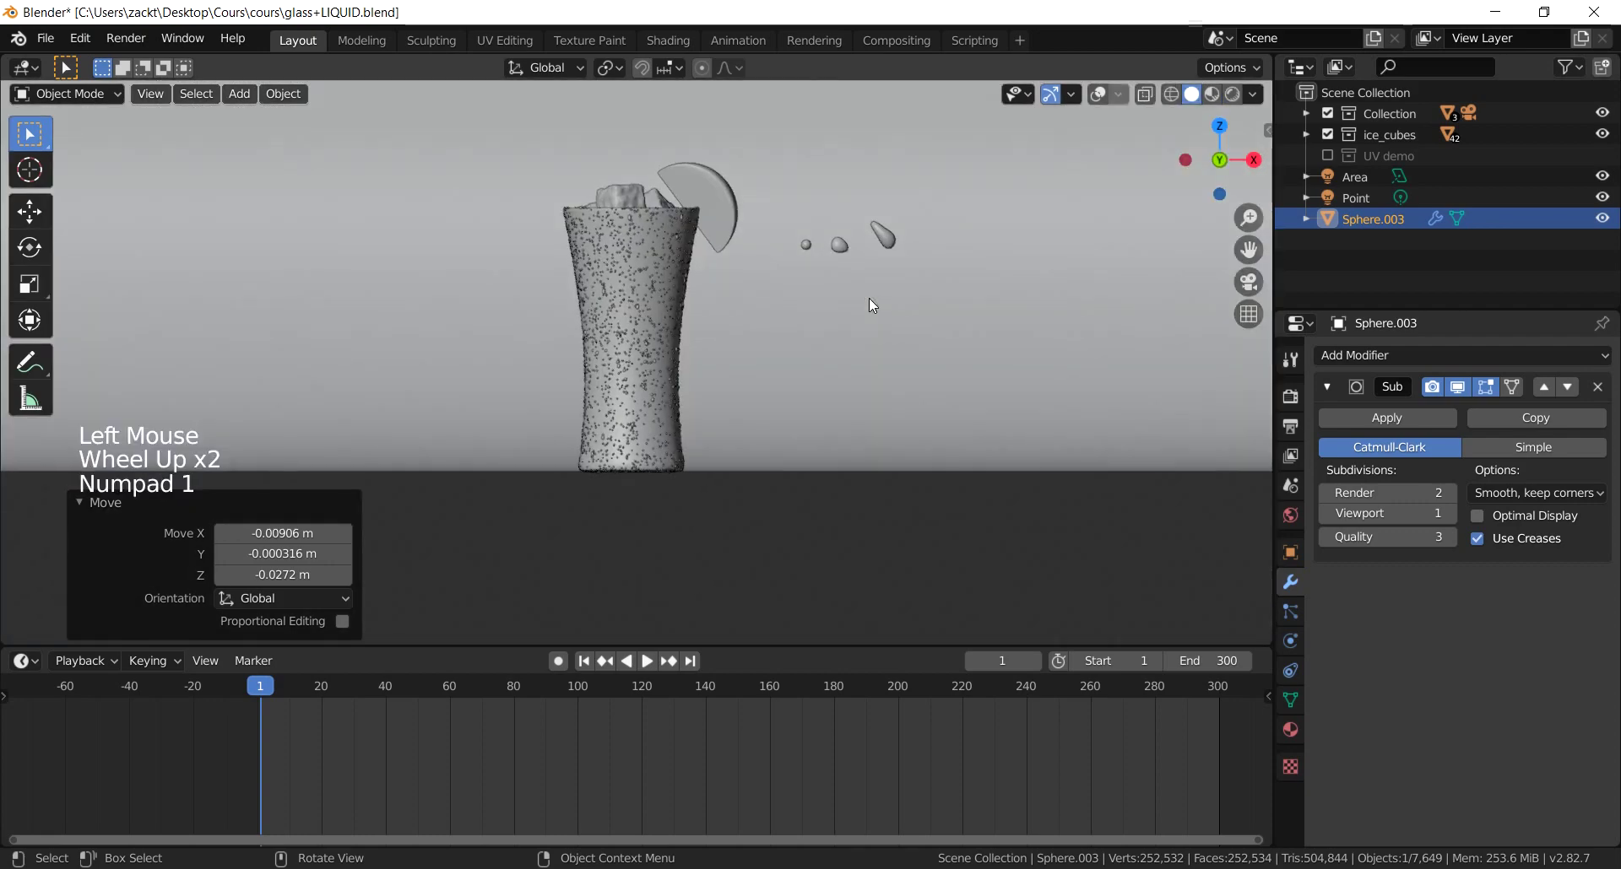
pyautogui.scroll(3)
pyautogui.middleClick(787, 360)
pyautogui.scroll(3)
pyautogui.scroll(3)
pyautogui.scroll(-3)
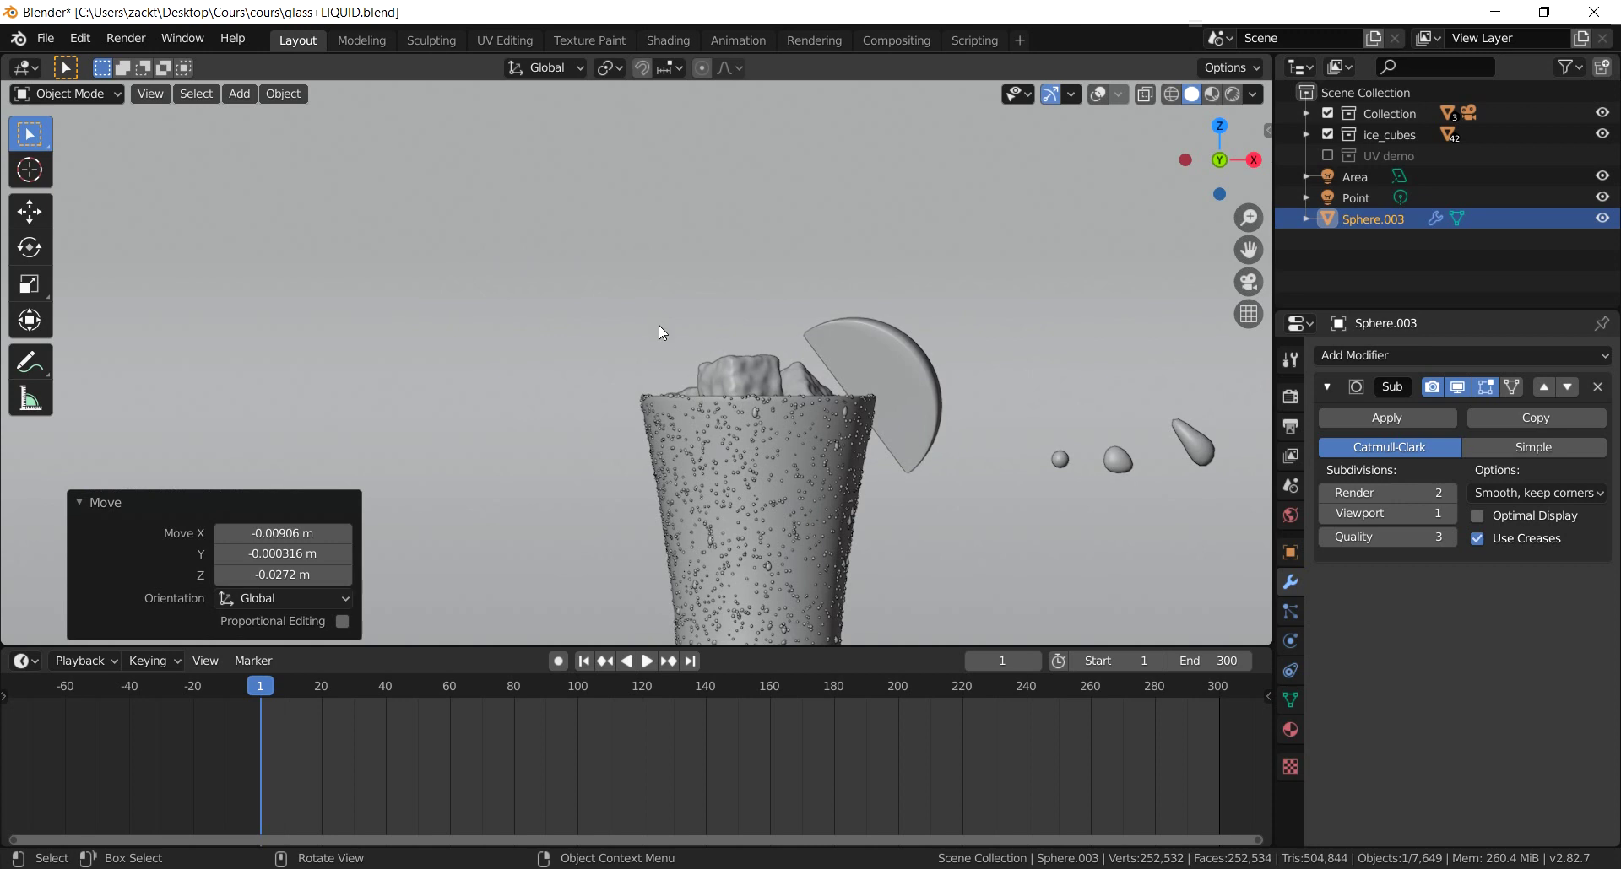
pyautogui.scroll(-3)
pyautogui.scroll(-3)
pyautogui.scroll(3)
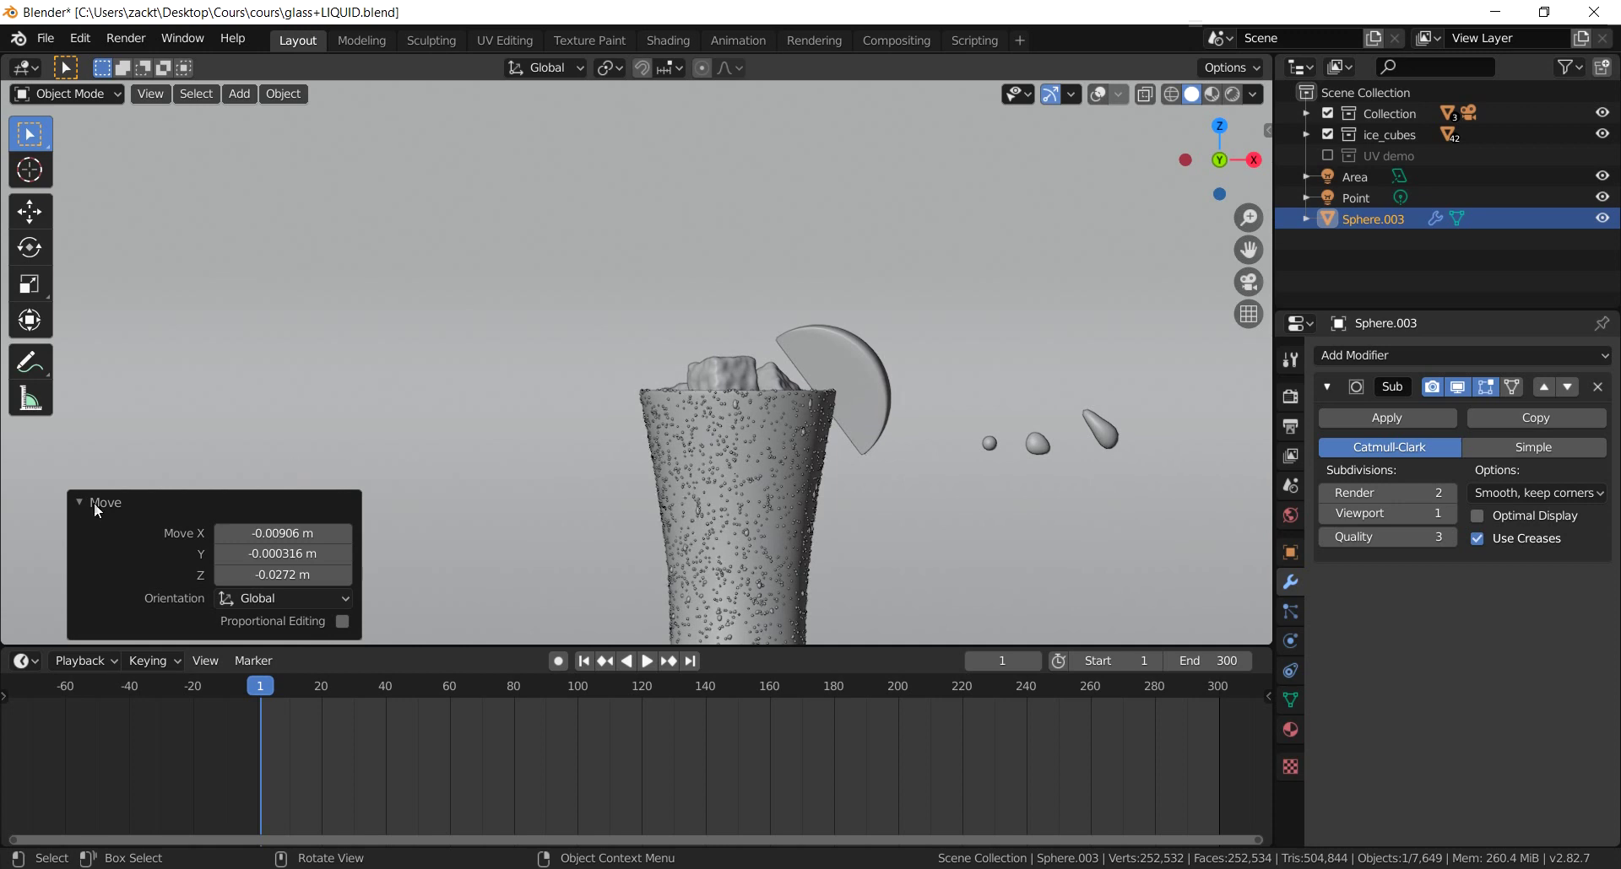
pyautogui.click(95, 513)
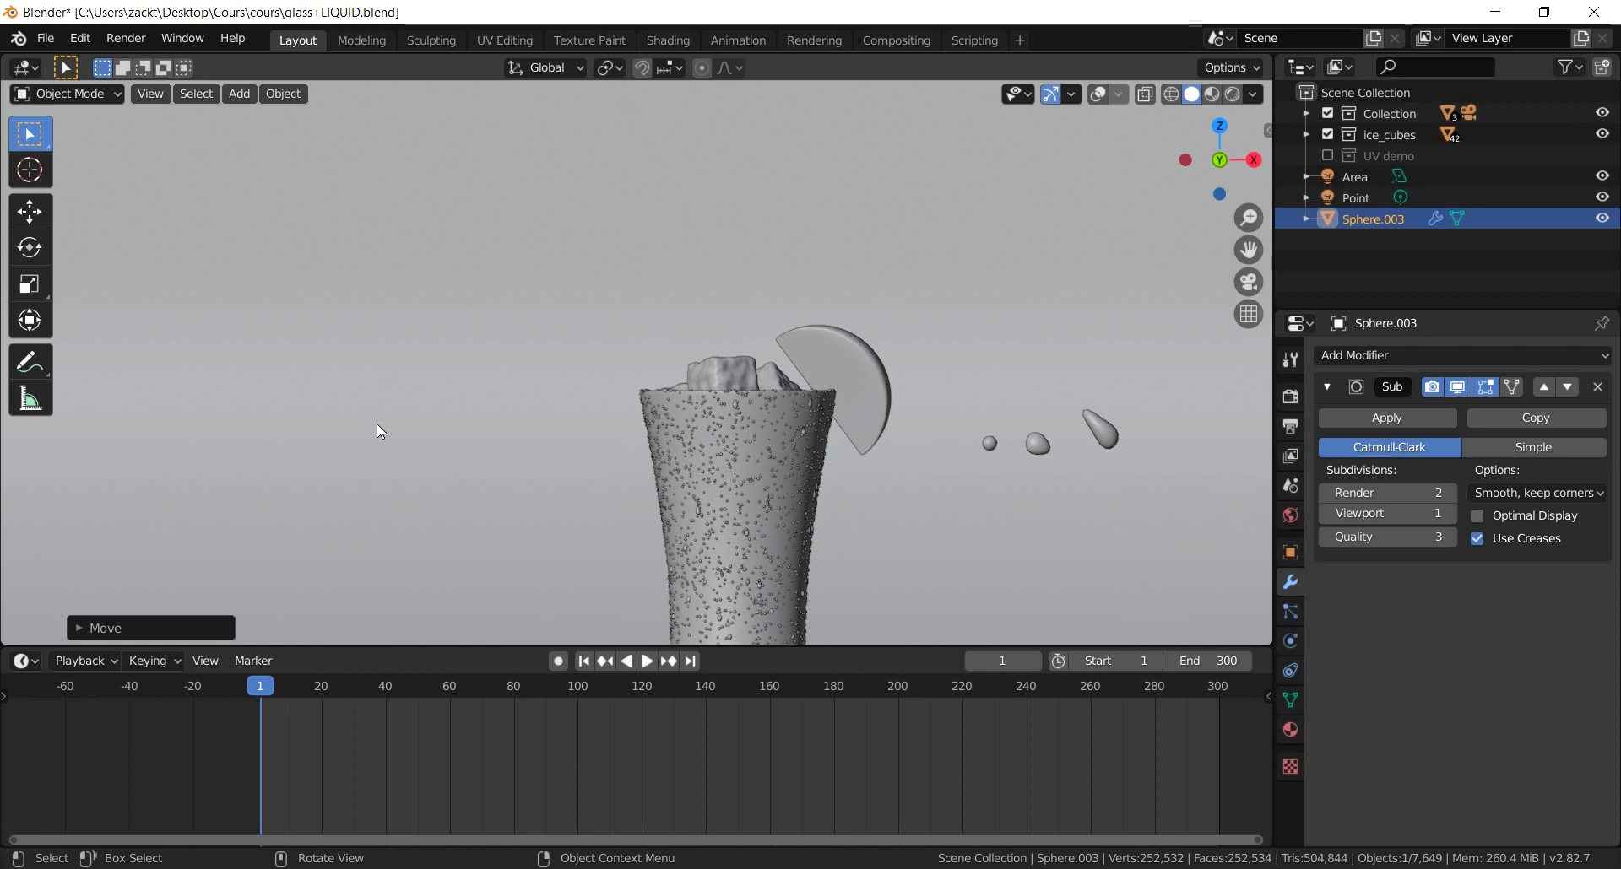
pyautogui.scroll(3)
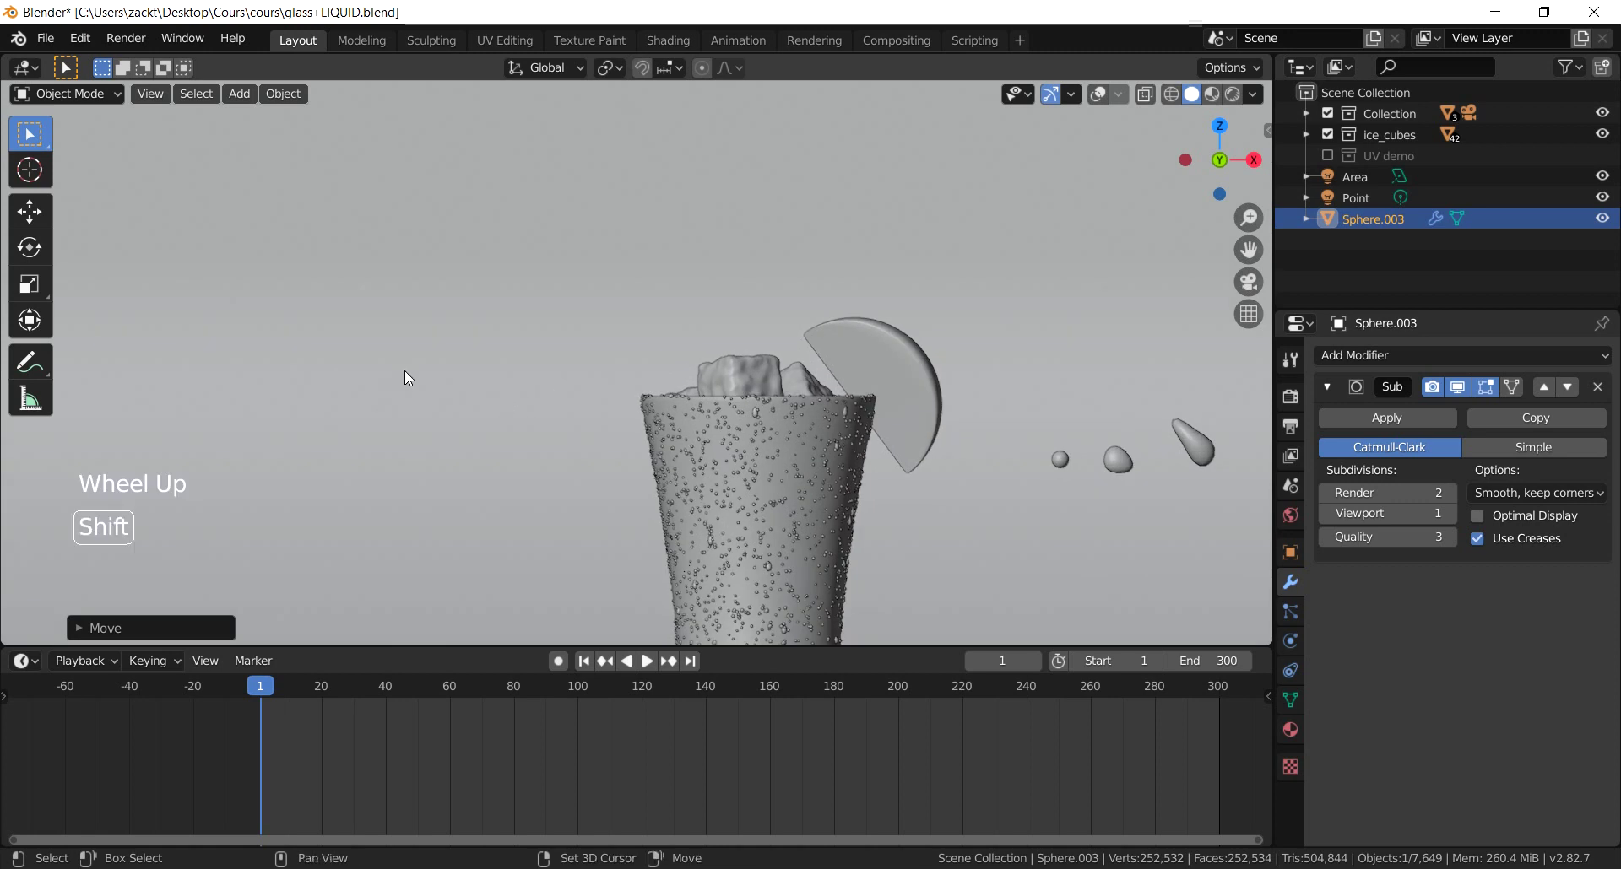
pyautogui.scroll(-3)
pyautogui.scroll(3)
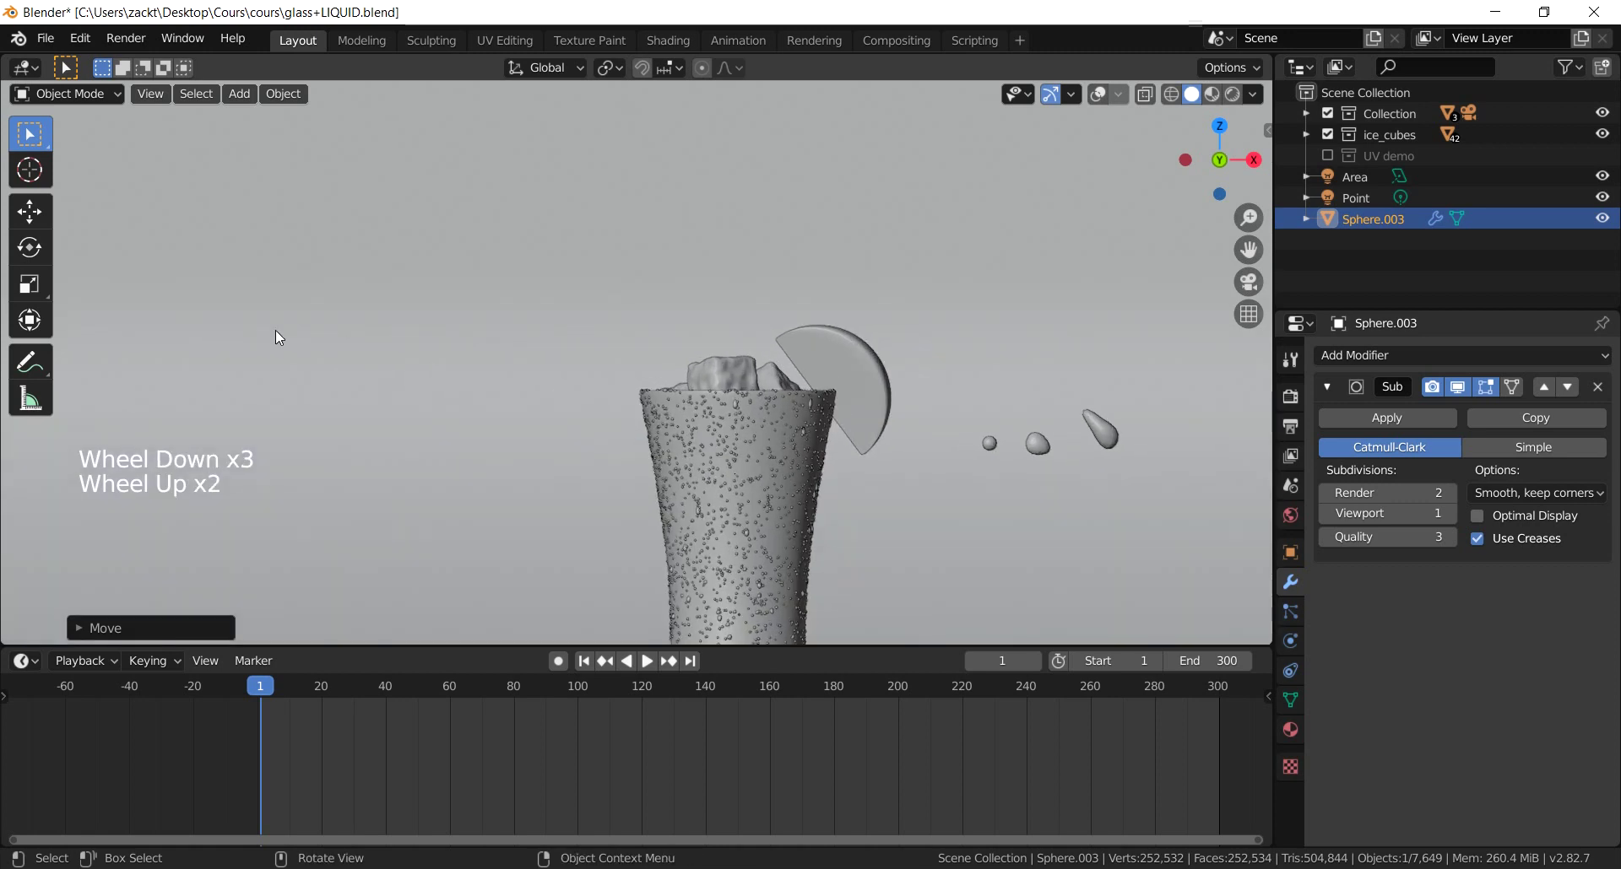
pyautogui.scroll(-3)
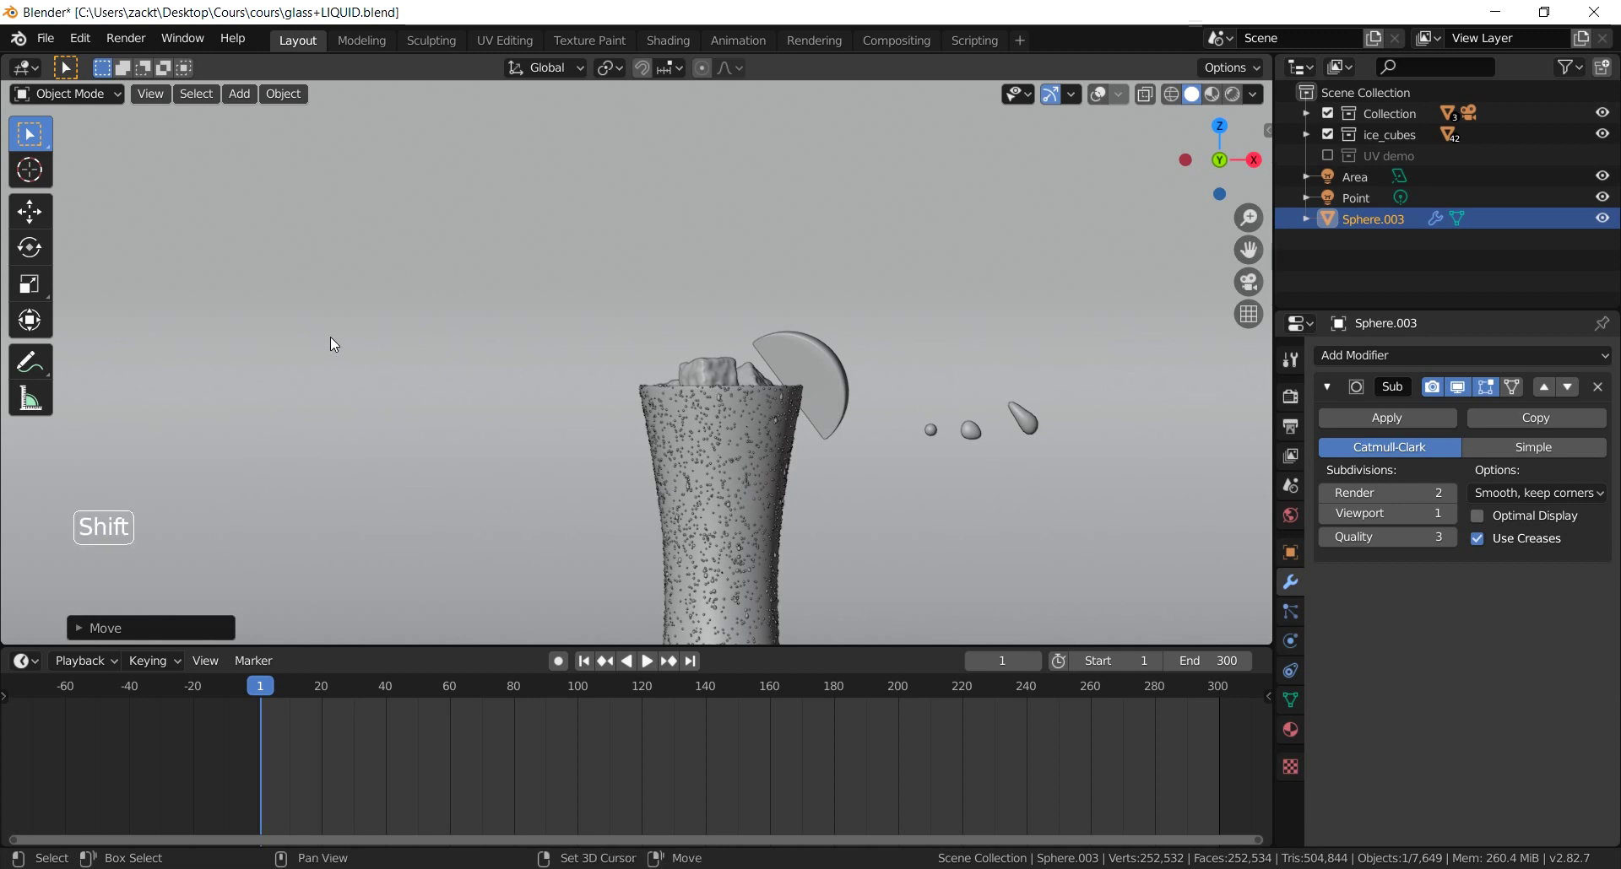
pyautogui.press('shift+a')
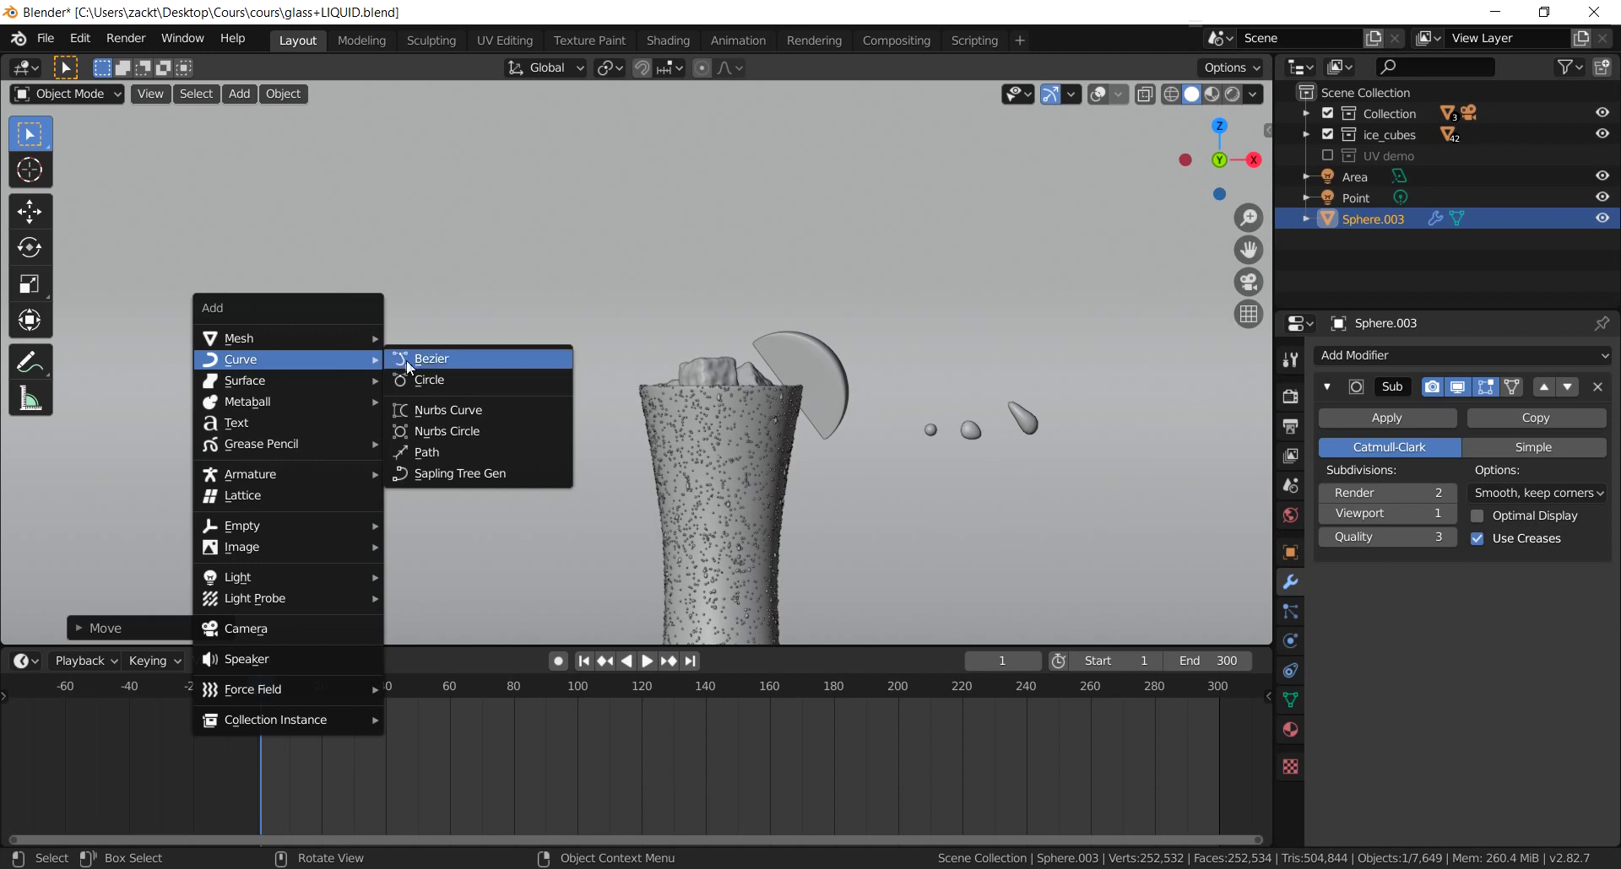
# Step: Add a Bezier curve, switch to wireframe display and view it from the top
pyautogui.scroll(-3)
pyautogui.press('g')
pyautogui.scroll(-3)
pyautogui.press('z')
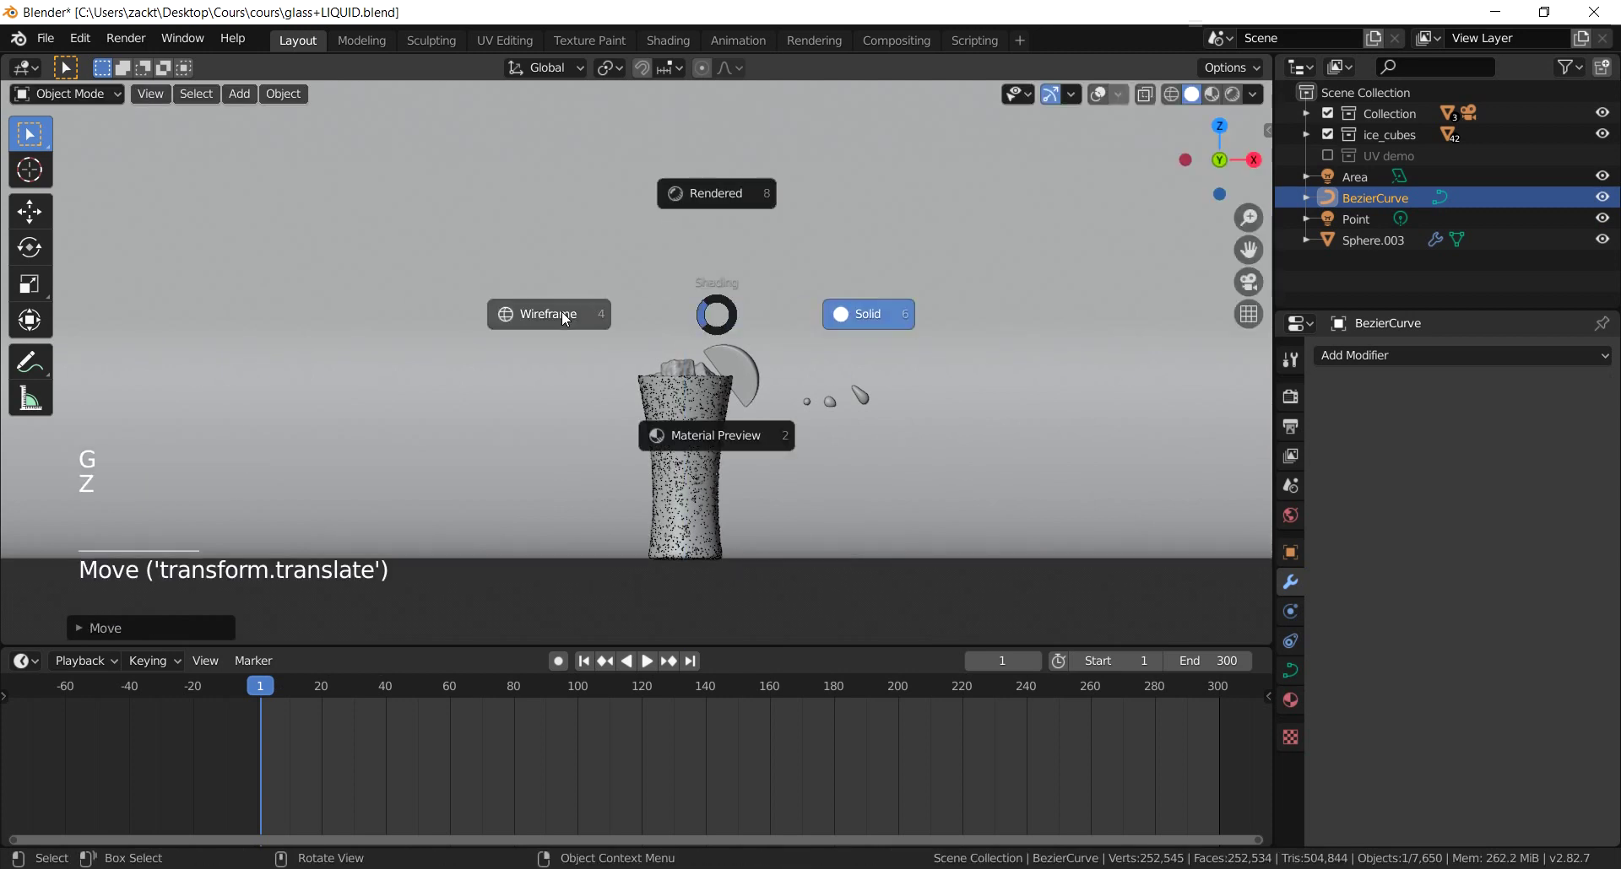
pyautogui.press('z')
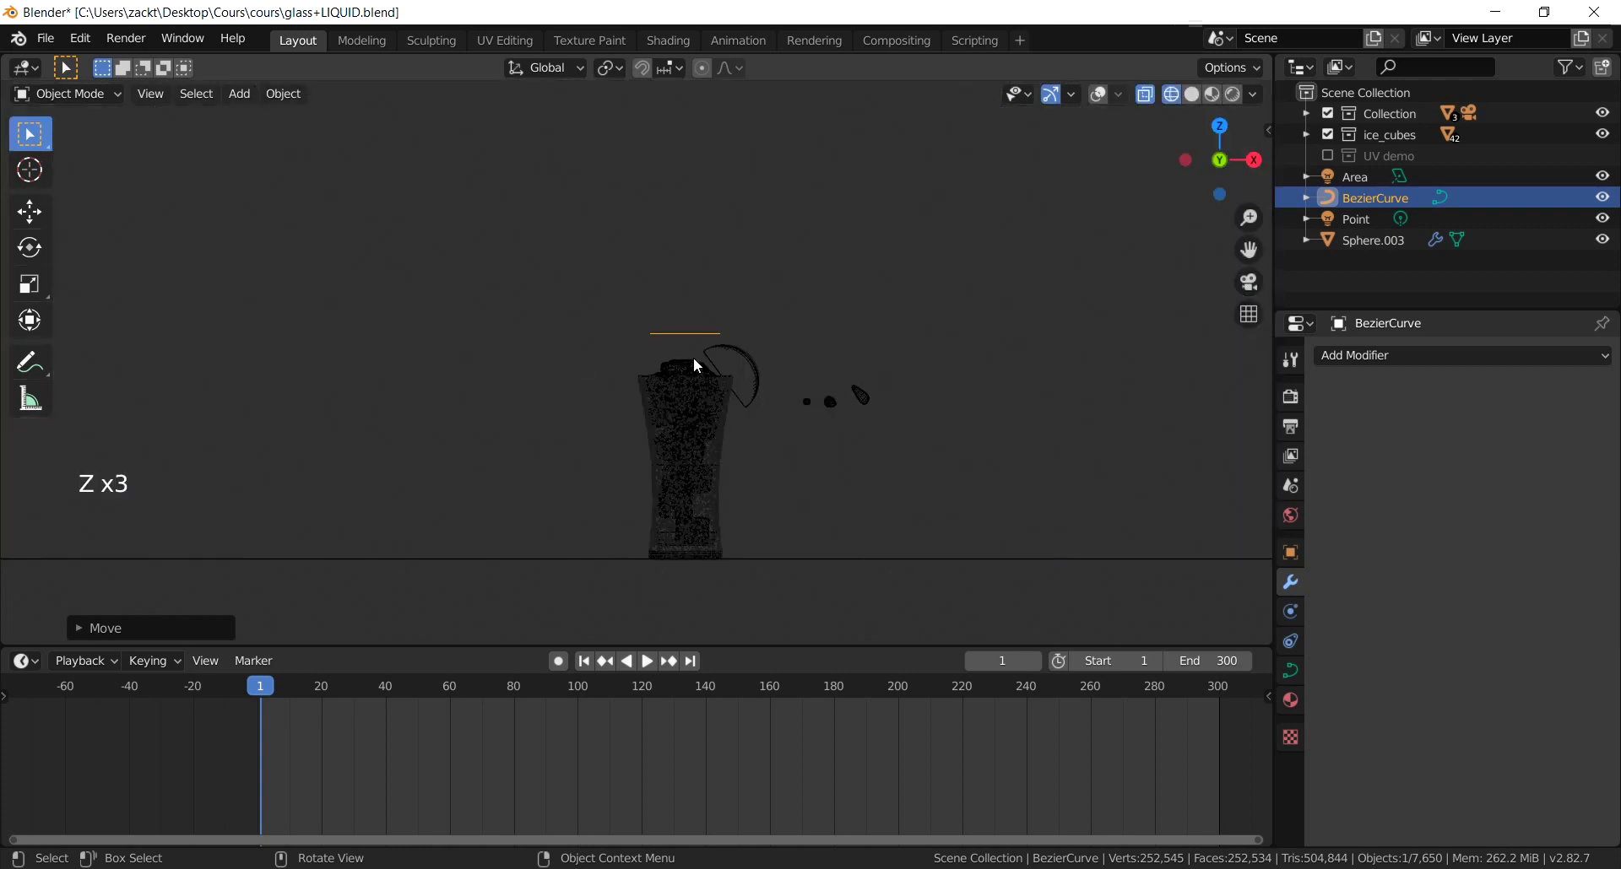
pyautogui.middleClick(682, 342)
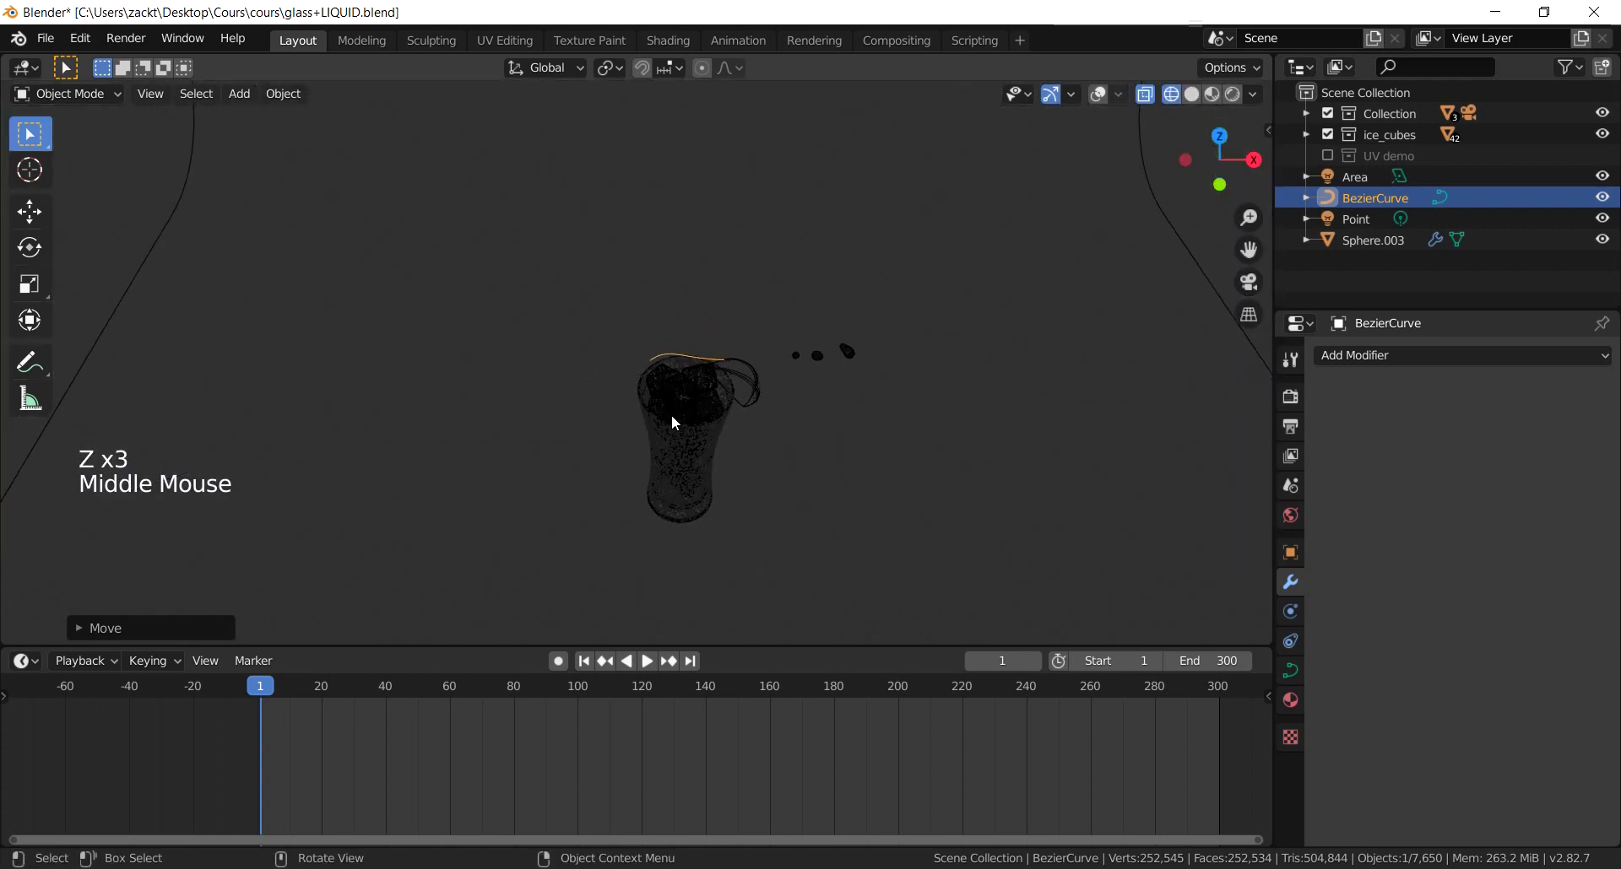
pyautogui.press('KP_7')
pyautogui.scroll(3)
pyautogui.press('g')
pyautogui.scroll(3)
pyautogui.scroll(3)
pyautogui.middleClick(533, 365)
pyautogui.scroll(-3)
pyautogui.press('g')
# Step: Enter Edit Mode on the Bezier curve and adjust the viewport display options
pyautogui.press('Tab')
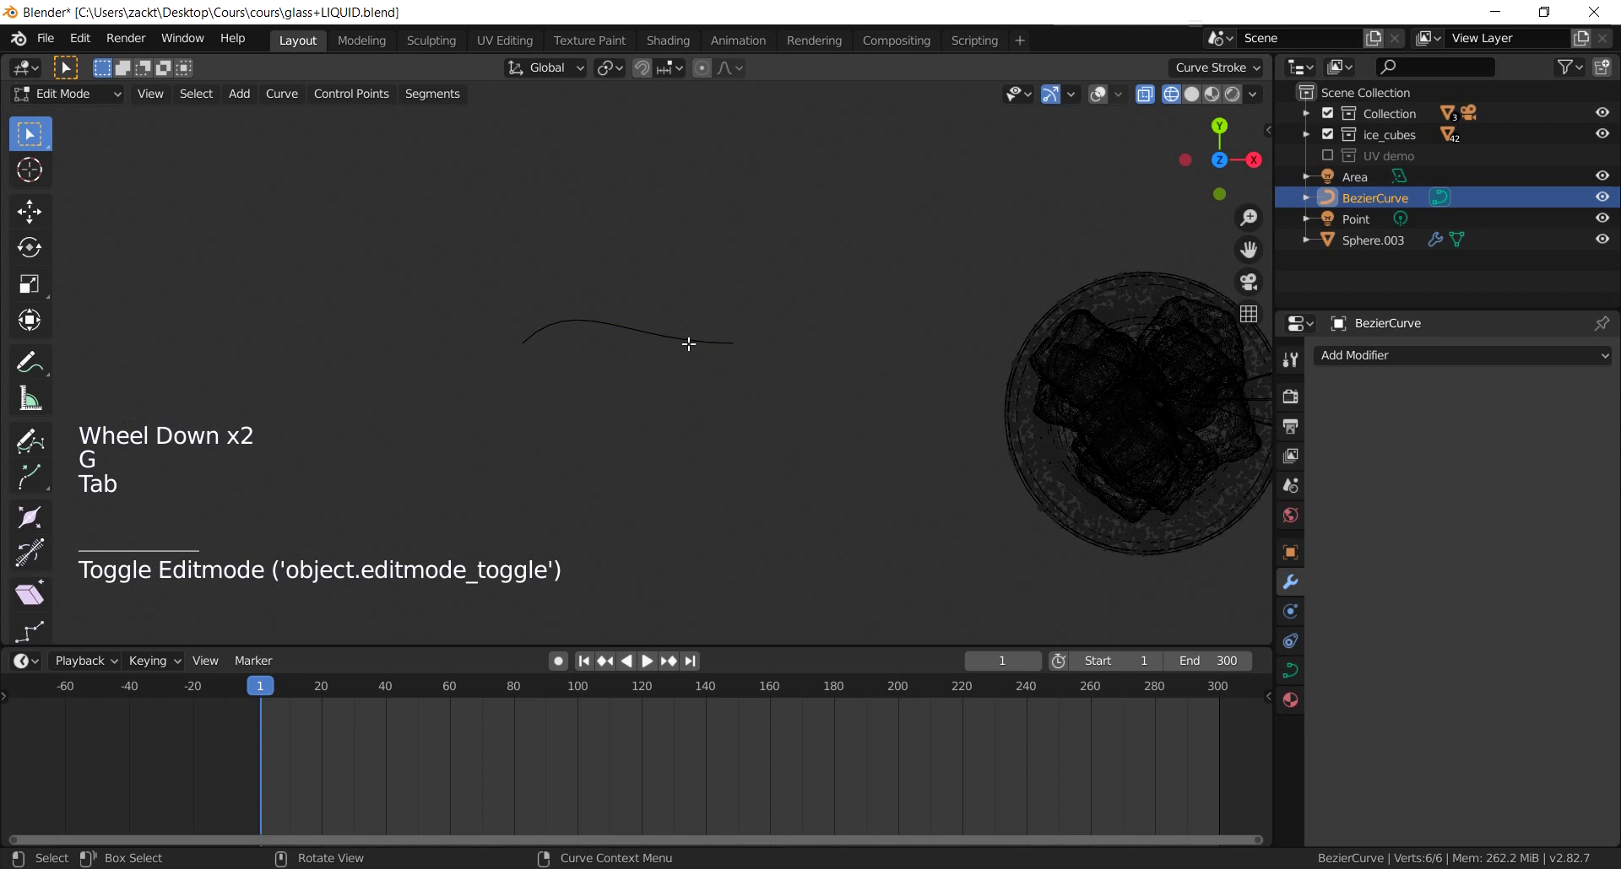
pyautogui.press('Tab')
pyautogui.scroll(3)
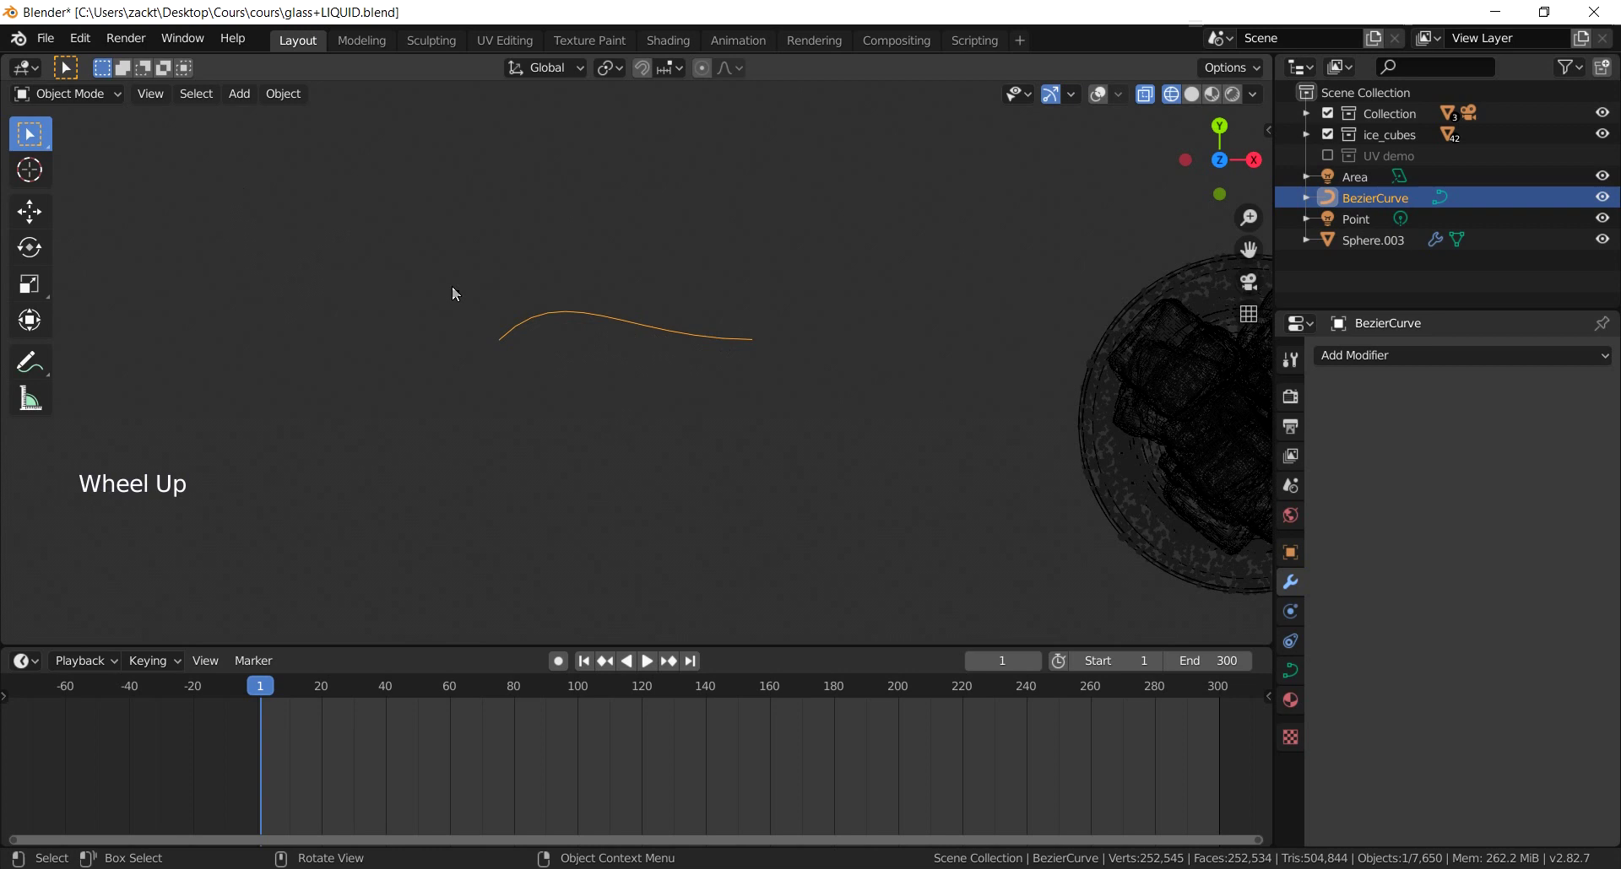
pyautogui.press('Tab')
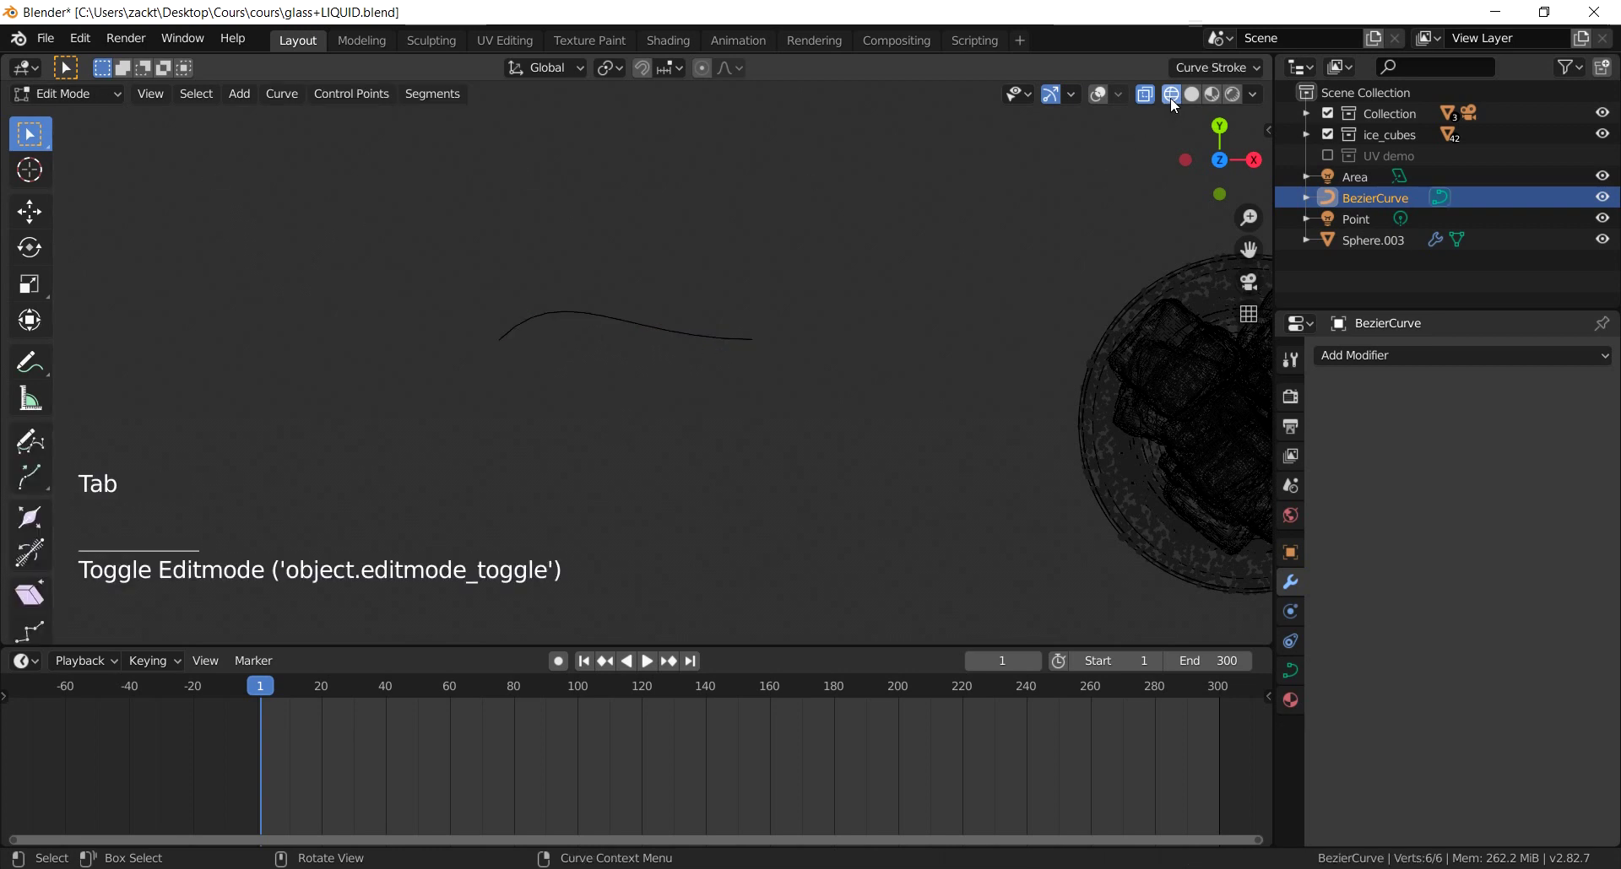
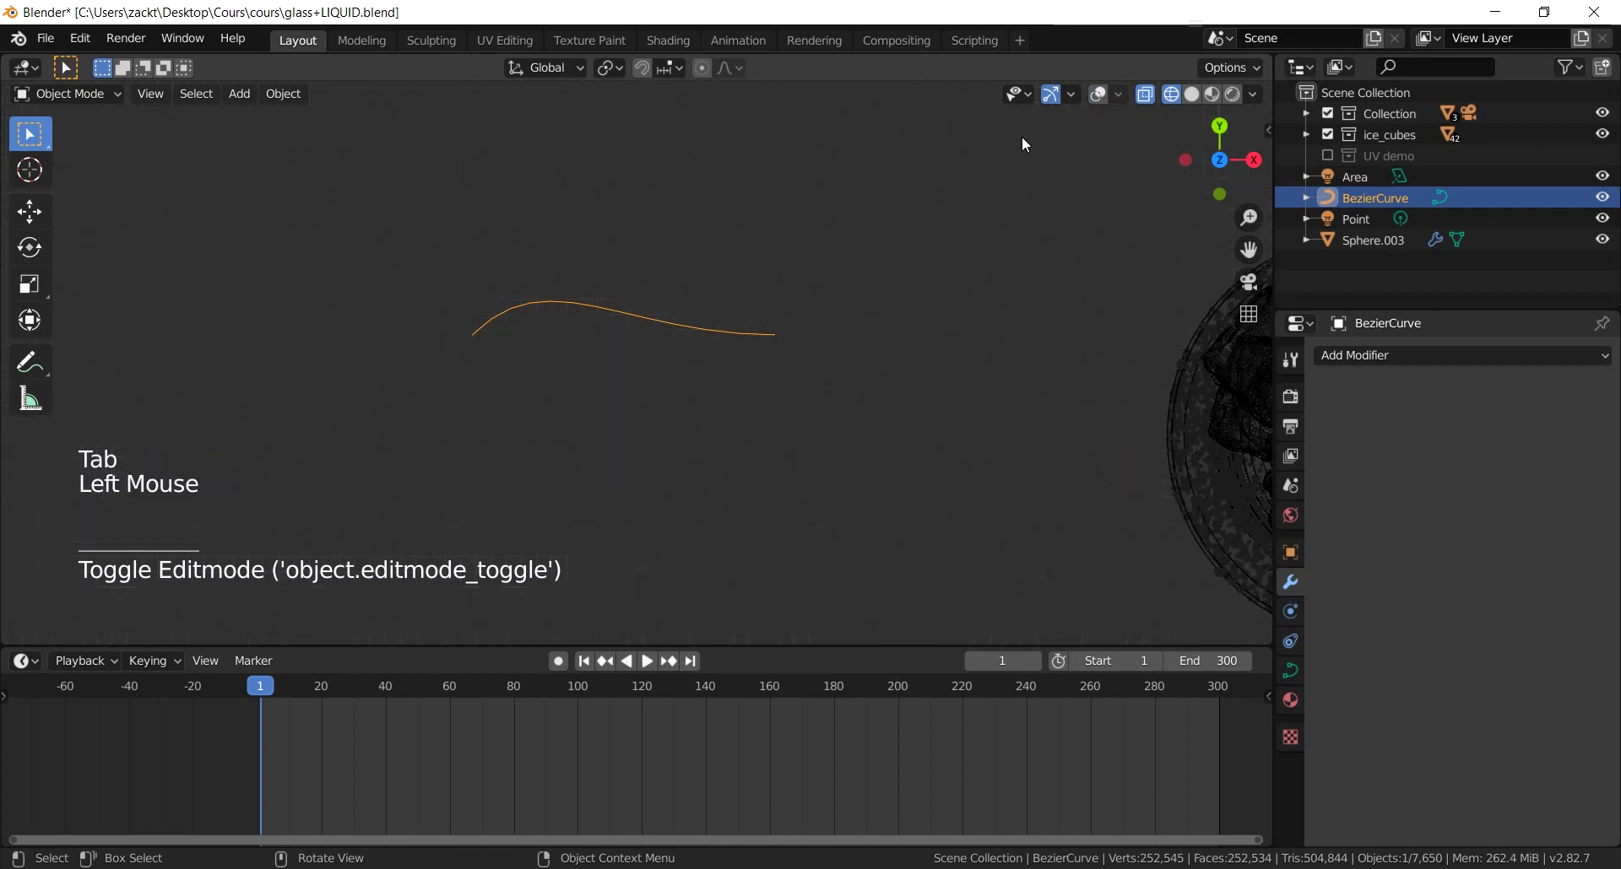
pyautogui.click(1098, 96)
pyautogui.scroll(-3)
pyautogui.click(1102, 105)
pyautogui.scroll(-3)
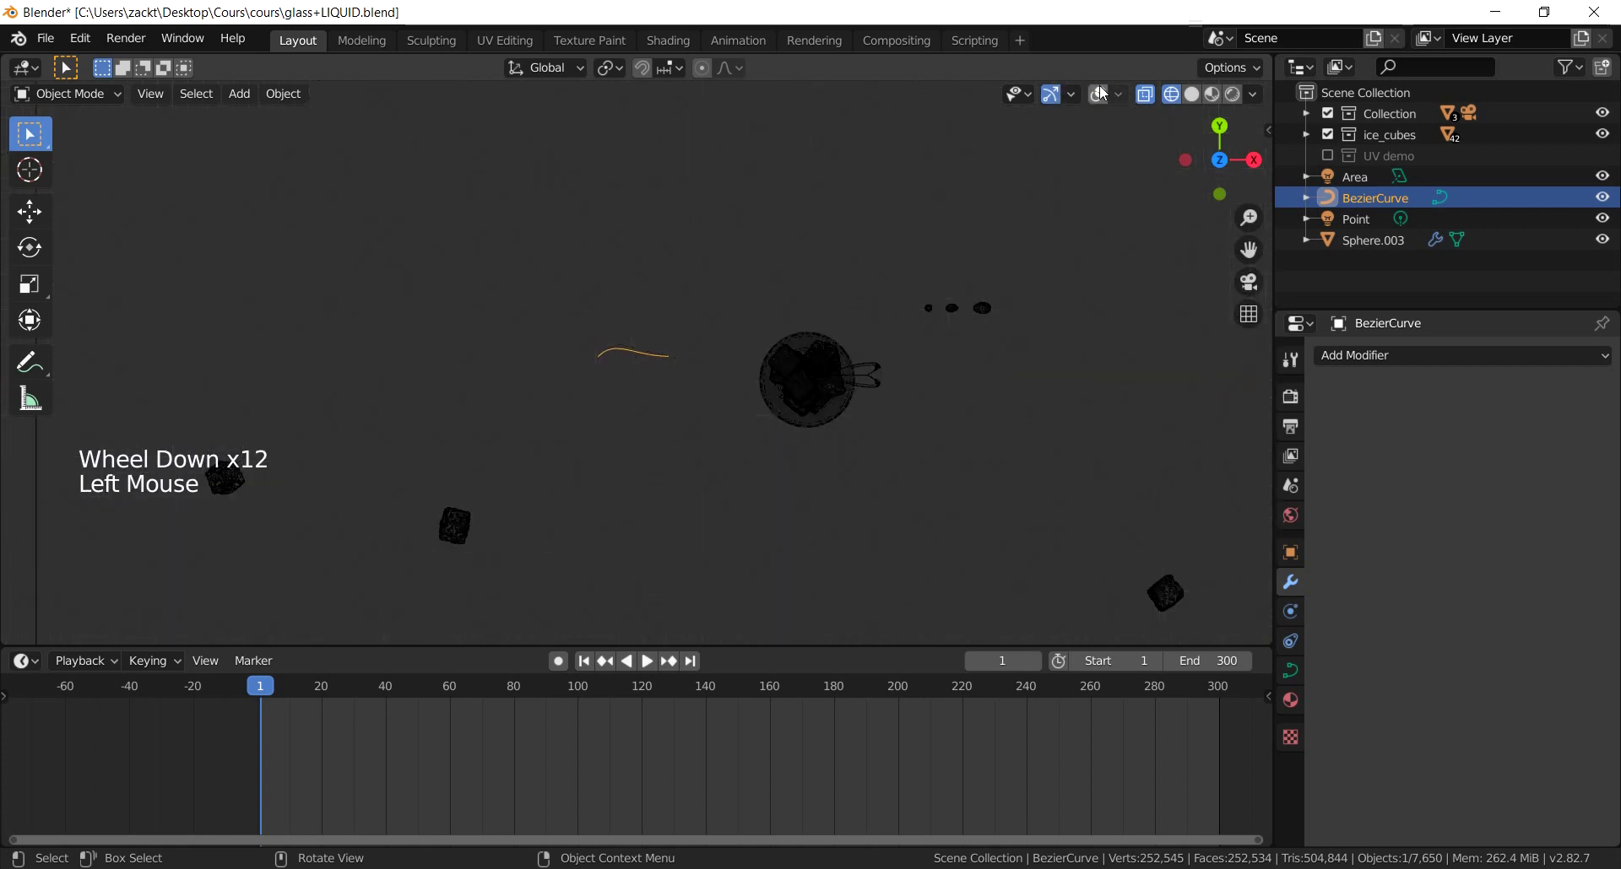
pyautogui.click(1100, 100)
pyautogui.scroll(3)
# Step: Rotate the handles of both Bezier points so the curve becomes a straight line
pyautogui.press('Tab')
pyautogui.scroll(-3)
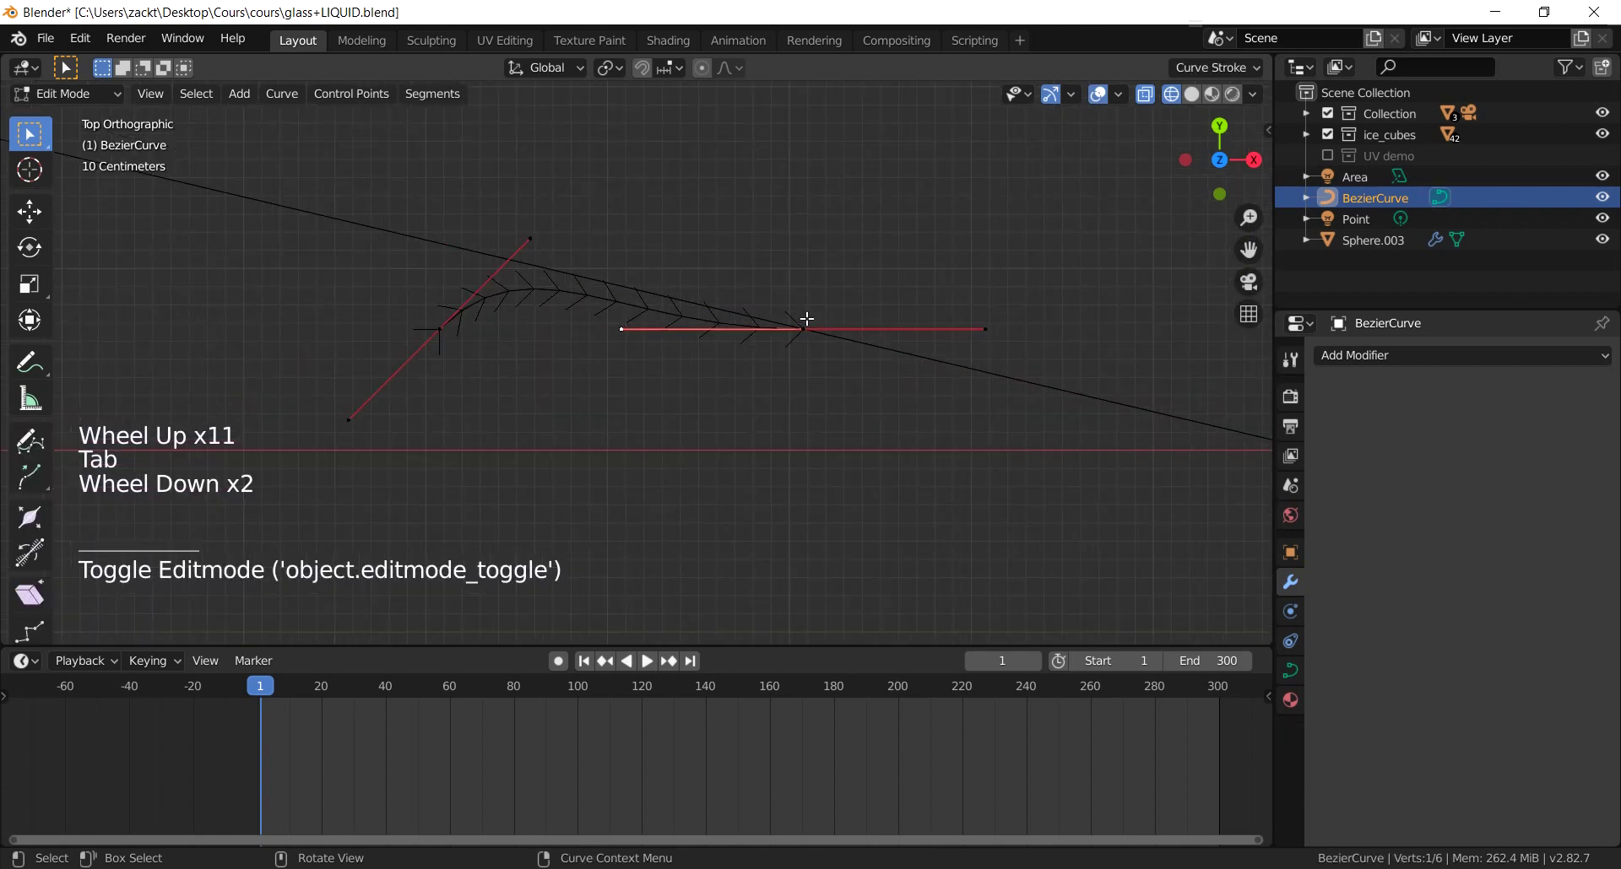
pyautogui.click(809, 329)
pyautogui.press('r')
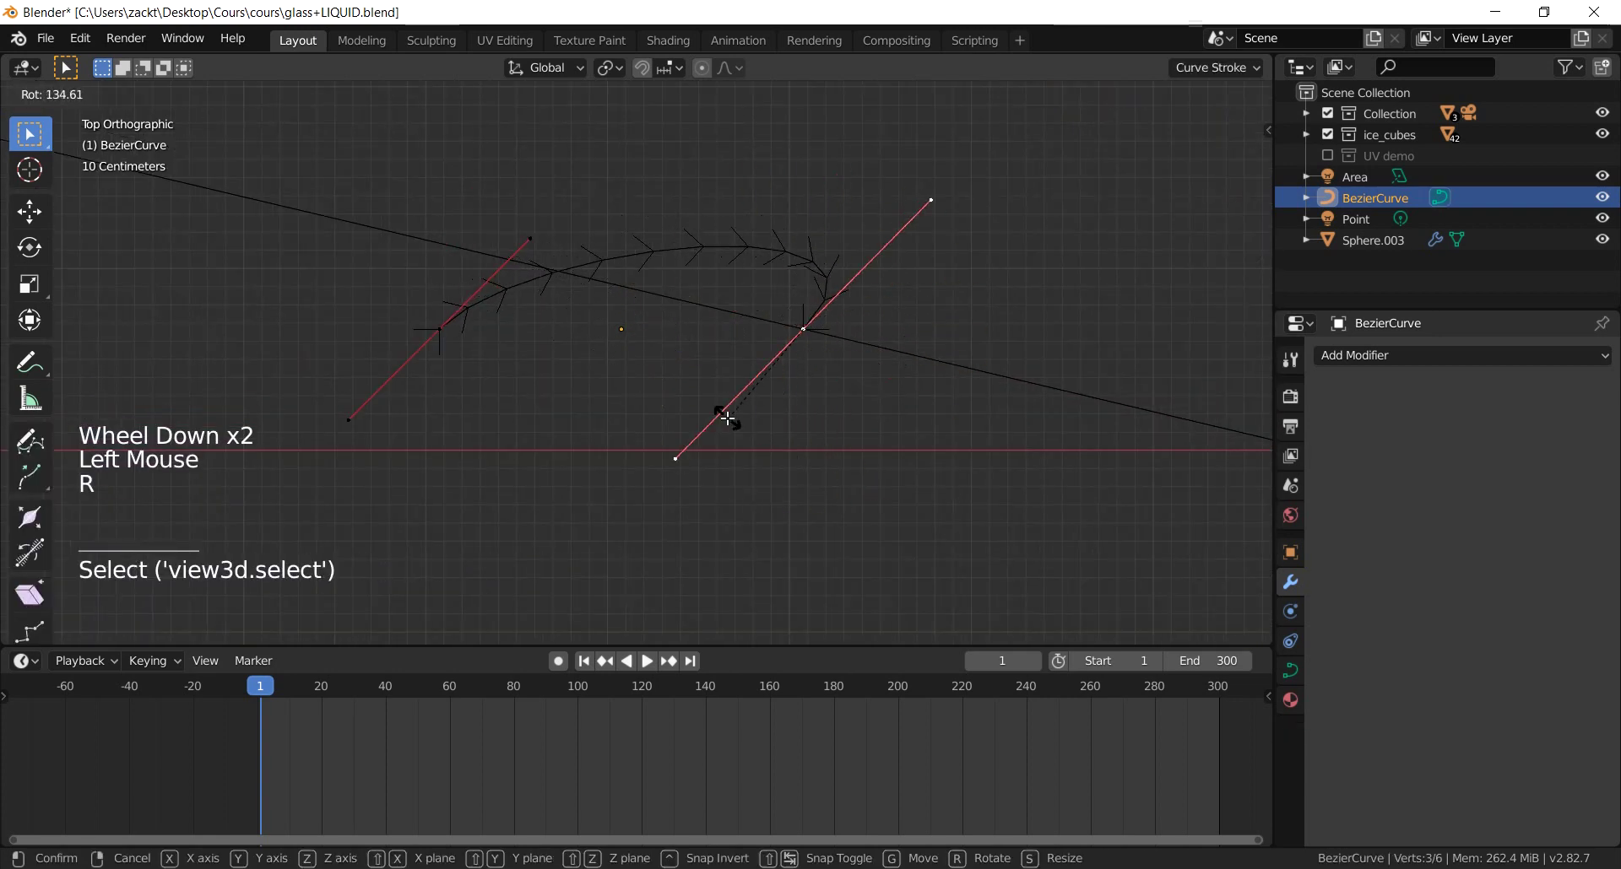
pyautogui.click(419, 330)
pyautogui.press('r')
pyautogui.click(834, 323)
pyautogui.press('r')
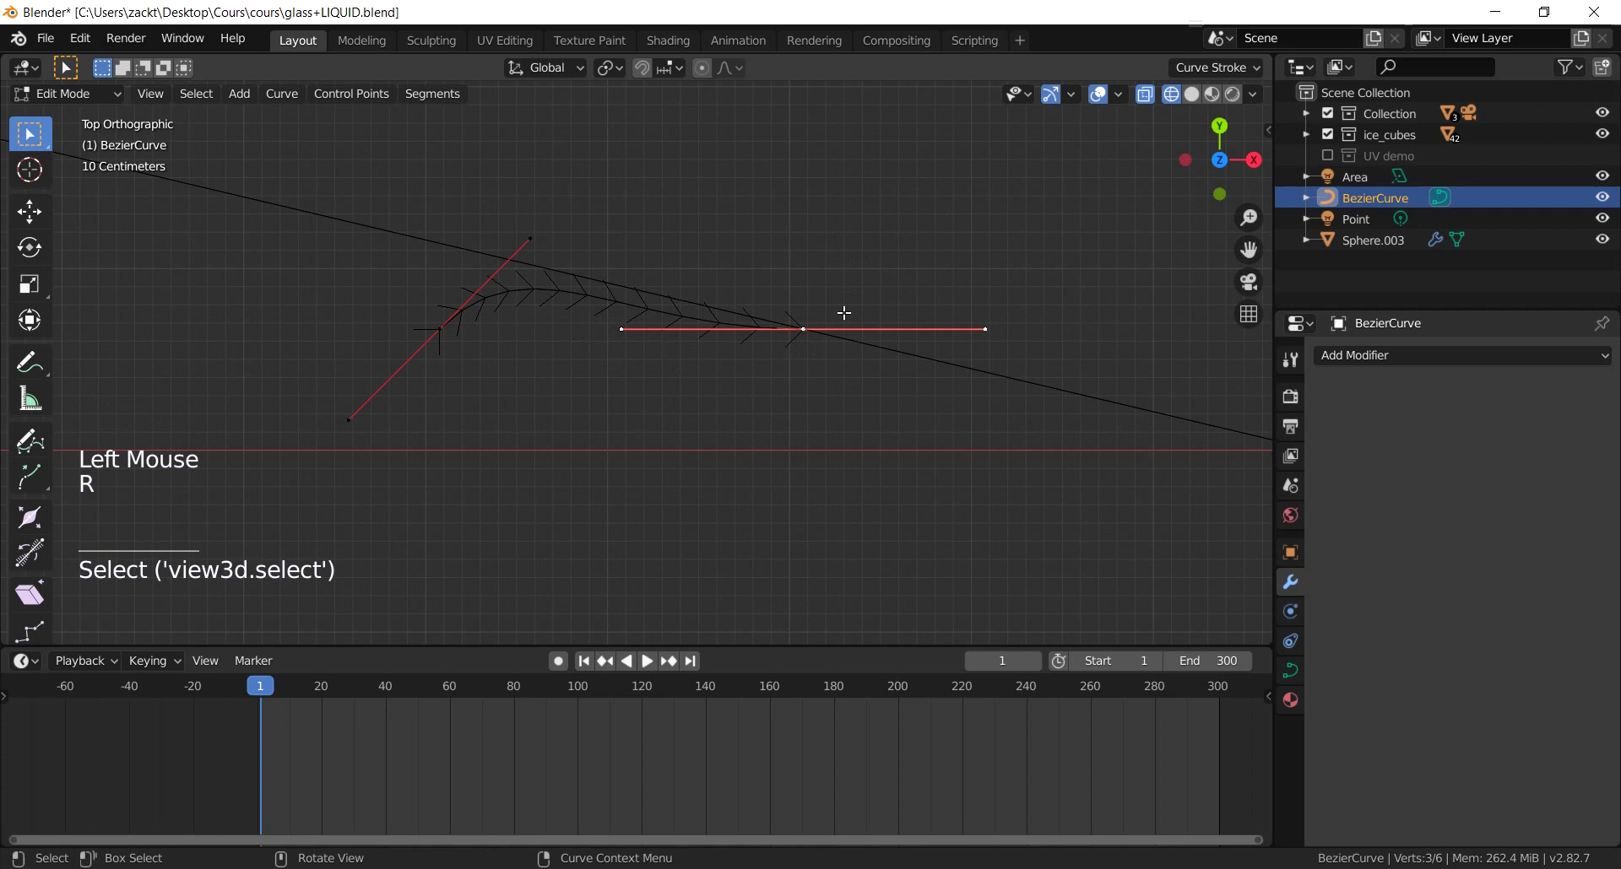
pyautogui.click(454, 323)
pyautogui.press('r')
pyautogui.press('Tab')
pyautogui.scroll(3)
pyautogui.middleClick(558, 377)
# Step: Extrude a new point from the curve end and move it into place for the straw
pyautogui.click(658, 323)
pyautogui.press('Tab')
pyautogui.click(636, 321)
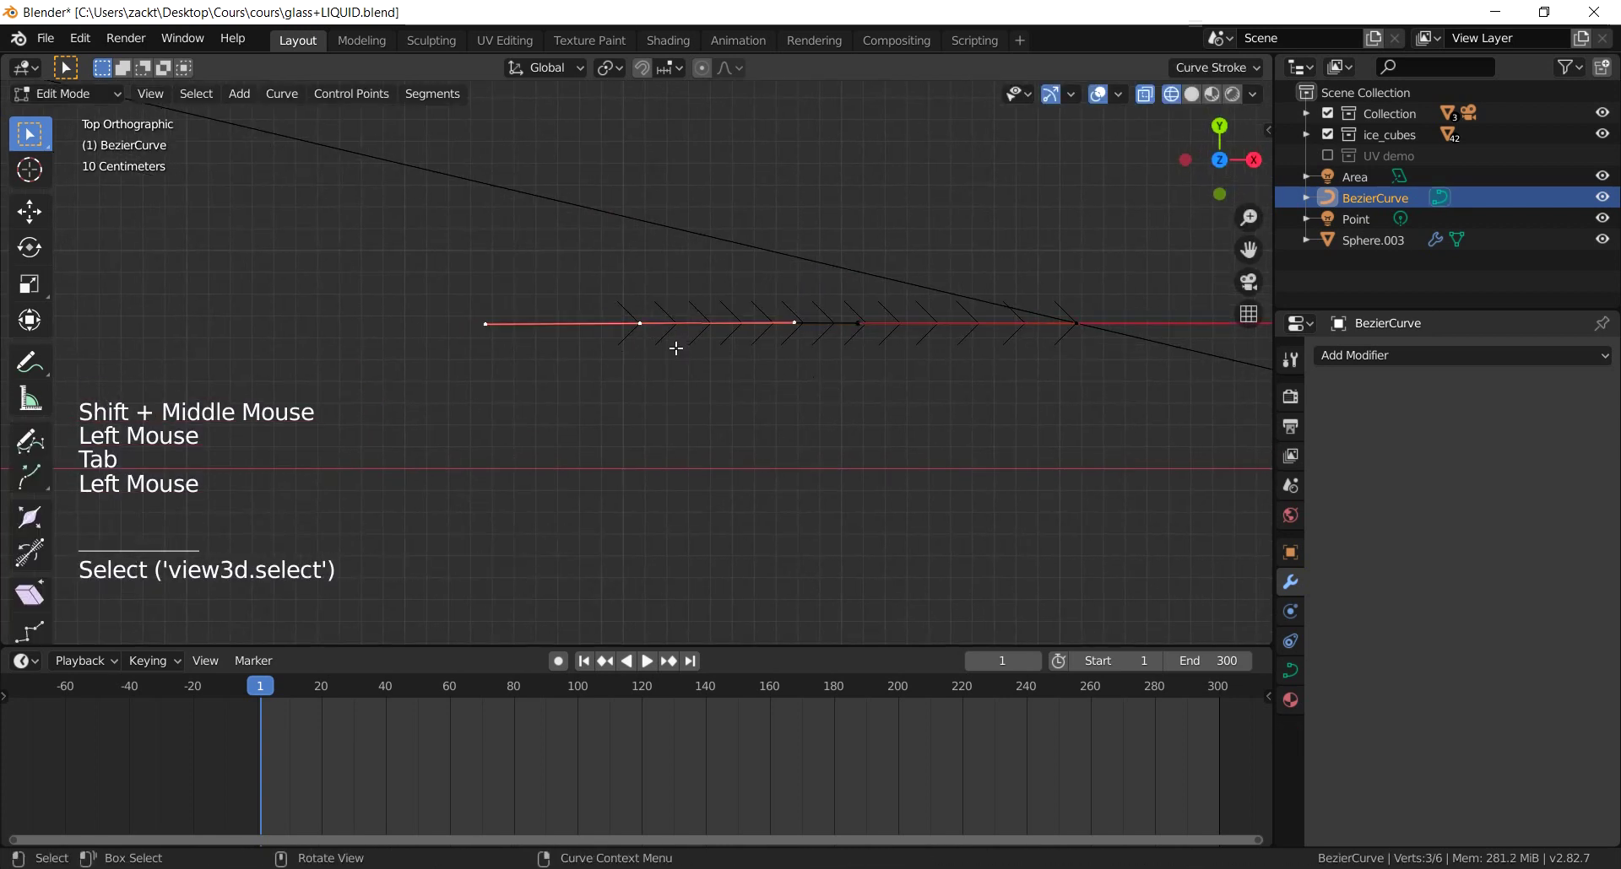
pyautogui.scroll(-3)
pyautogui.press('e')
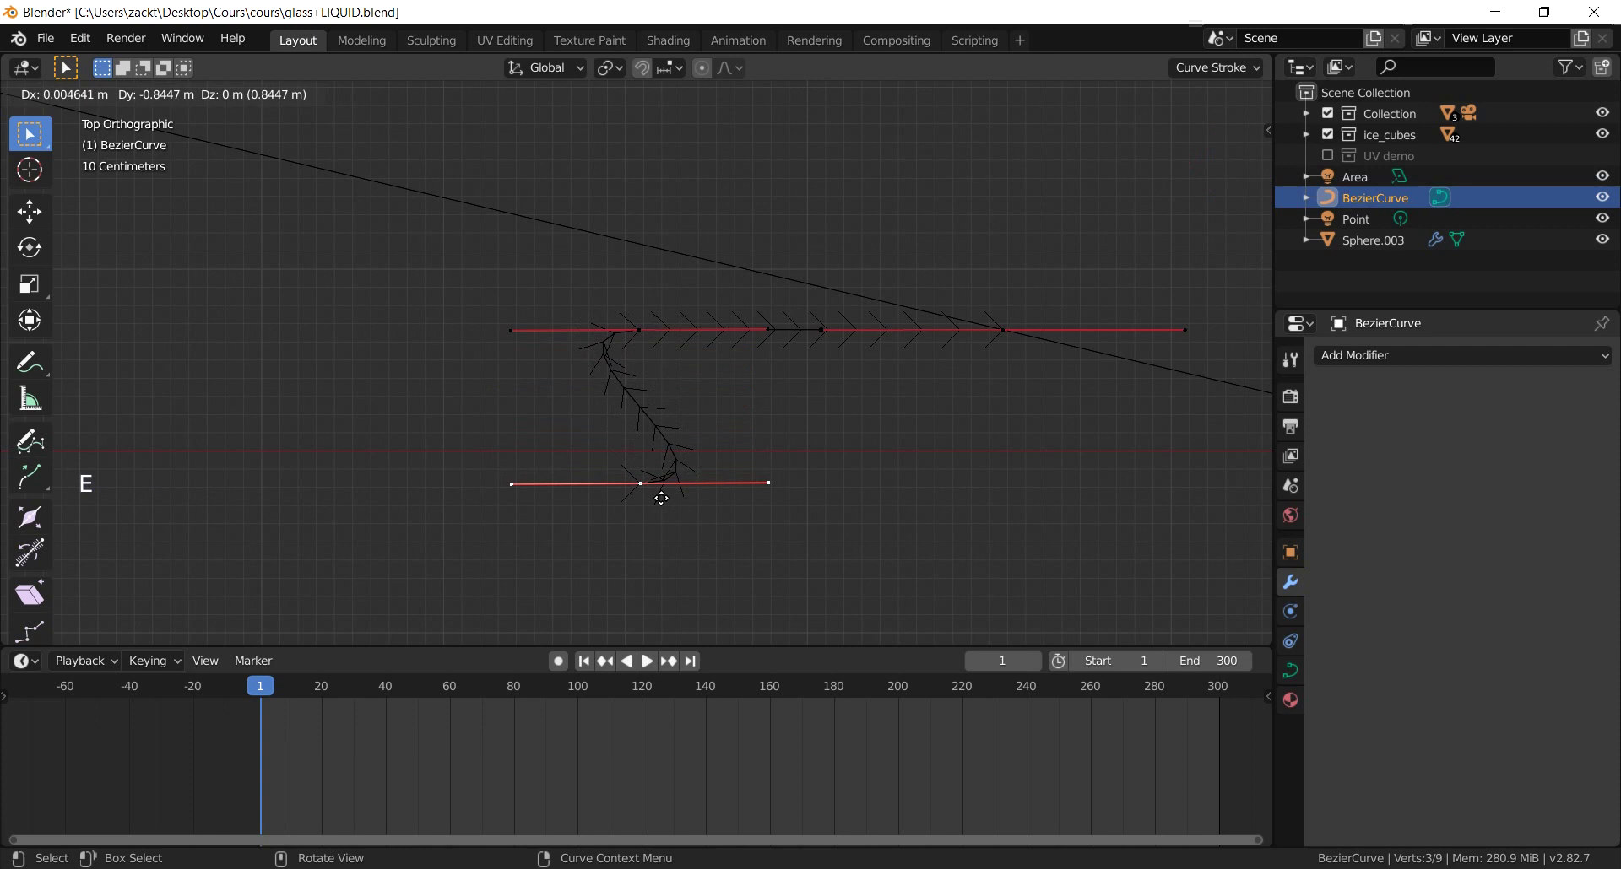
pyautogui.press('r')
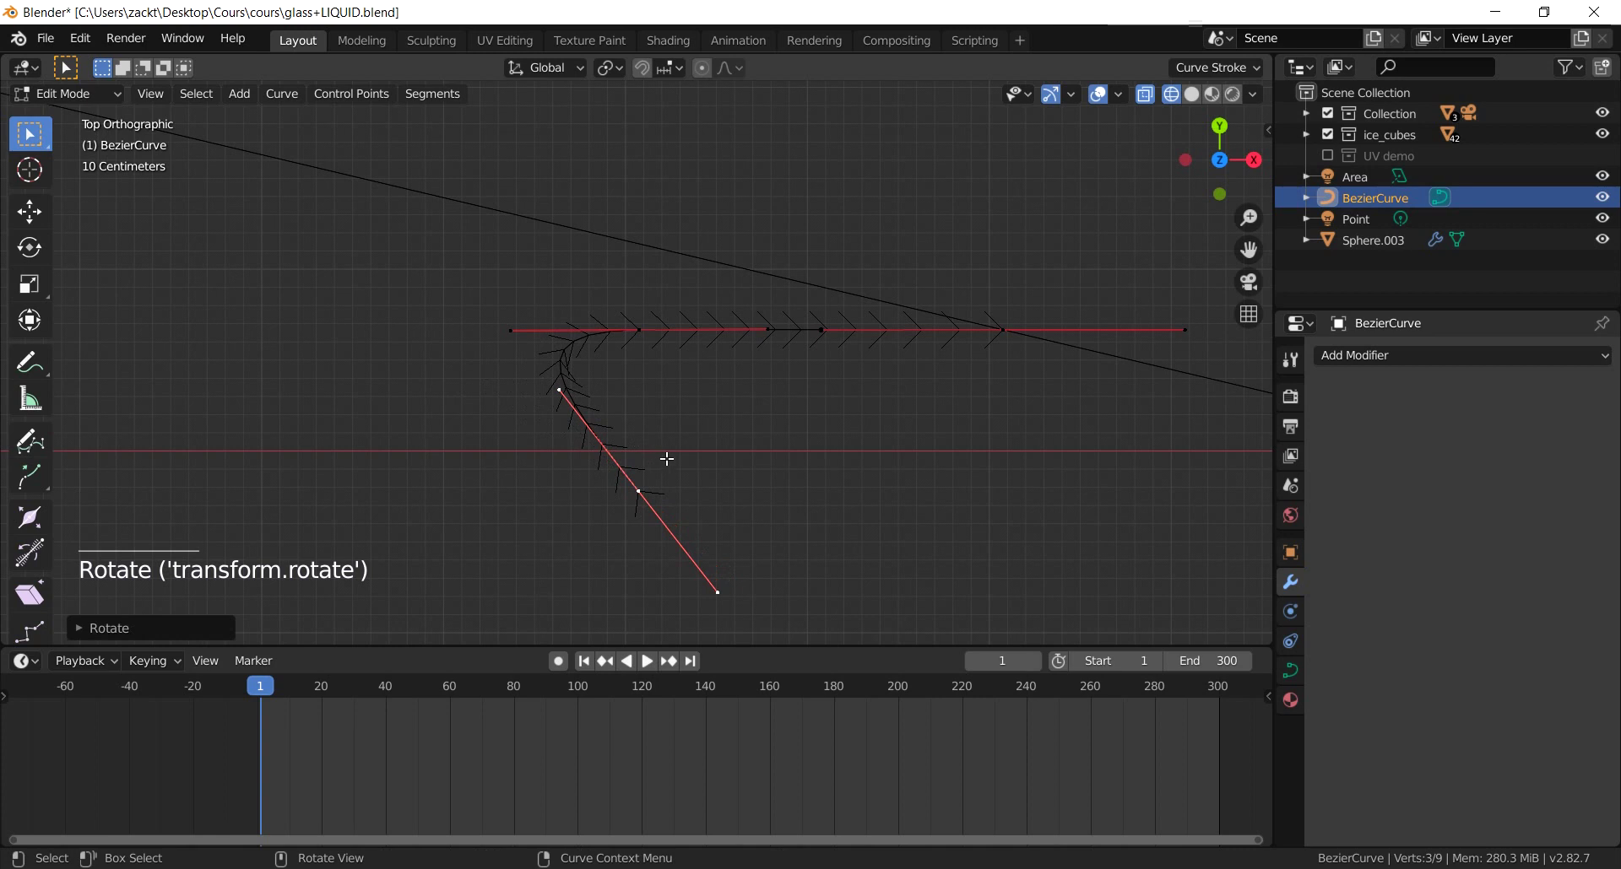
pyautogui.press('g')
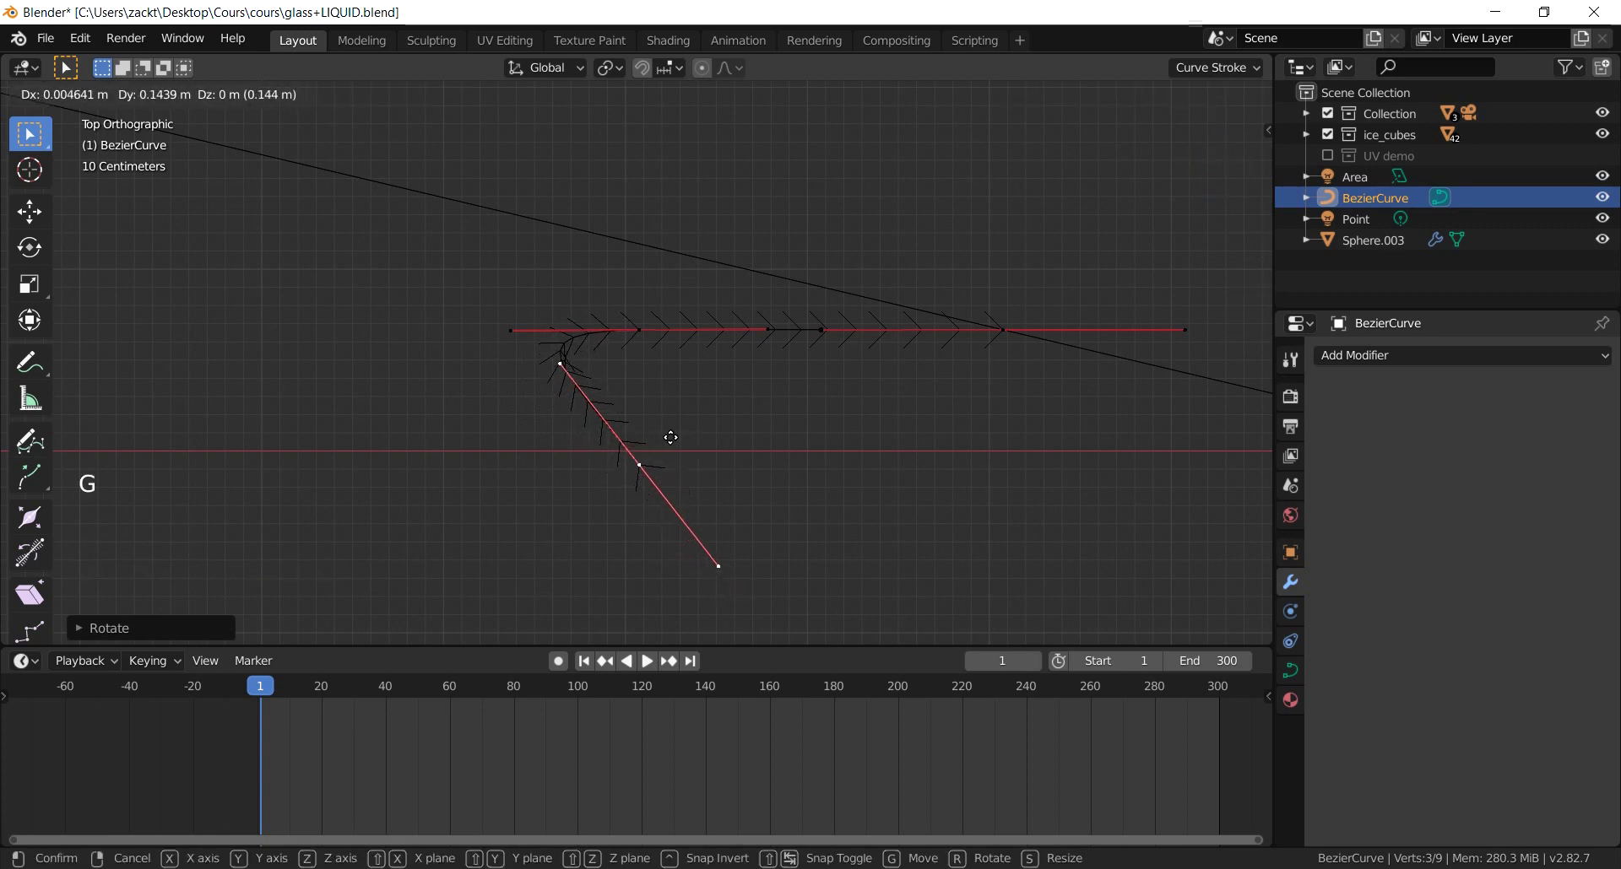
pyautogui.press('Tab')
pyautogui.scroll(3)
pyautogui.middleClick(604, 409)
pyautogui.press('Tab')
pyautogui.click(824, 301)
pyautogui.scroll(-3)
pyautogui.press('g')
# Step: Move and rotate the selected curve points to shape the straw's bend
pyautogui.press('Tab')
pyautogui.press('Tab')
pyautogui.click(394, 457)
pyautogui.scroll(-3)
pyautogui.press('g')
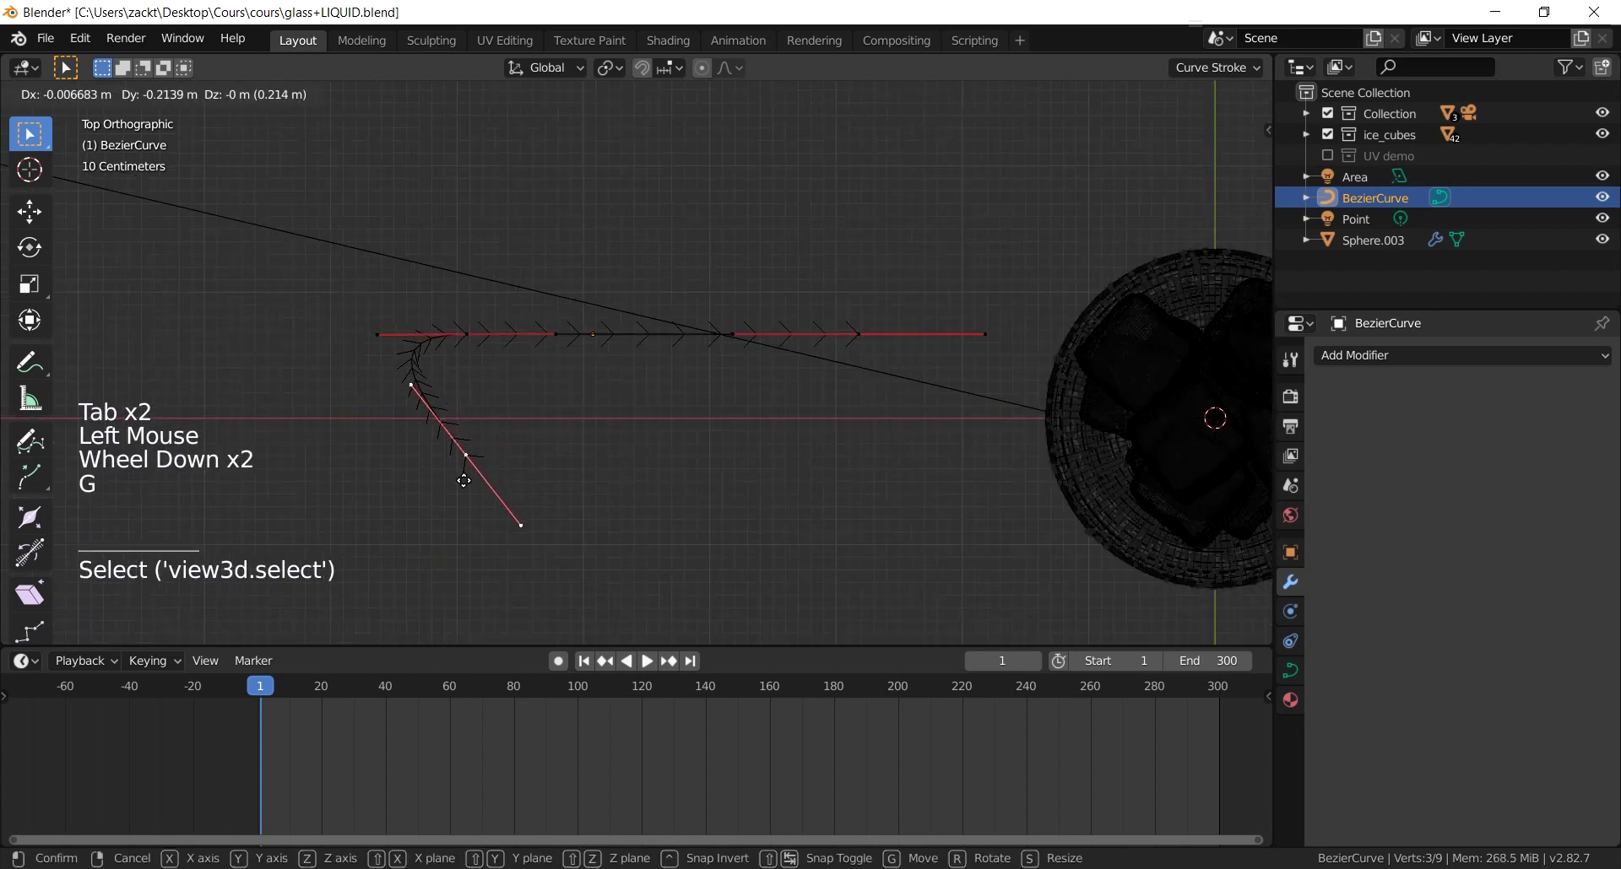
pyautogui.press('r')
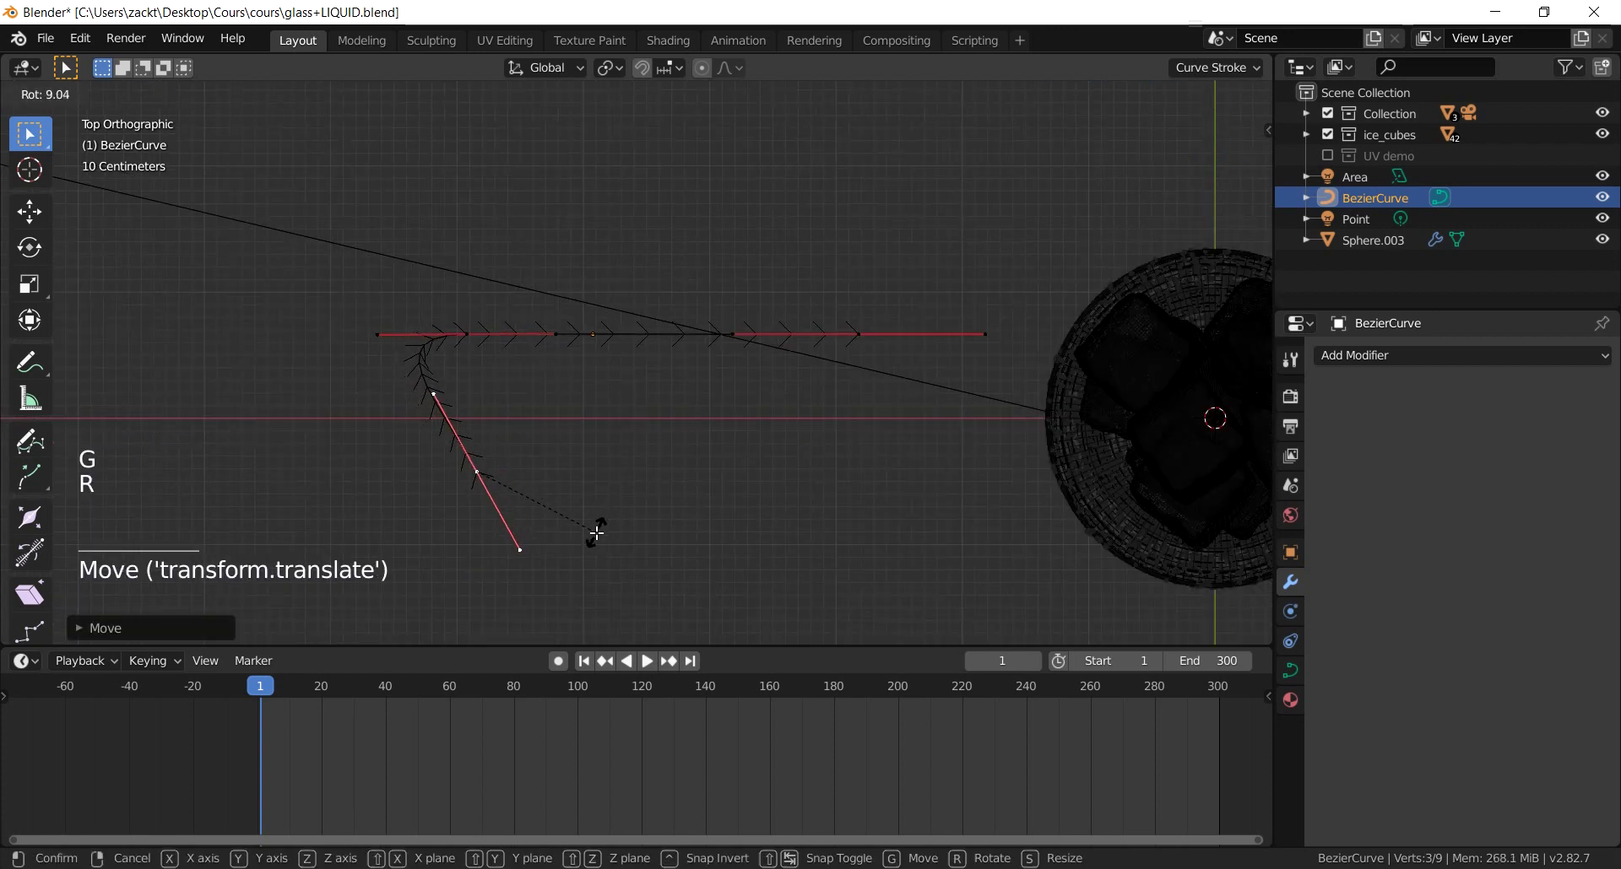
pyautogui.press('g')
pyautogui.press('Tab')
pyautogui.scroll(-3)
pyautogui.scroll(3)
pyautogui.press('Tab')
pyautogui.scroll(3)
pyautogui.press('Tab')
# Step: Slide the remaining points along the line, exit Edit Mode and look back at the glass
pyautogui.press('Tab')
pyautogui.press('Tab')
pyautogui.click(454, 505)
pyautogui.press('g')
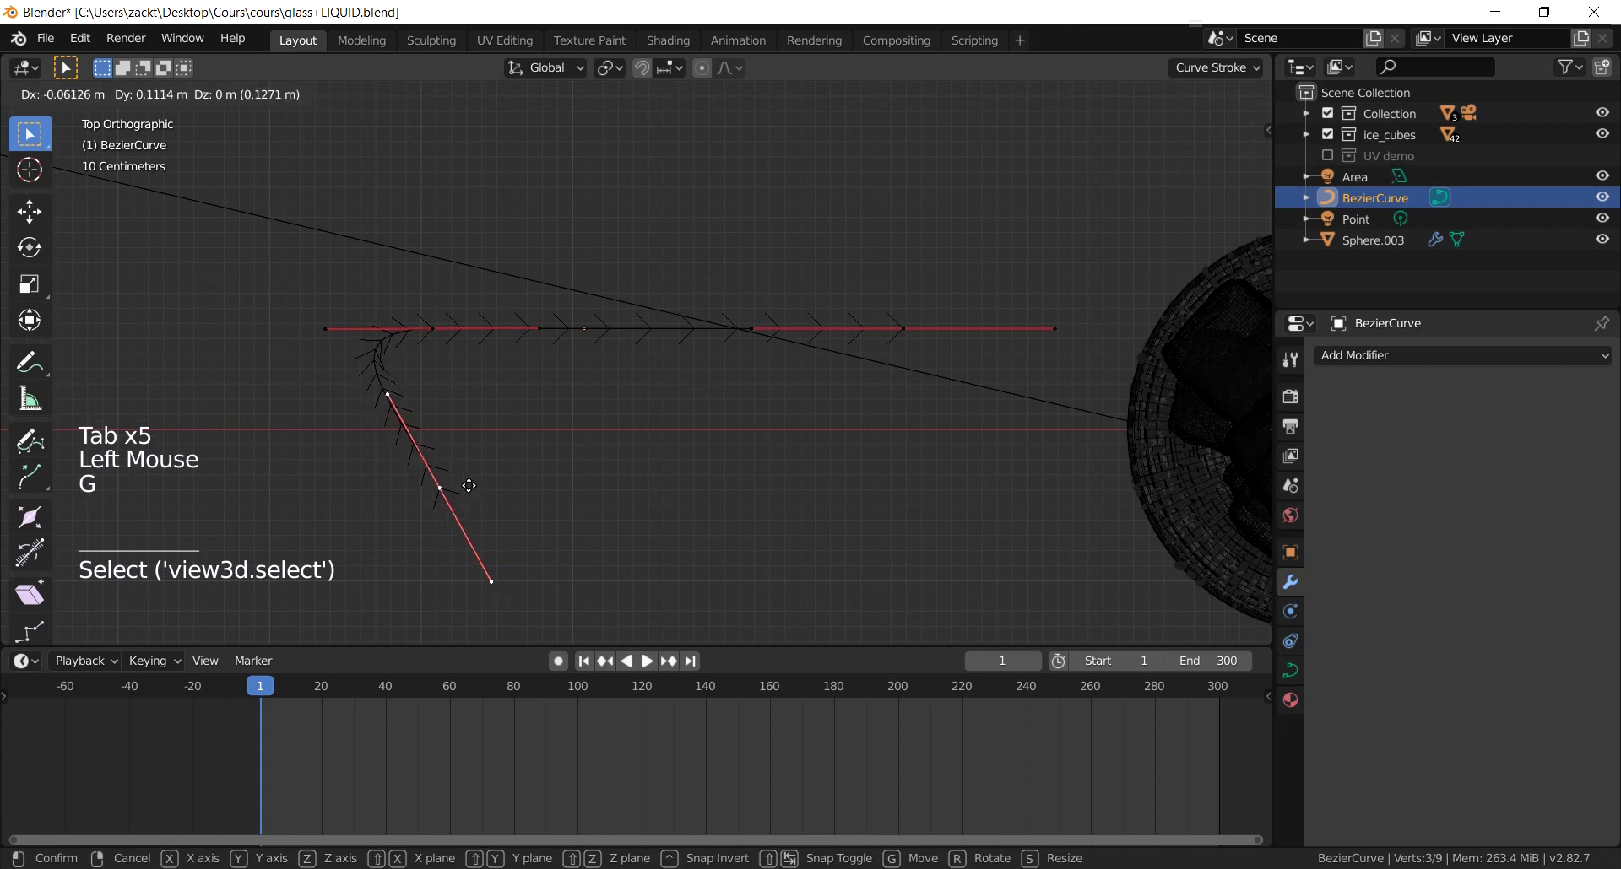
pyautogui.press('Tab')
pyautogui.press('Tab')
pyautogui.click(903, 324)
pyautogui.press('Tab')
pyautogui.press('Tab')
pyautogui.press('g')
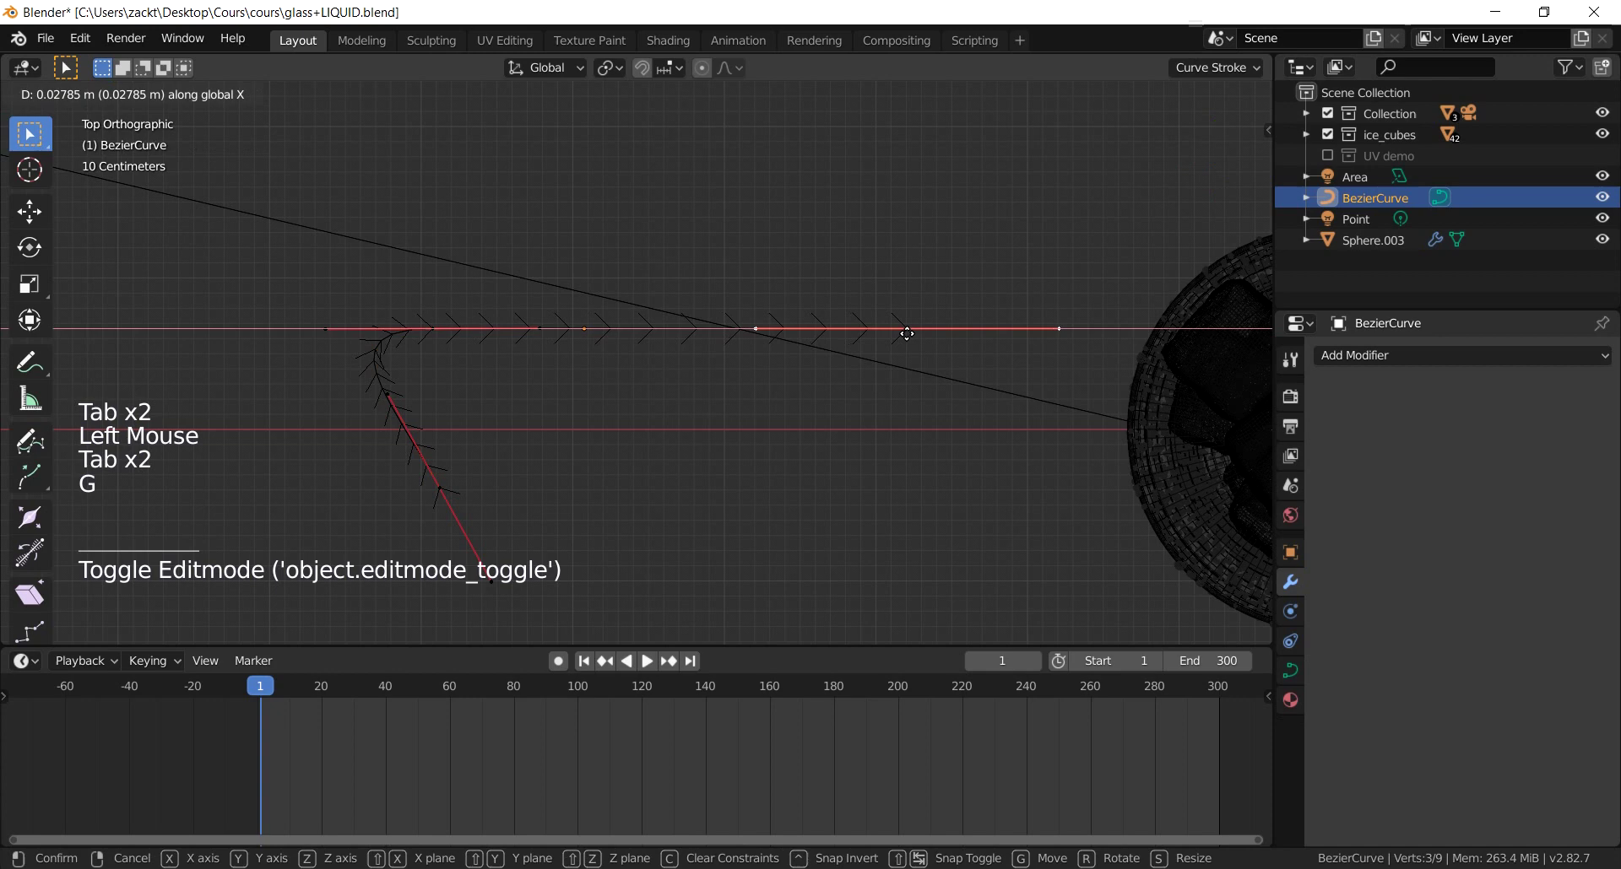
pyautogui.press('Tab')
pyautogui.scroll(-3)
pyautogui.scroll(3)
pyautogui.middleClick(647, 402)
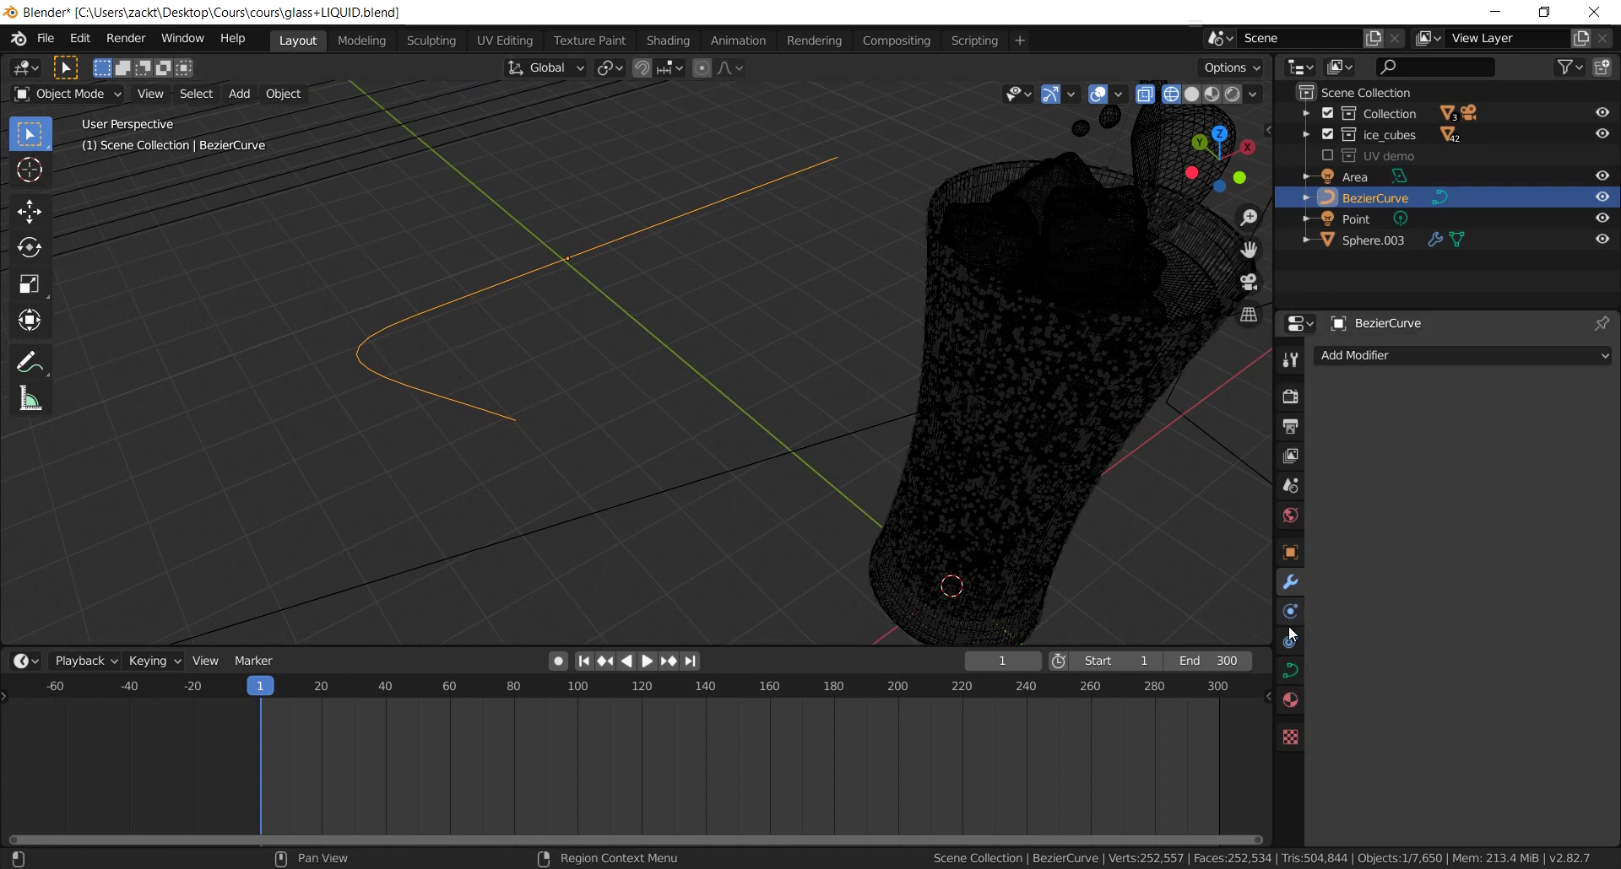
# Step: Set the curve's Geometry Bevel Depth to 0.06 m so it becomes a round tube
pyautogui.click(1293, 671)
pyautogui.click(1373, 722)
pyautogui.scroll(-3)
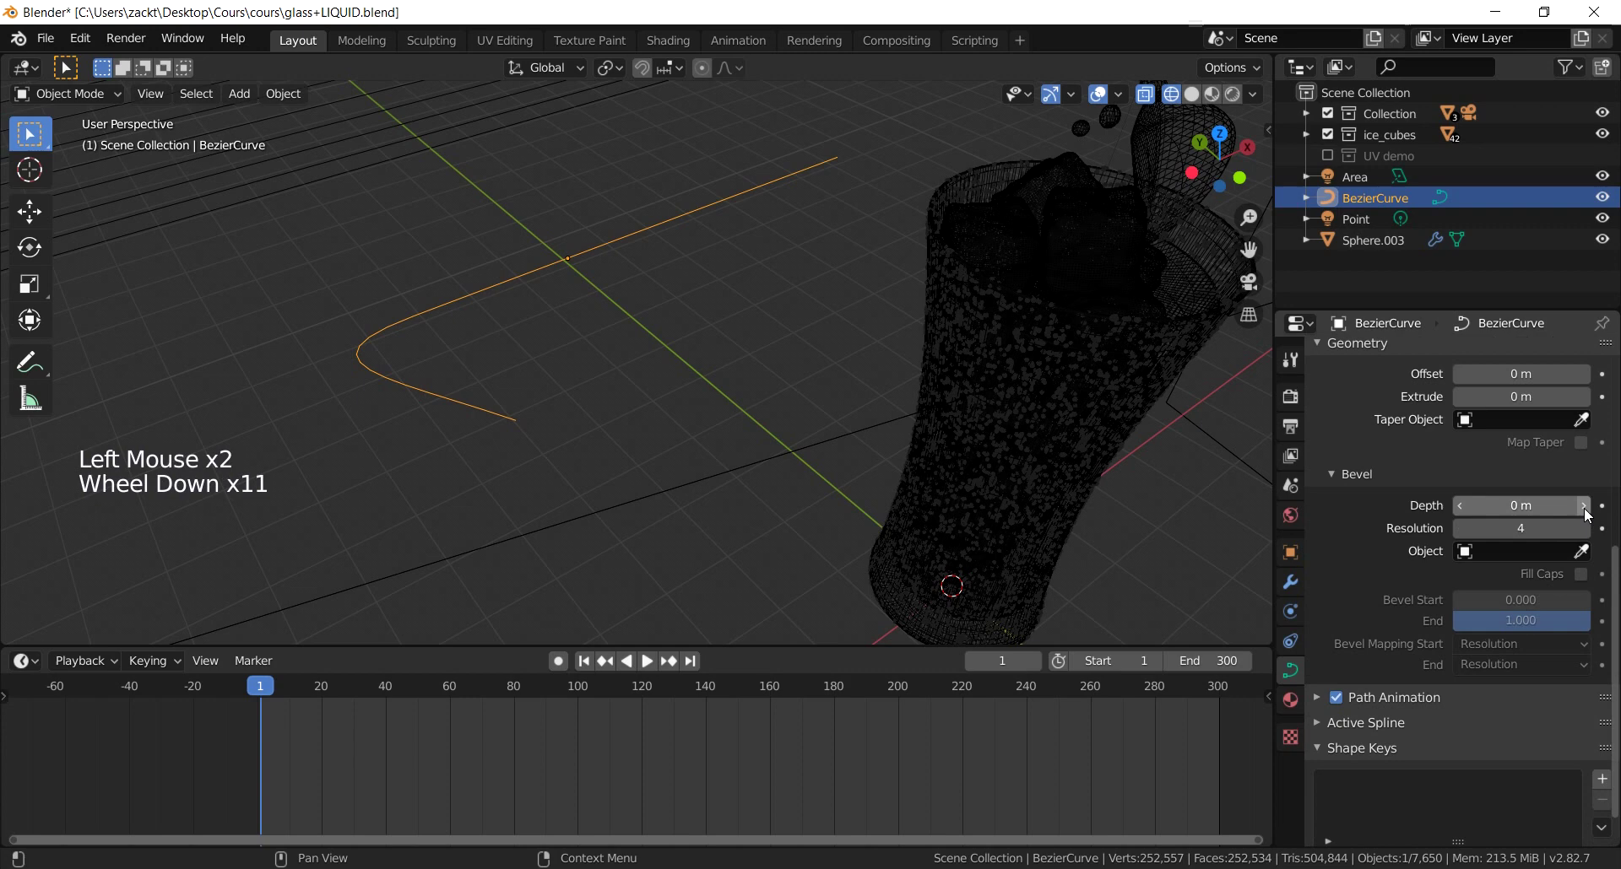
pyautogui.click(1587, 519)
pyautogui.click(1588, 519)
pyautogui.click(1588, 519)
pyautogui.doubleClick(1593, 514)
pyautogui.press('z')
# Step: Orbit around the glass to inspect the thickened straw
pyautogui.scroll(3)
pyautogui.middleClick(659, 435)
pyautogui.scroll(-3)
pyautogui.middleClick(520, 396)
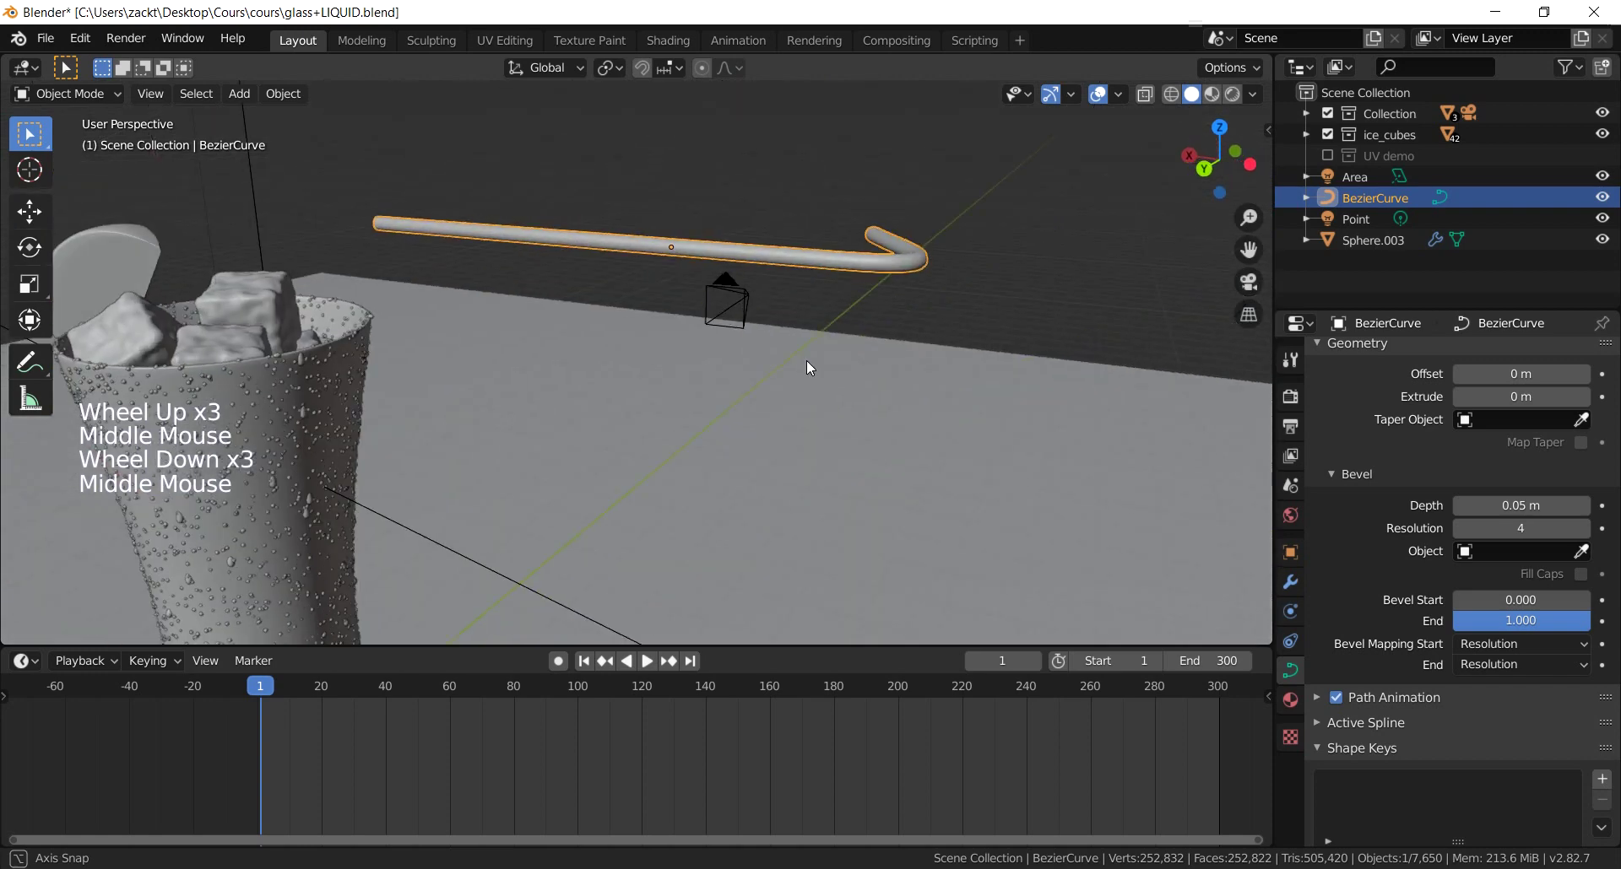
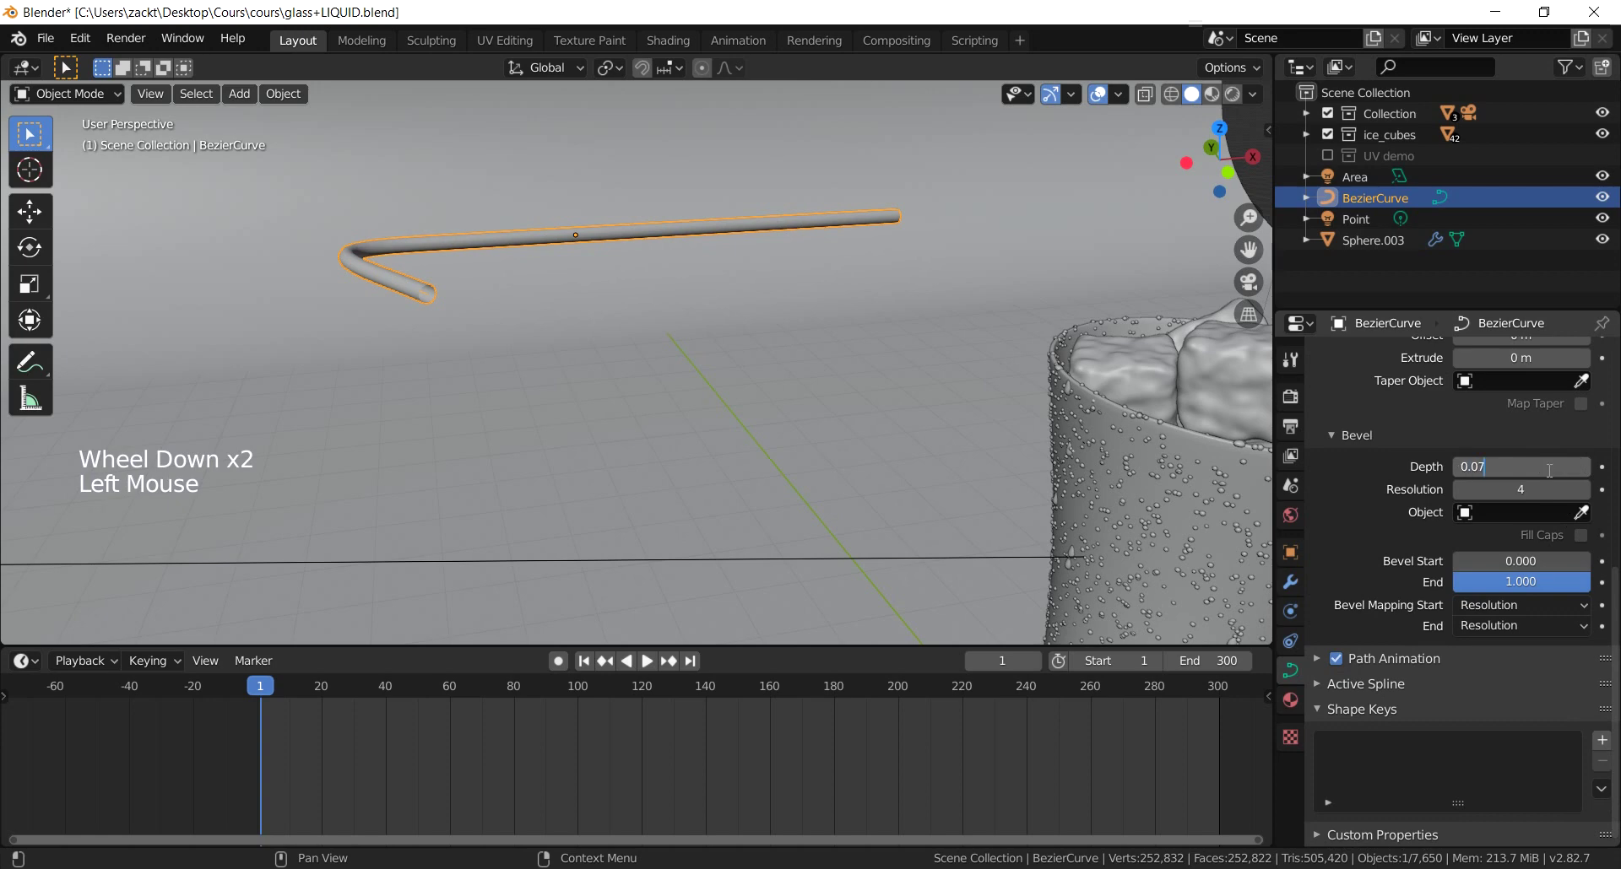
pyautogui.middleClick(800, 460)
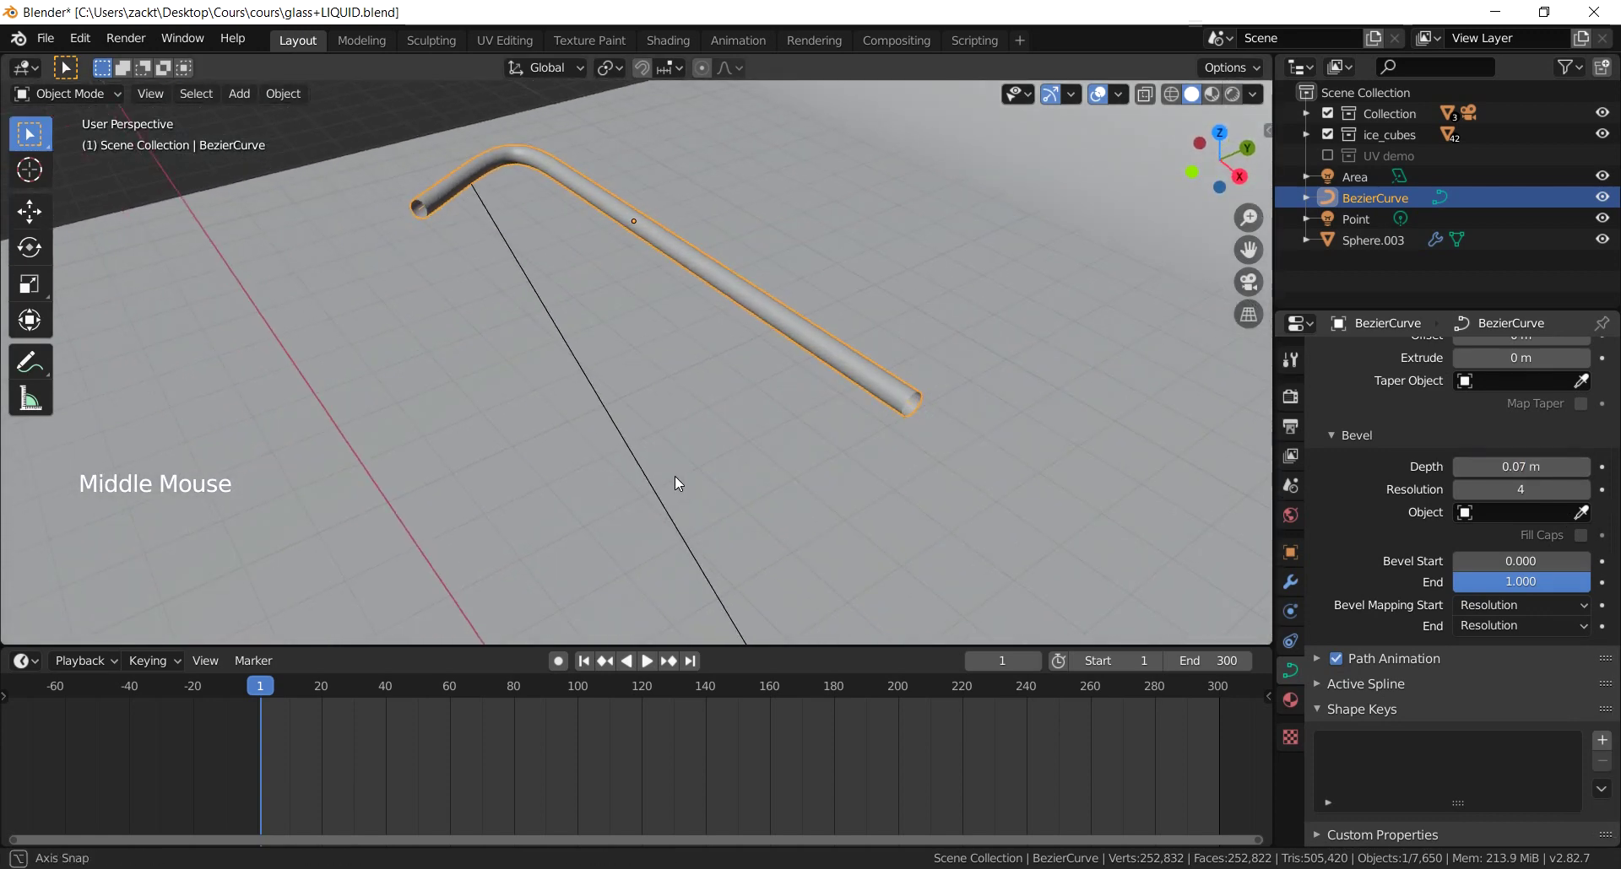
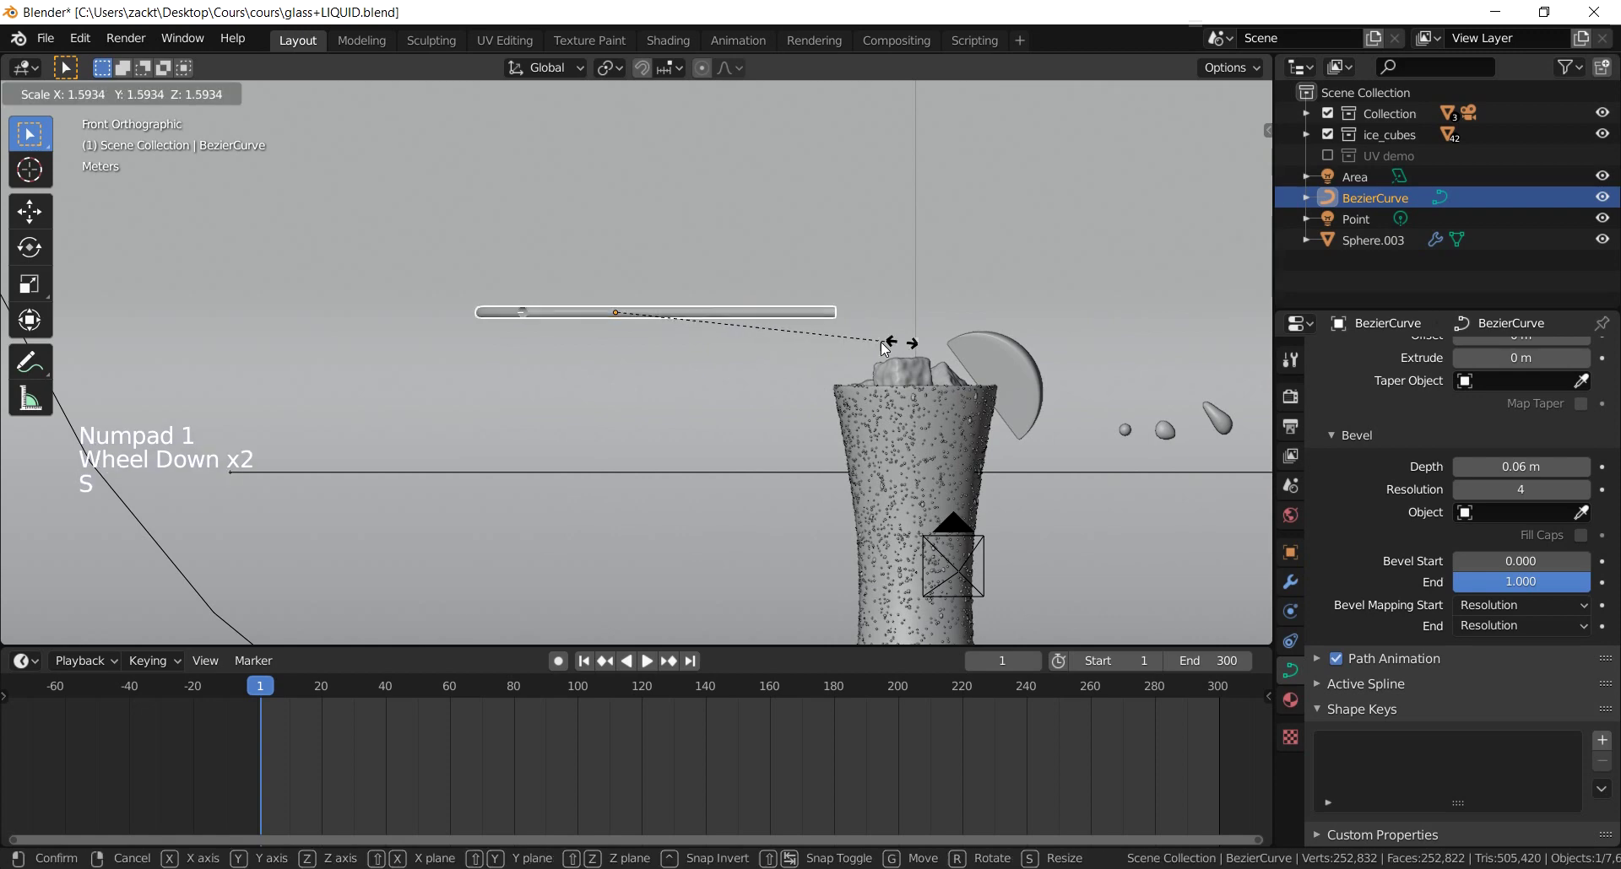
# Step: Rotate the straw from top and front views so it leans at the right angle for the glass
pyautogui.press('r')
pyautogui.press('KP_7')
pyautogui.press('r')
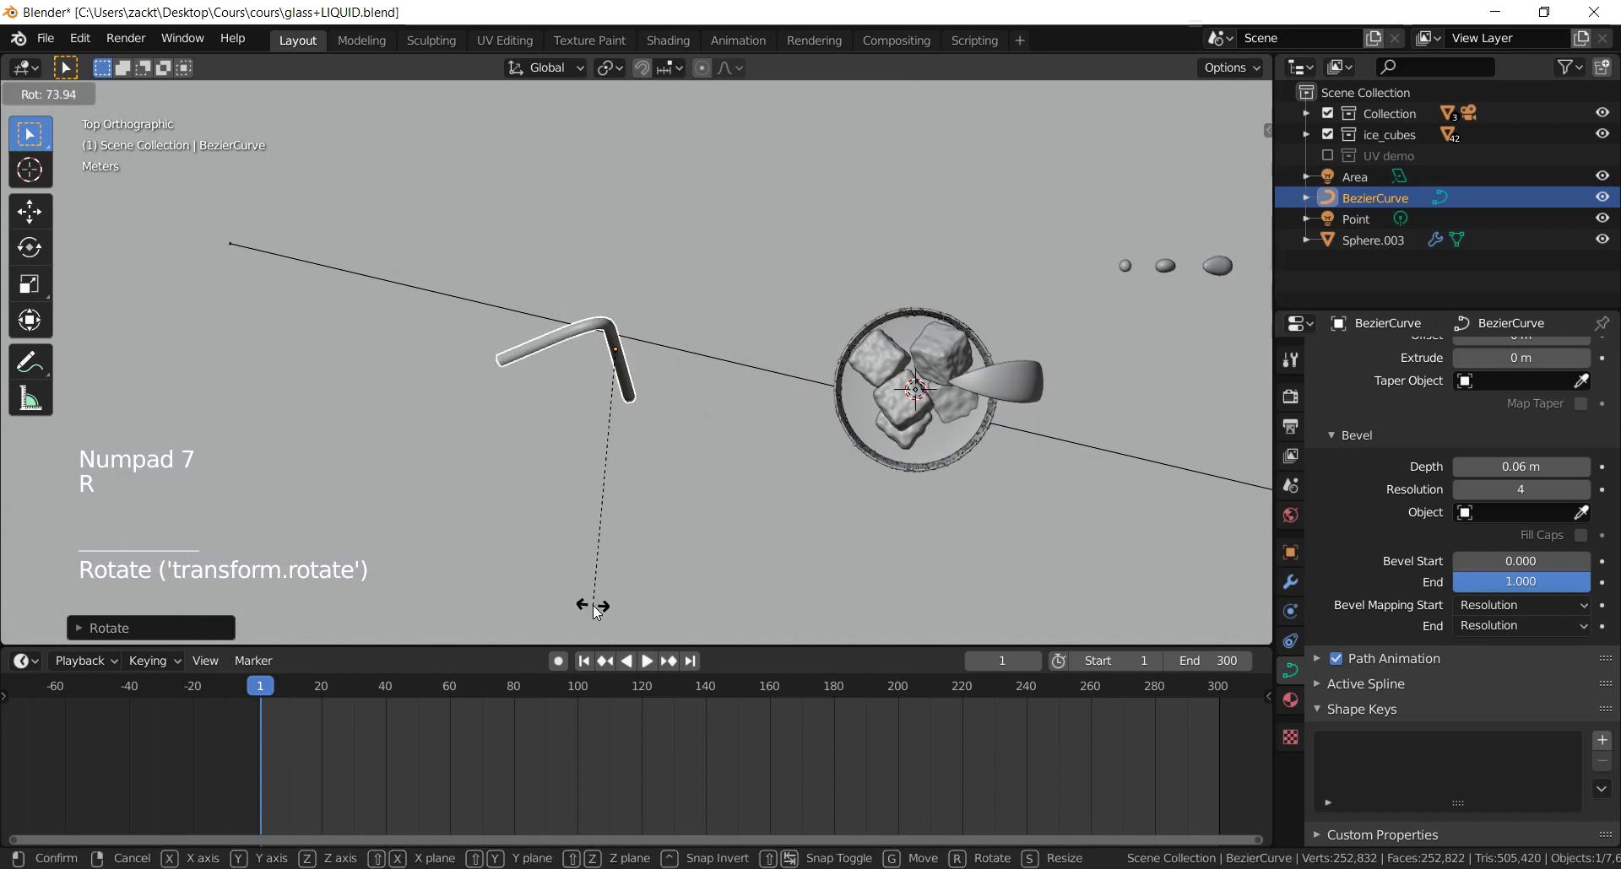
pyautogui.press('g')
pyautogui.middleClick(864, 459)
pyautogui.press('KP_1')
pyautogui.scroll(-3)
pyautogui.middleClick(828, 417)
pyautogui.press('z')
pyautogui.middleClick(606, 316)
pyautogui.press('r')
# Step: Move the straw down into the glass and shrink it so it fits inside the rim
pyautogui.press('g')
pyautogui.scroll(3)
pyautogui.middleClick(775, 543)
pyautogui.scroll(3)
pyautogui.press('g')
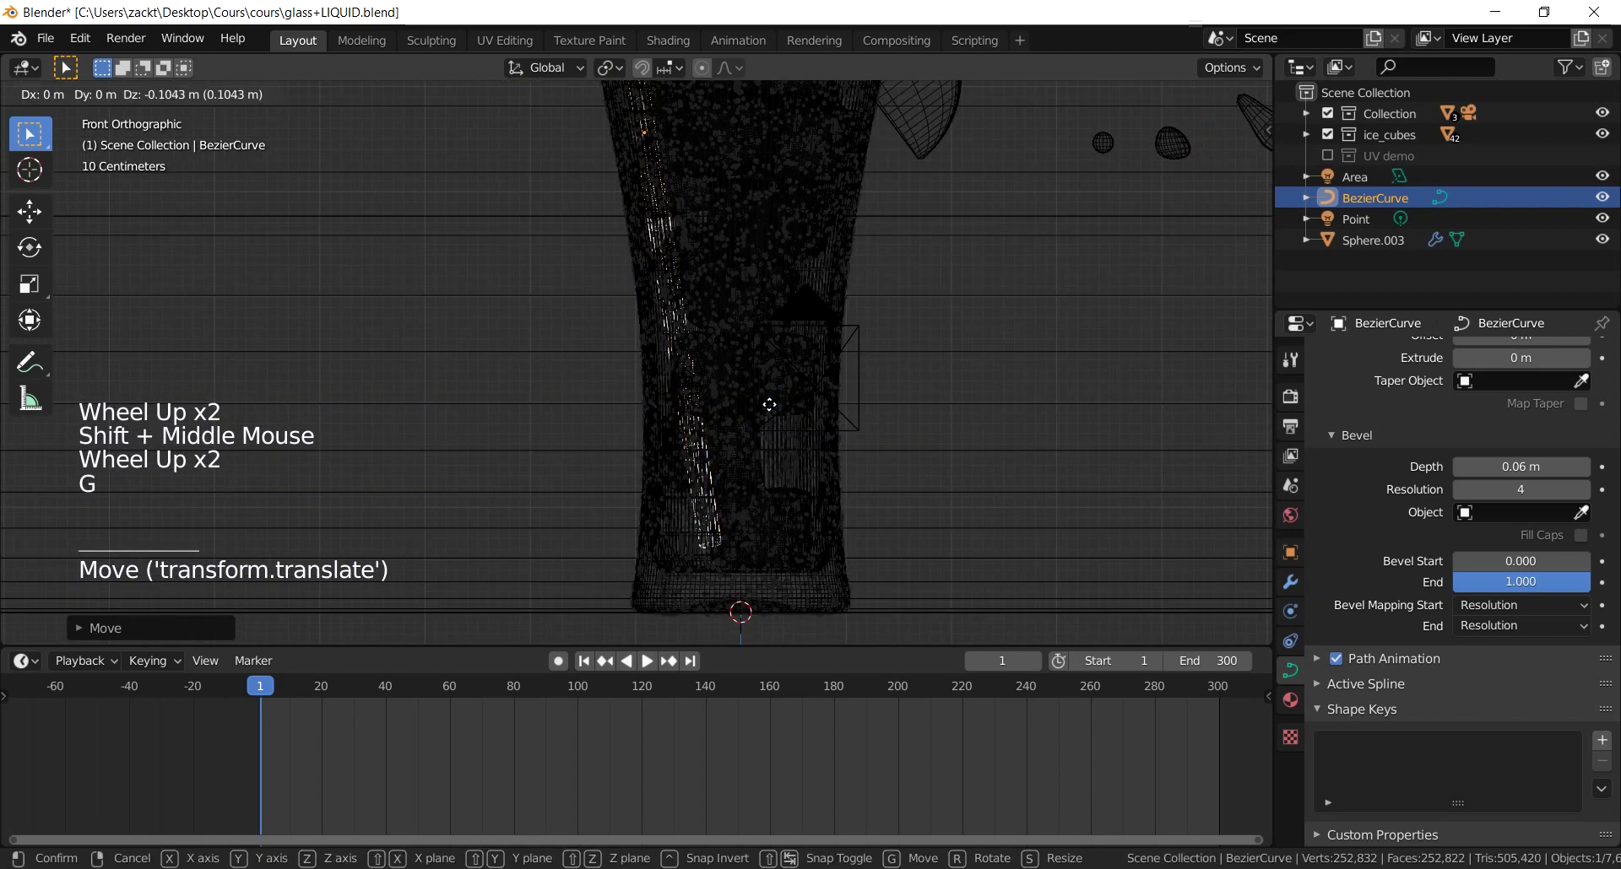
pyautogui.scroll(-3)
pyautogui.middleClick(710, 381)
pyautogui.scroll(-3)
pyautogui.press('s')
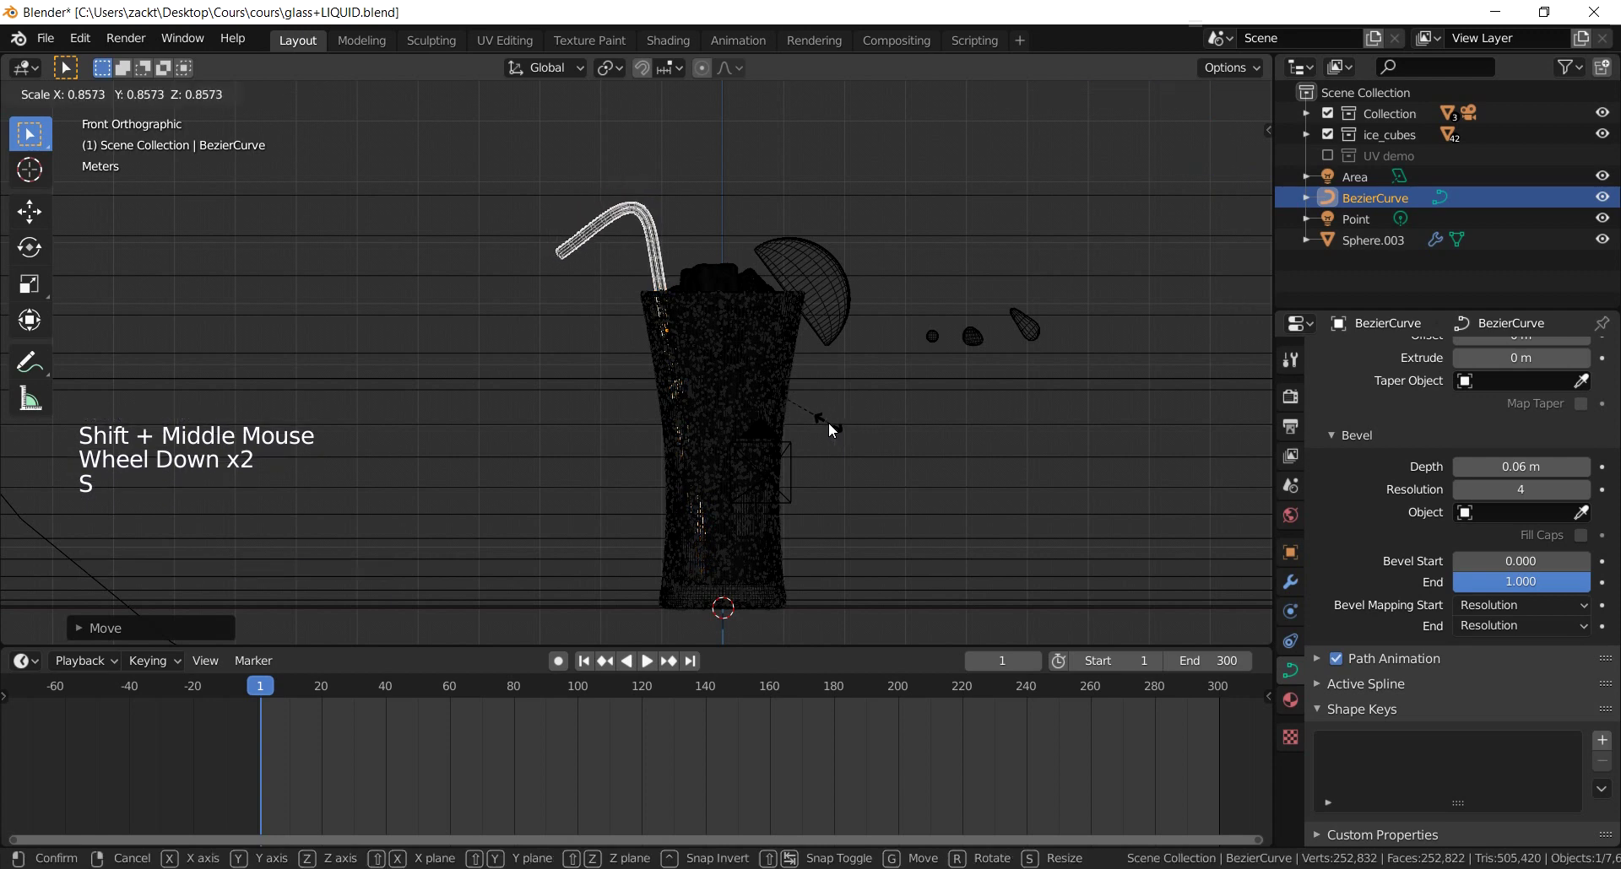
pyautogui.scroll(3)
pyautogui.middleClick(812, 444)
pyautogui.press('g')
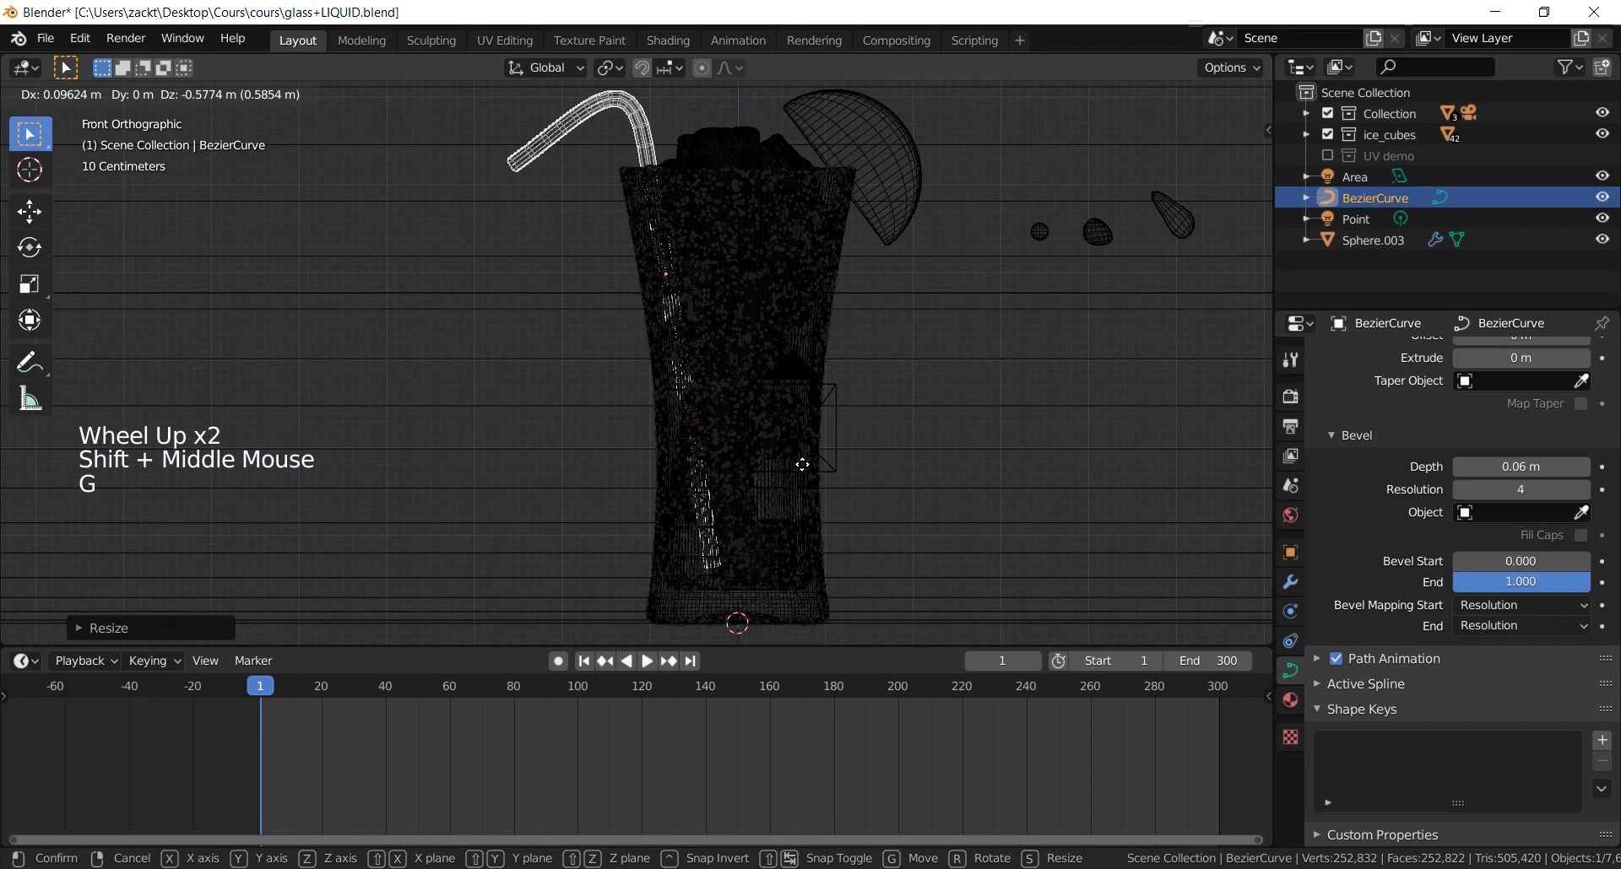
pyautogui.scroll(-3)
pyautogui.press('z')
# Step: With X-ray on, reposition the straw from the front view so it sits among the ice cubes
pyautogui.middleClick(514, 315)
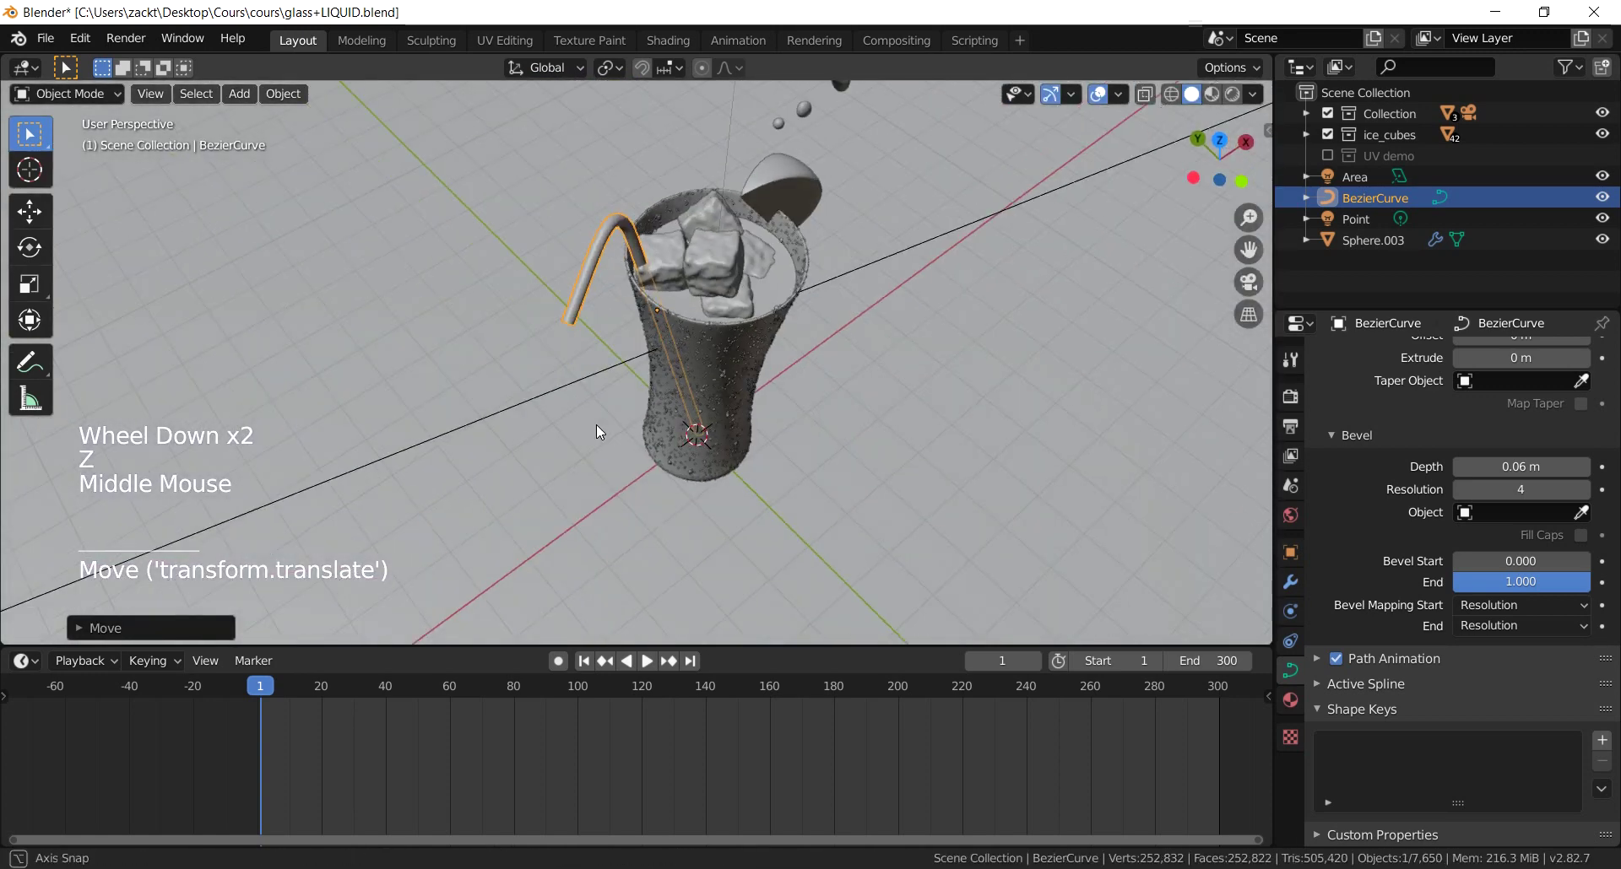
pyautogui.scroll(3)
pyautogui.press('KP_7')
pyautogui.scroll(3)
pyautogui.scroll(3)
pyautogui.press('g')
pyautogui.scroll(-3)
pyautogui.middleClick(748, 473)
pyautogui.press('KP_1')
pyautogui.press('z')
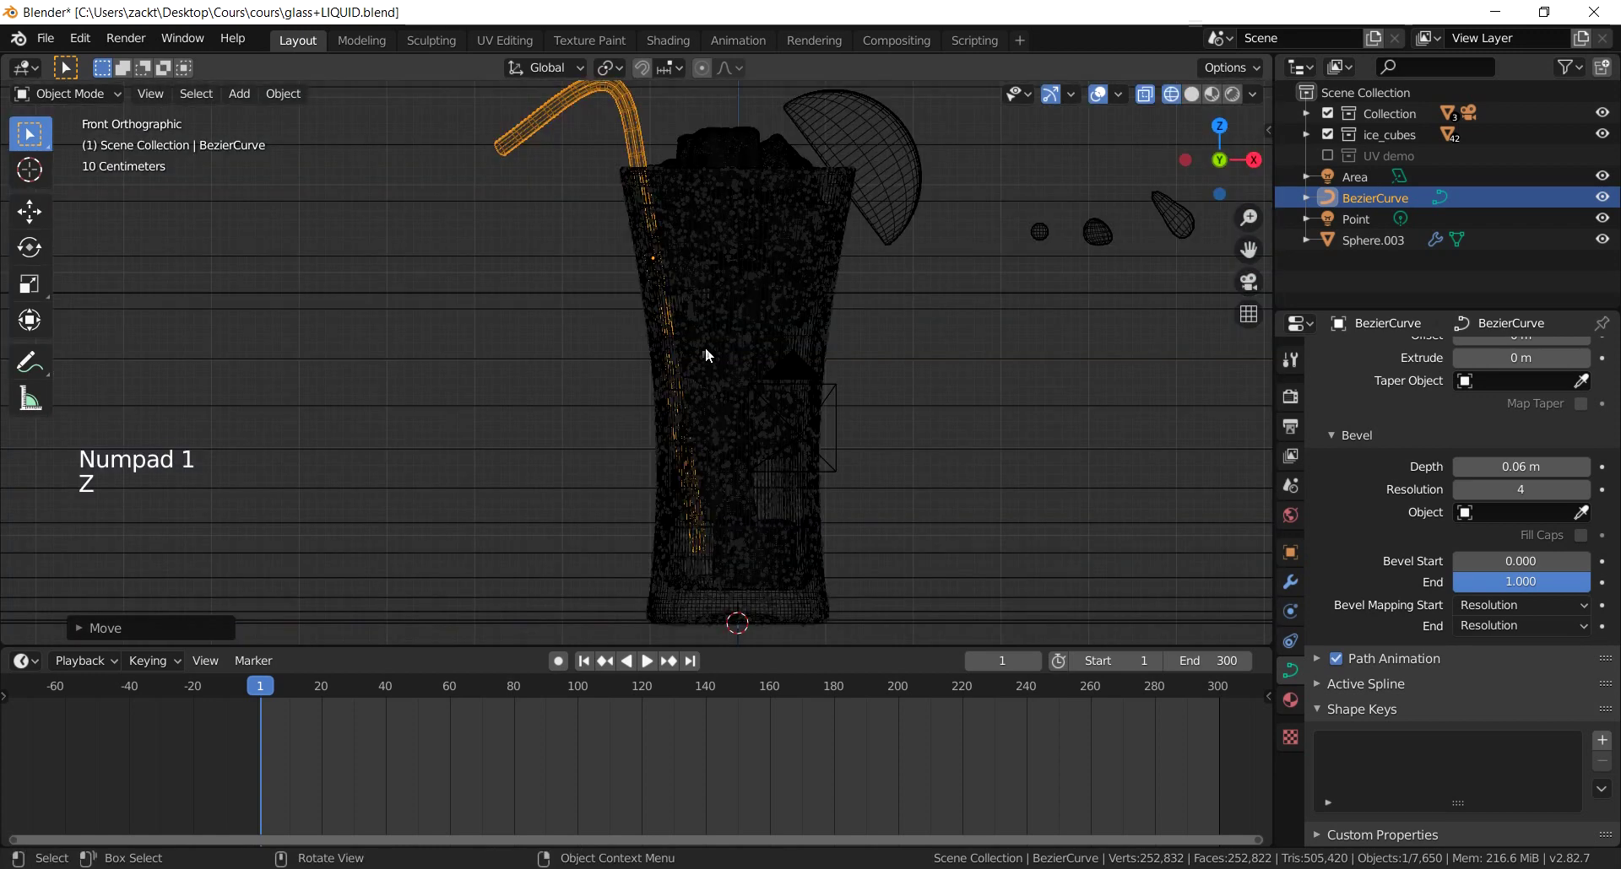
pyautogui.press('g')
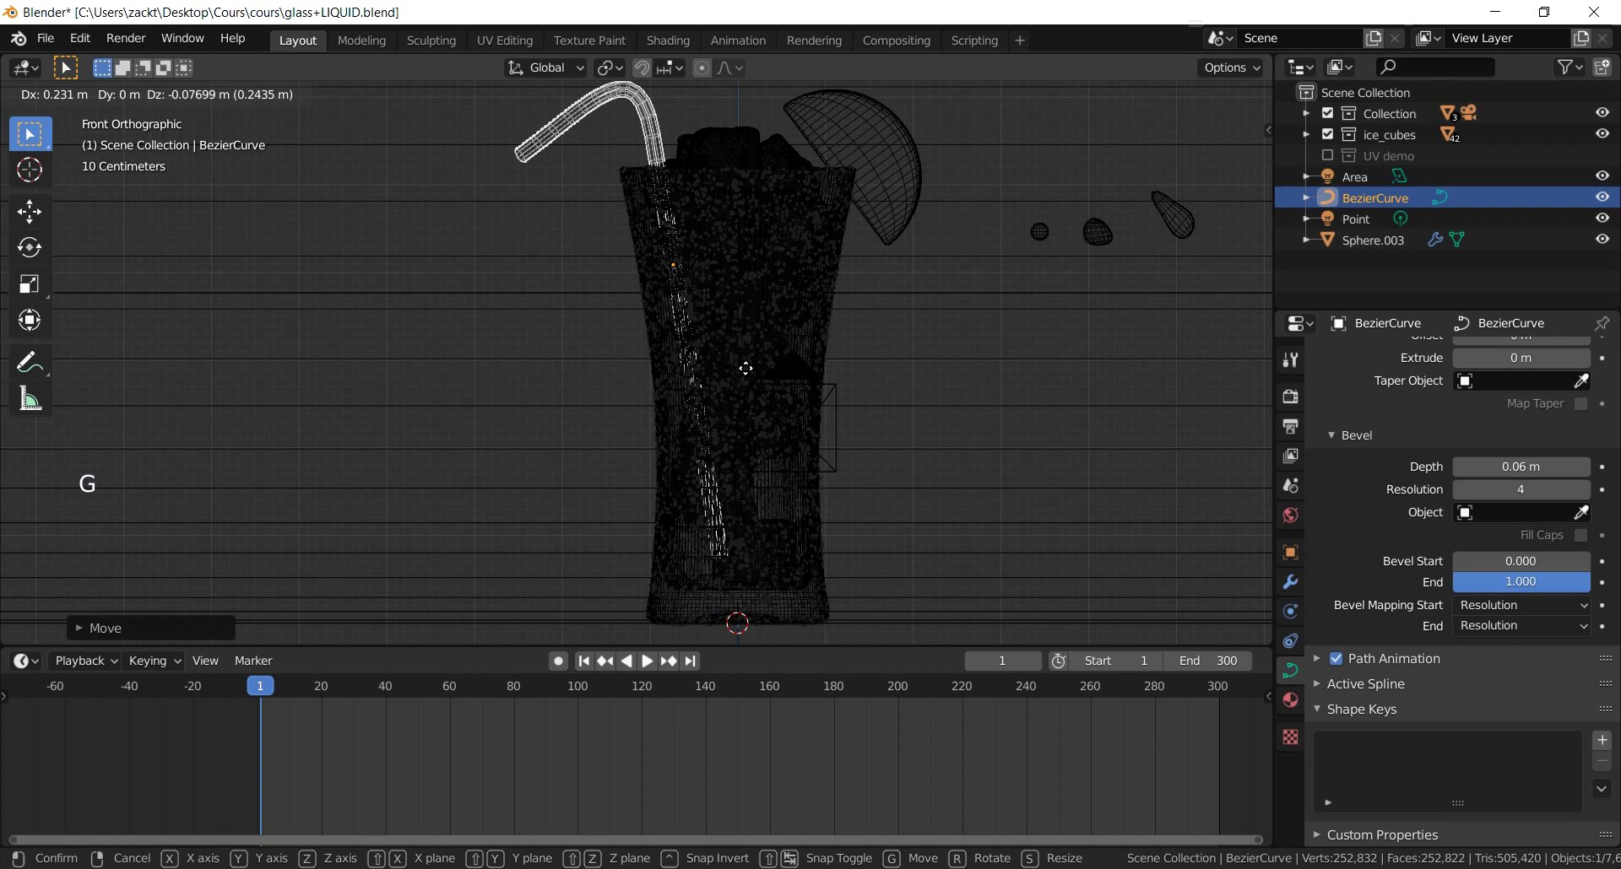
pyautogui.scroll(-3)
pyautogui.press('z')
# Step: Nudge the straw along Y from above and orbit to check its bend beside the ice
pyautogui.middleClick(699, 343)
pyautogui.scroll(3)
pyautogui.middleClick(701, 343)
pyautogui.press('g')
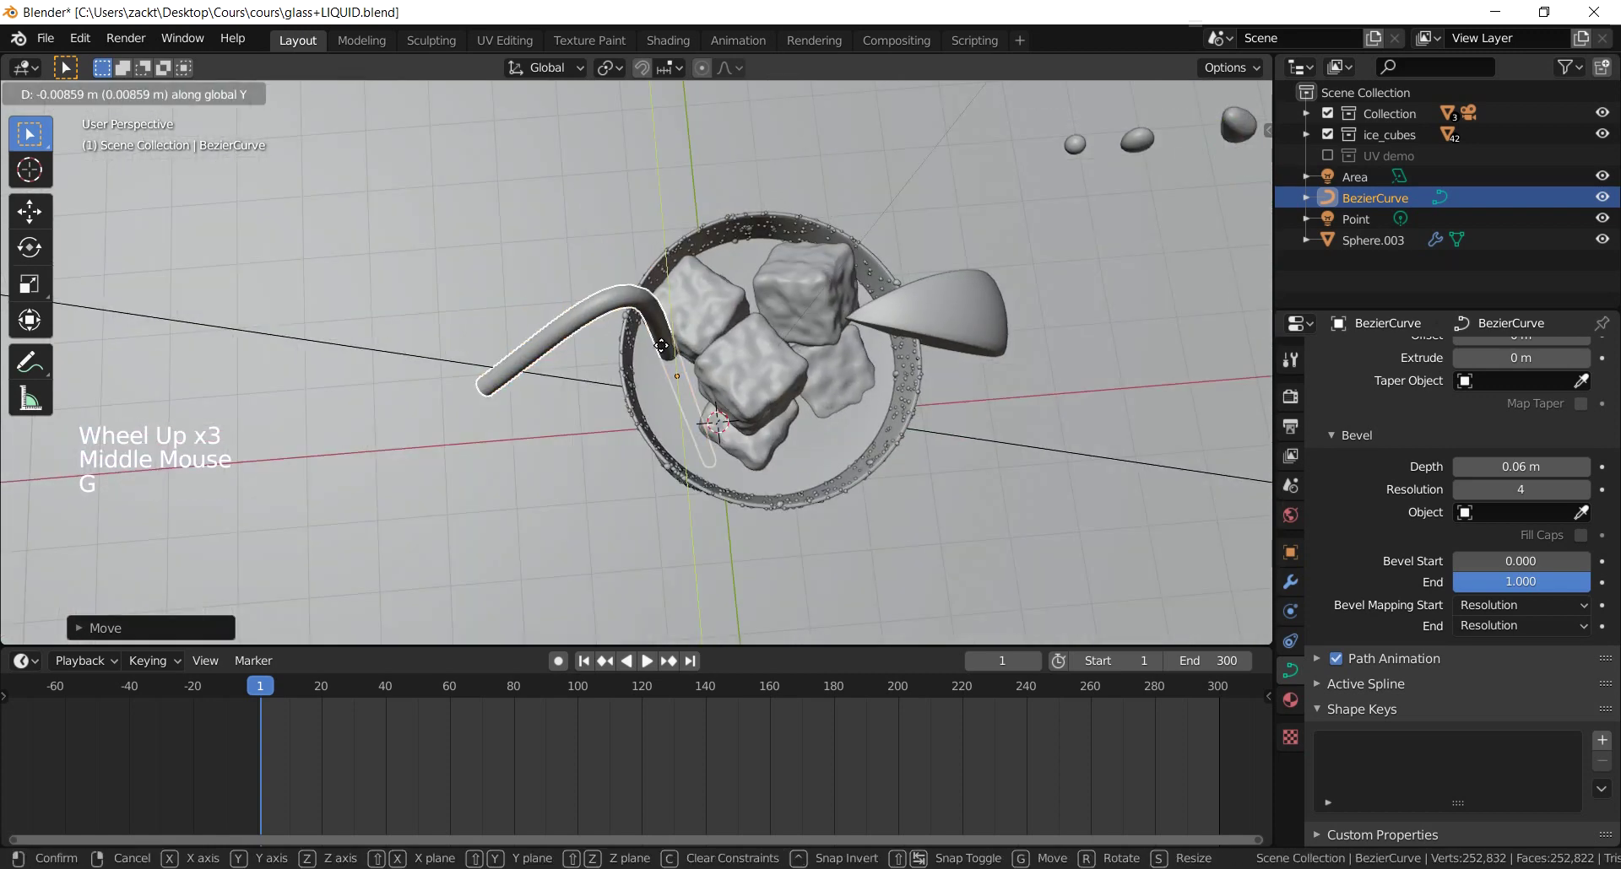
pyautogui.scroll(-3)
pyautogui.middleClick(606, 379)
pyautogui.scroll(3)
pyautogui.middleClick(649, 360)
pyautogui.scroll(3)
pyautogui.scroll(3)
pyautogui.middleClick(702, 269)
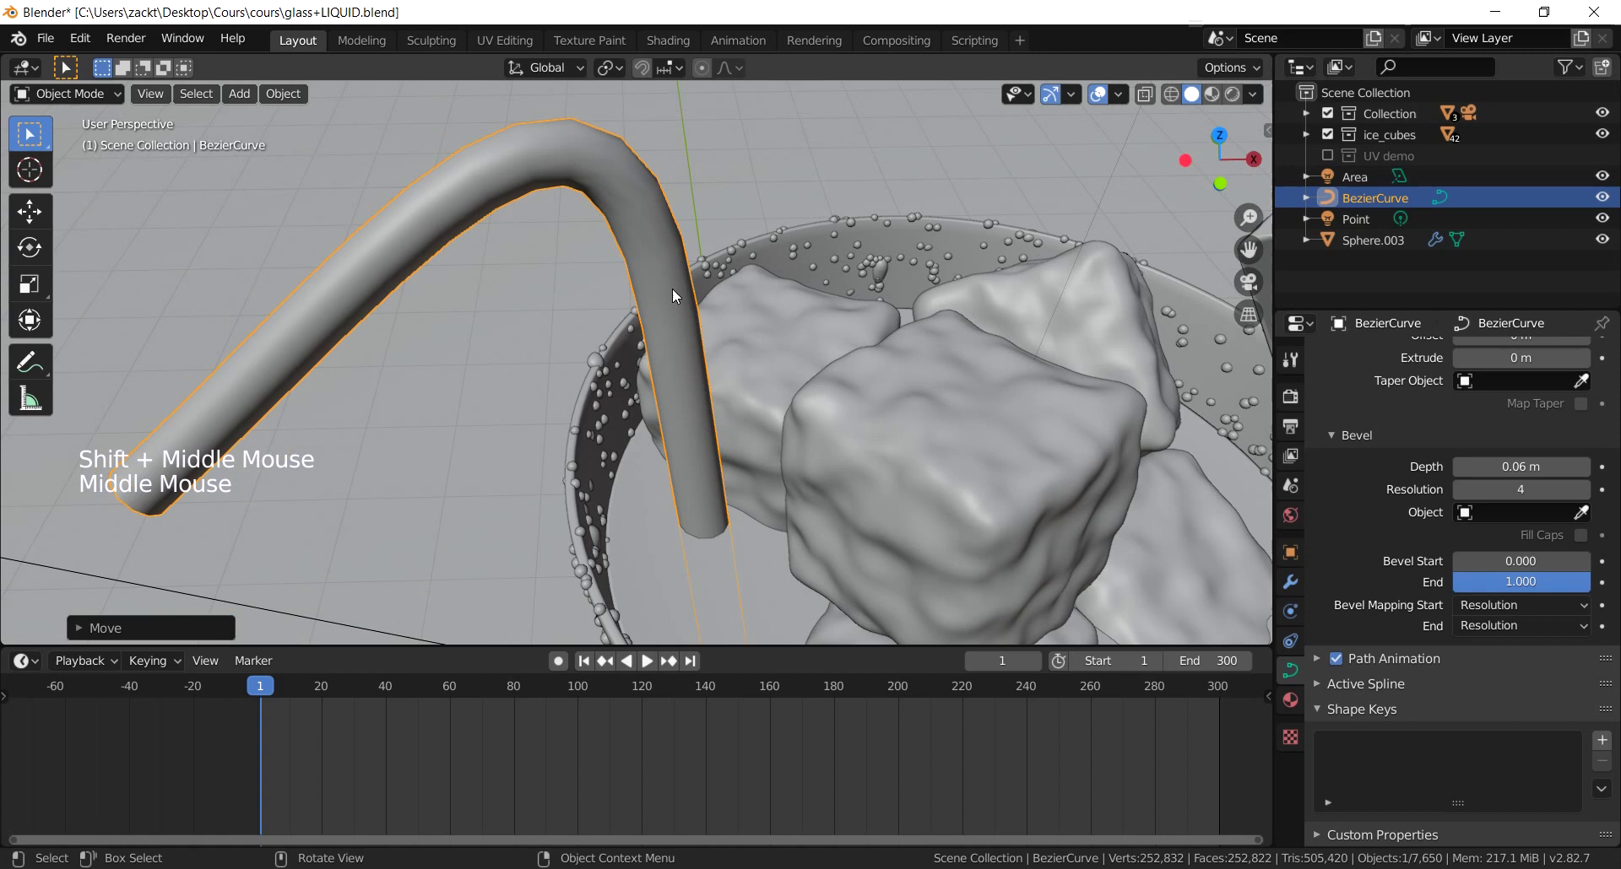
pyautogui.middleClick(696, 297)
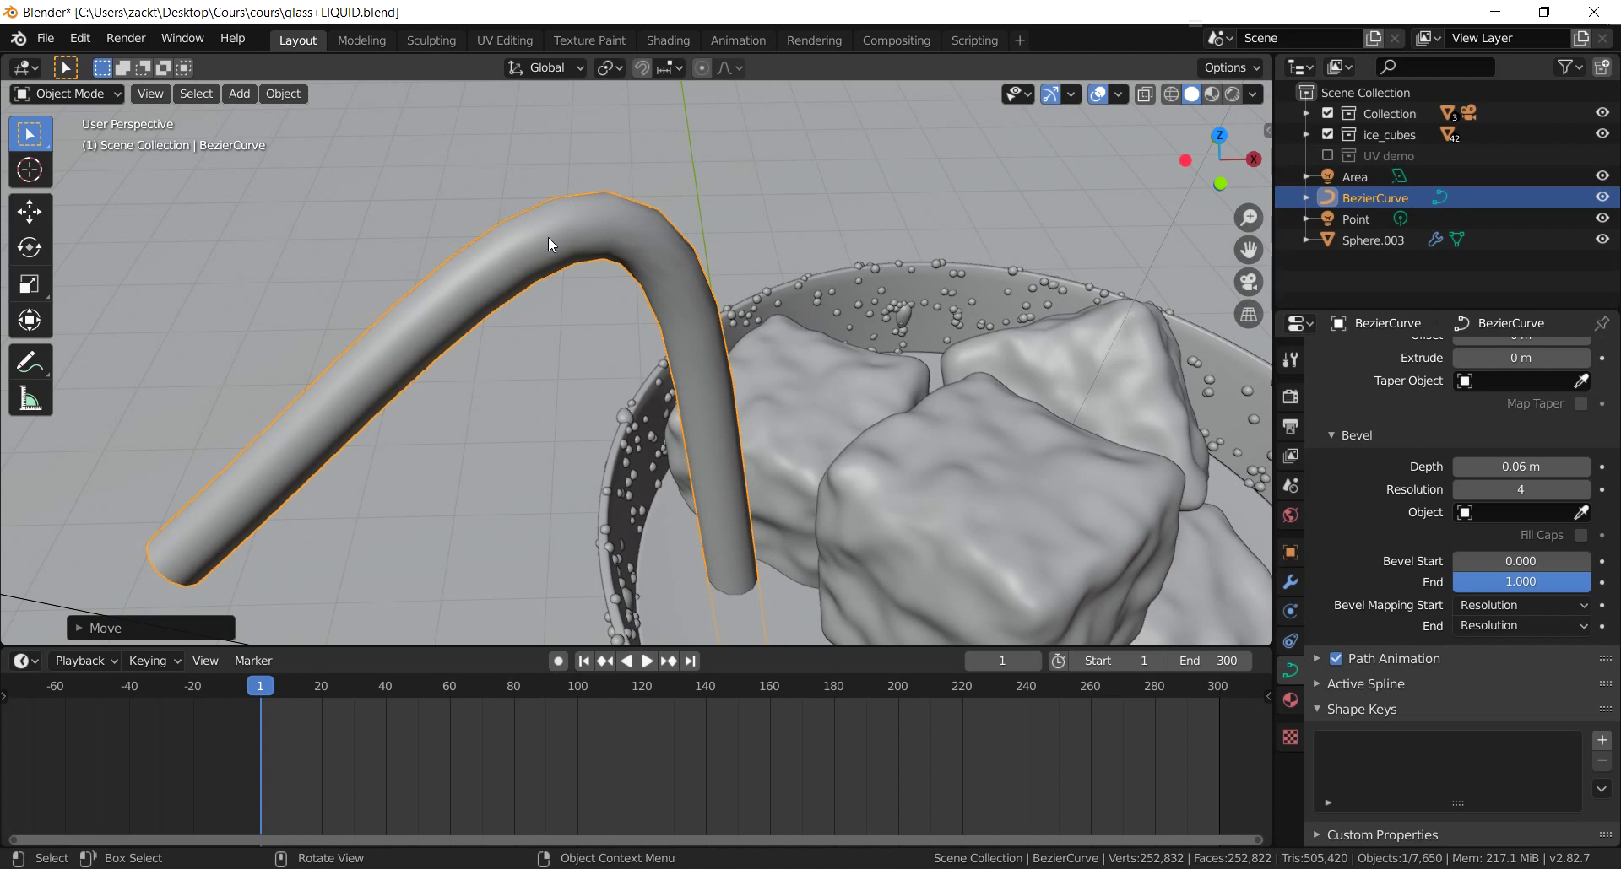
pyautogui.scroll(-3)
# Step: Convert the straw curve to a mesh via Object > Convert to Mesh and enter mesh Edit Mode
pyautogui.middleClick(581, 371)
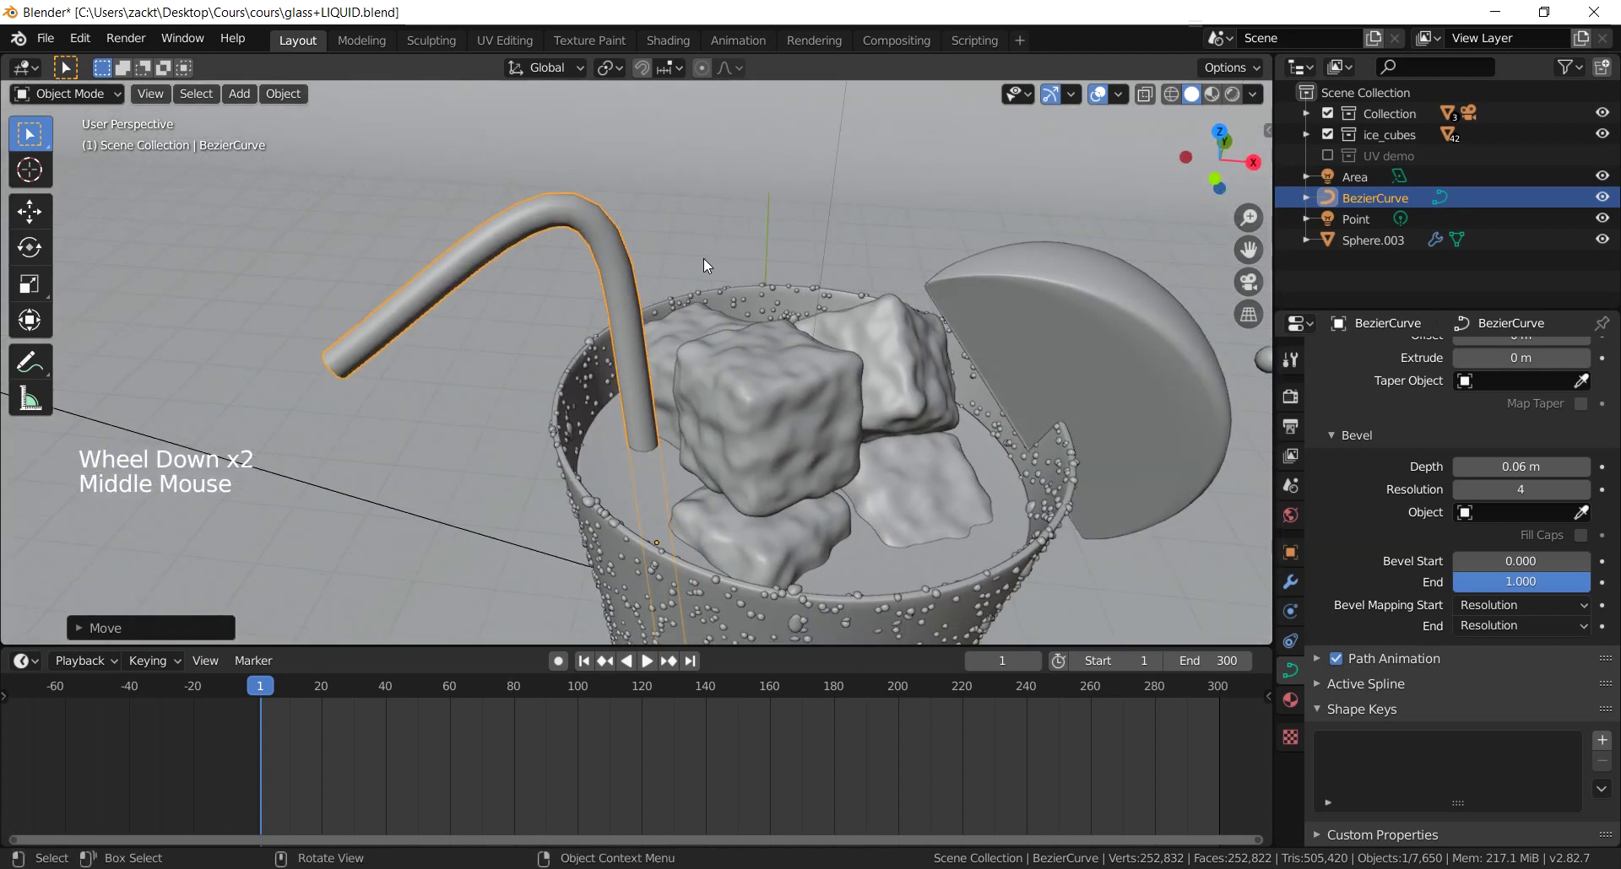
pyautogui.press('Tab')
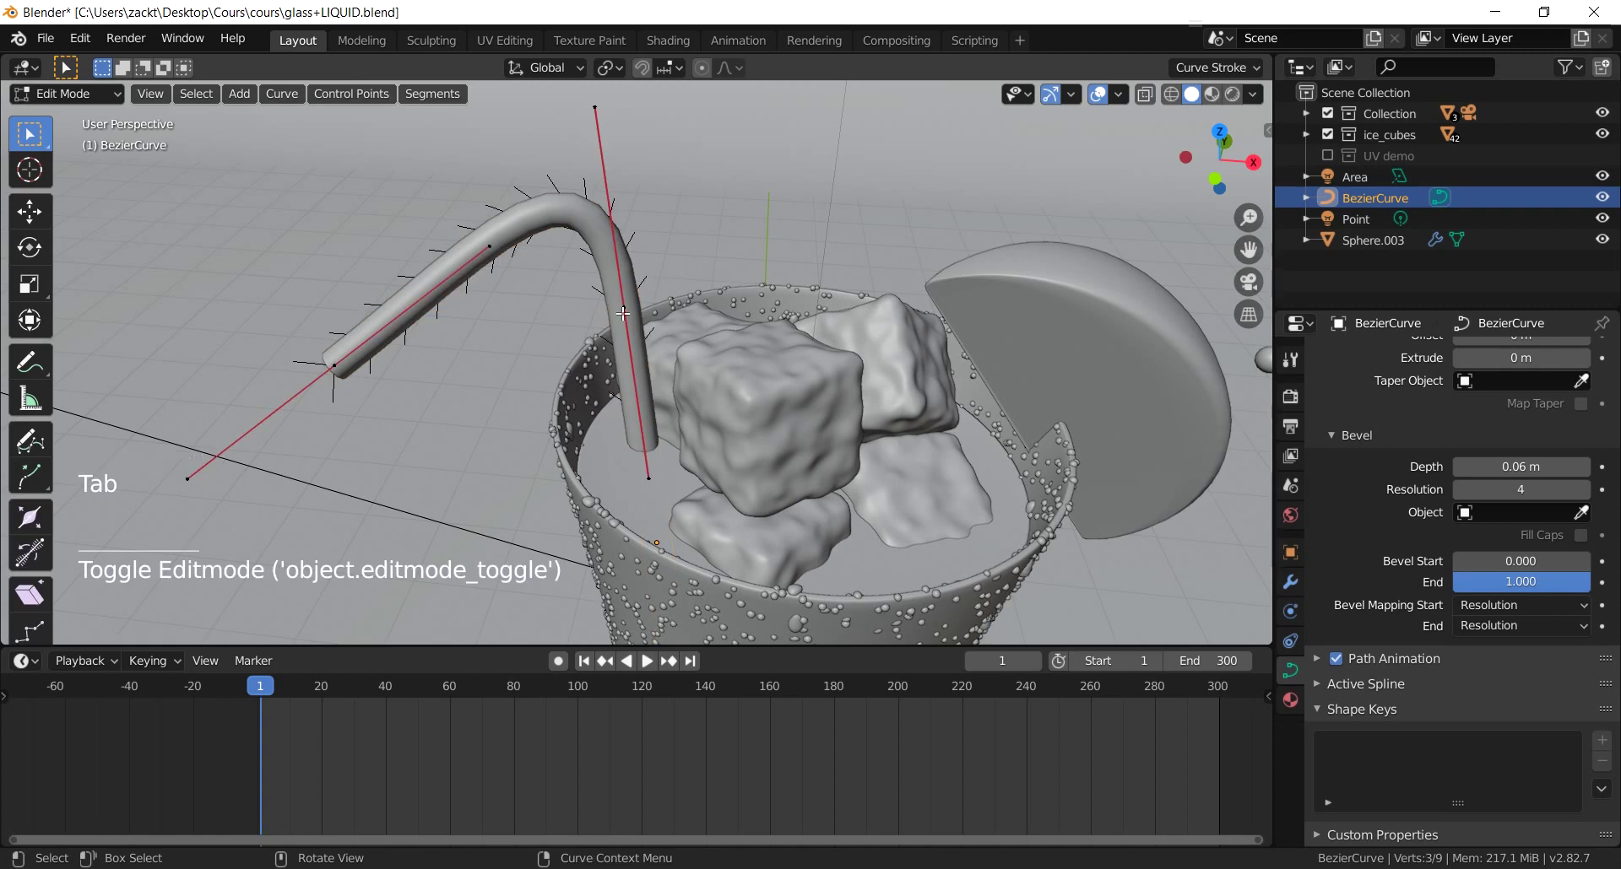
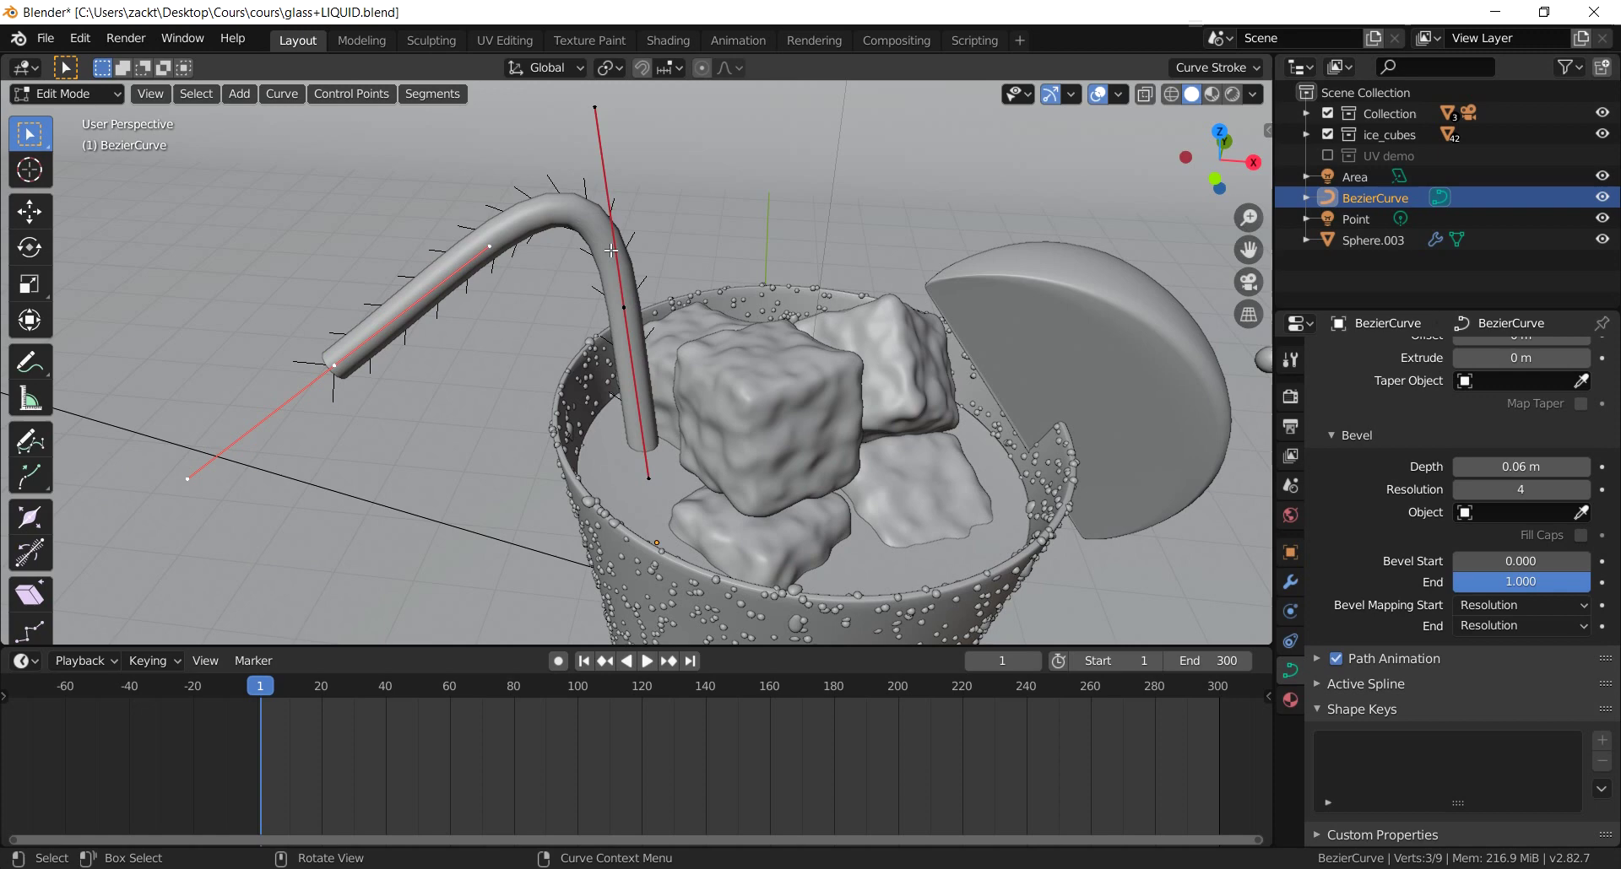
pyautogui.press('Tab')
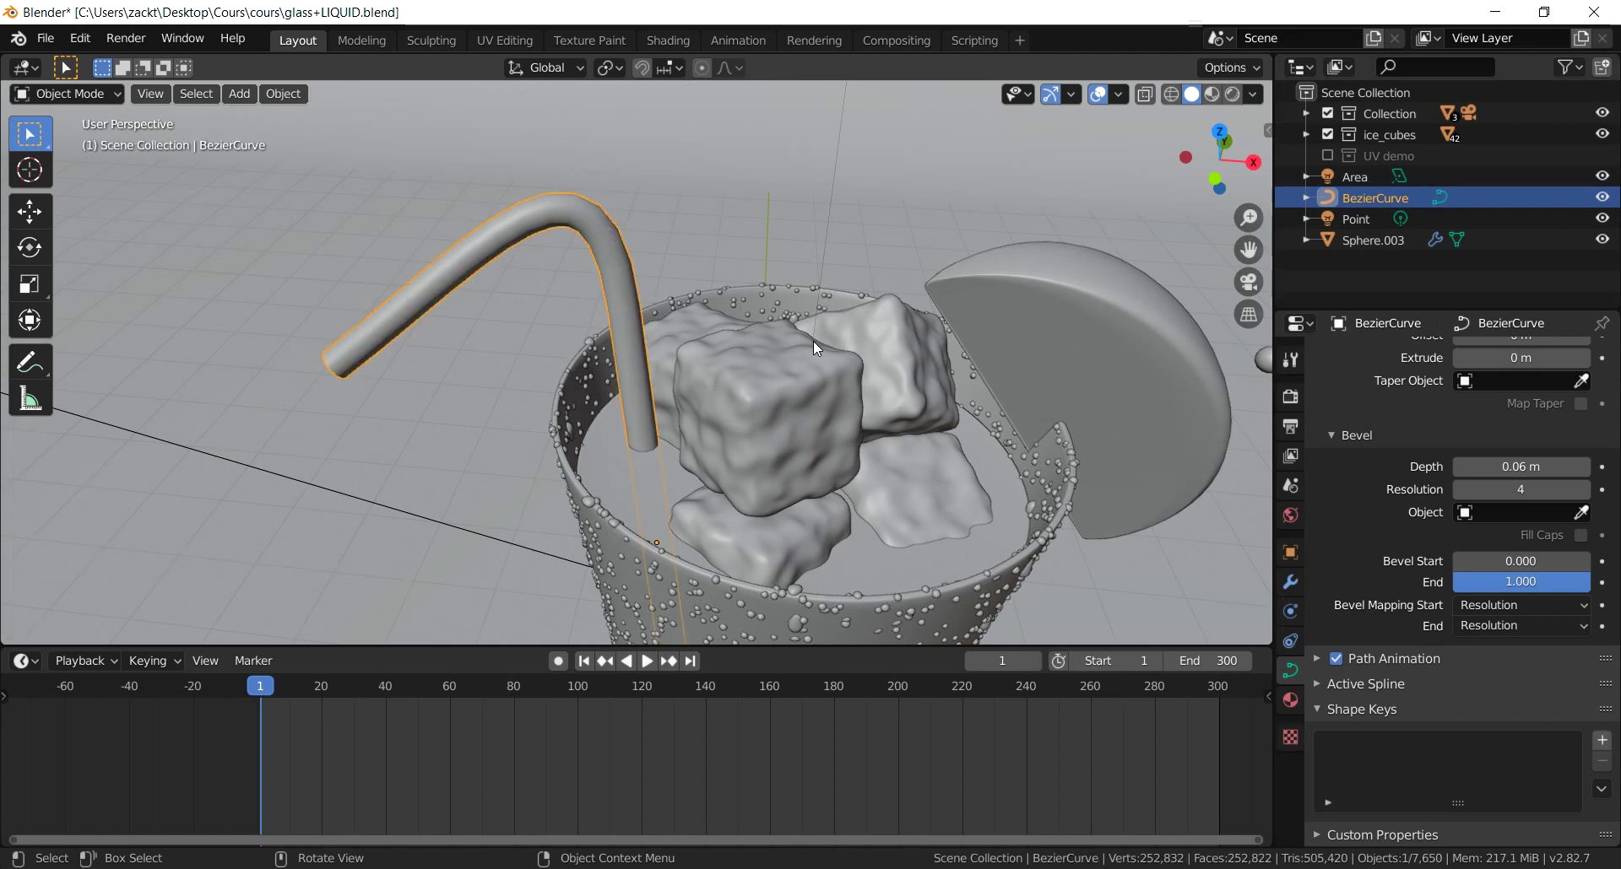
pyautogui.click(274, 95)
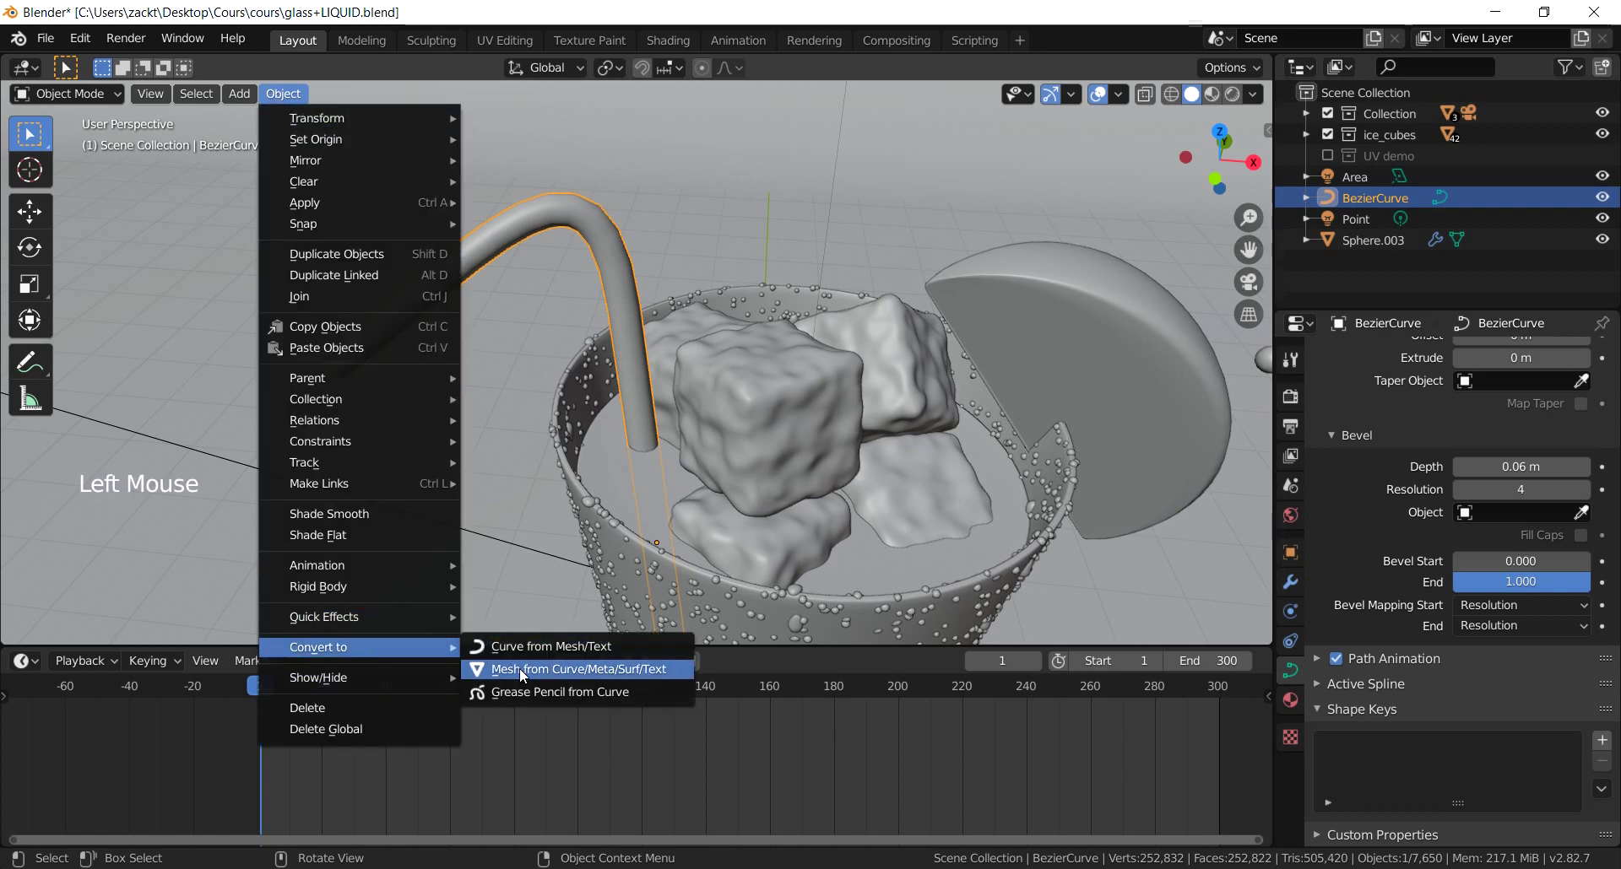
pyautogui.press('Tab')
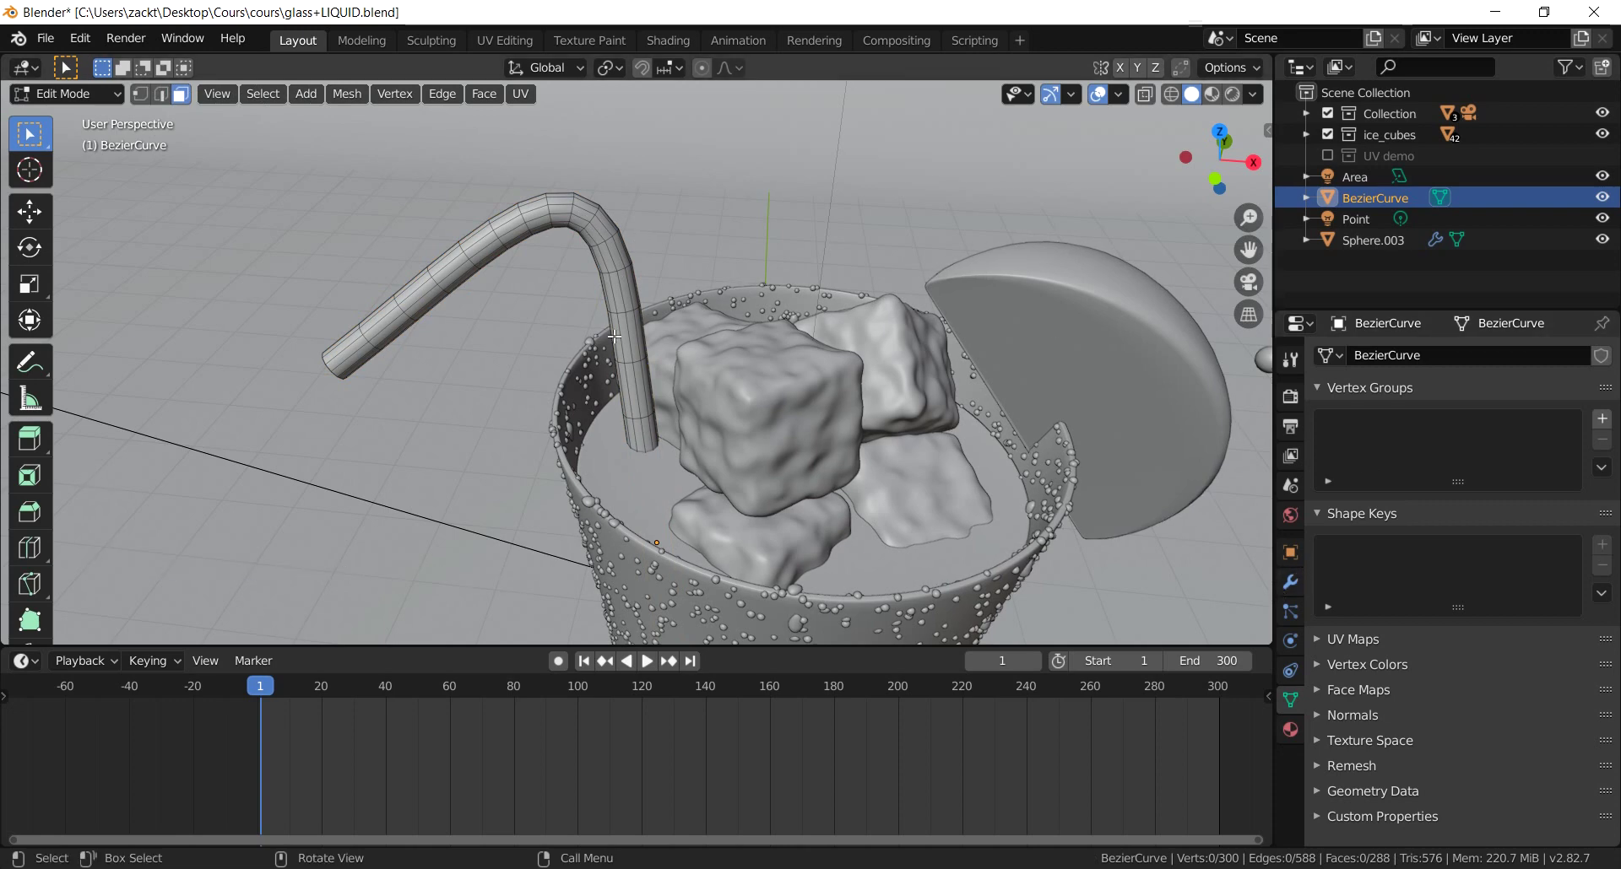
# Step: Add a Subdivision Surface modifier at viewport level 2 to the straw and apply it
pyautogui.click(1291, 587)
pyautogui.click(1441, 356)
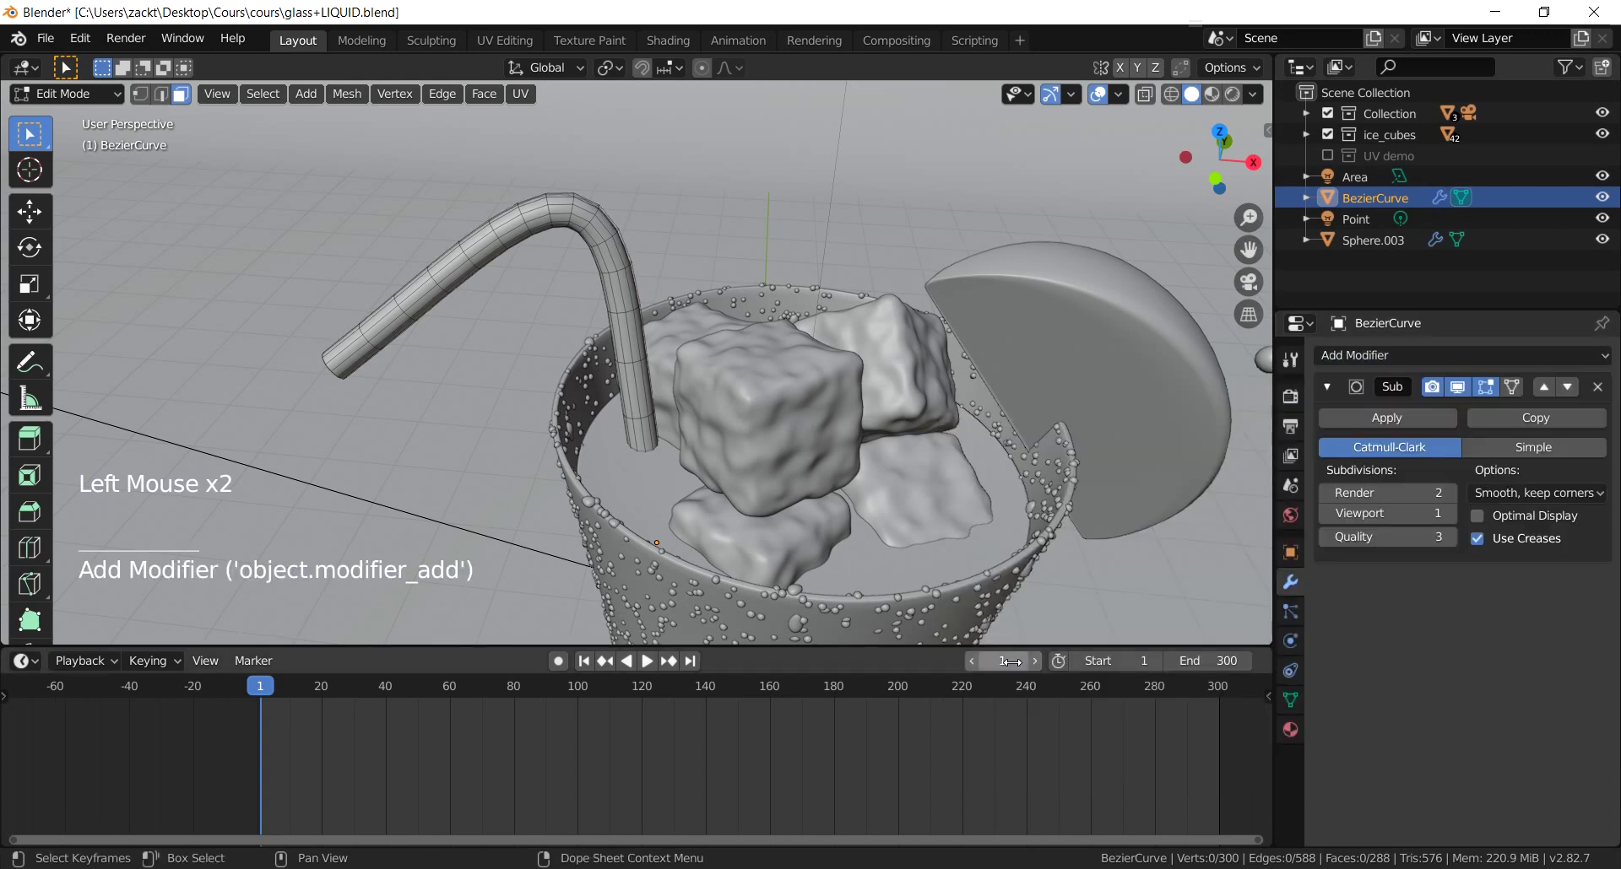
pyautogui.press('z')
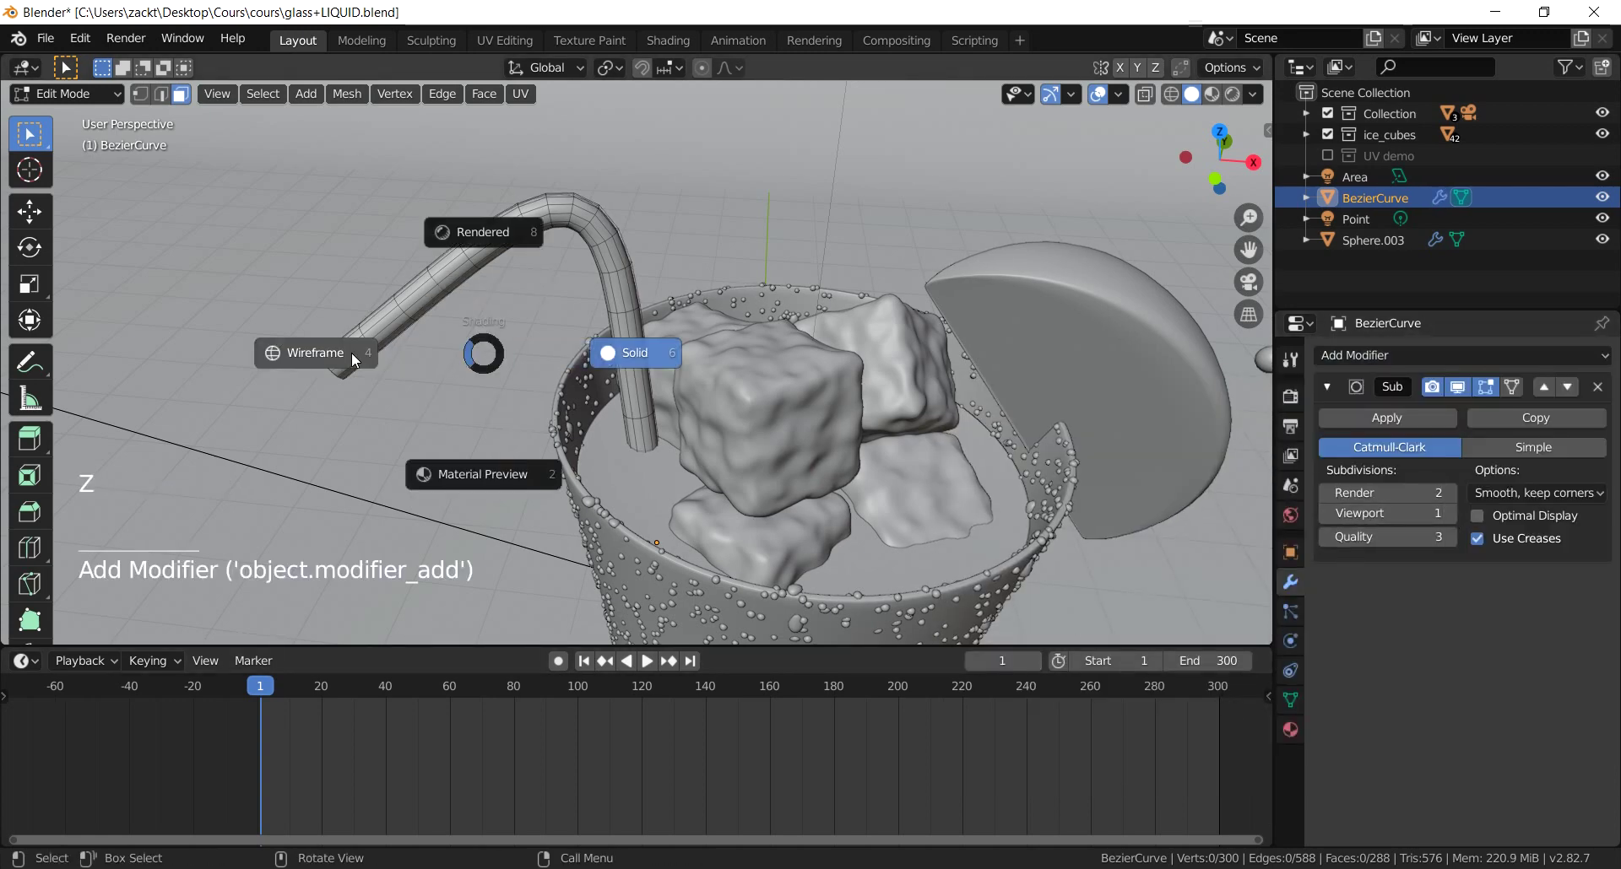
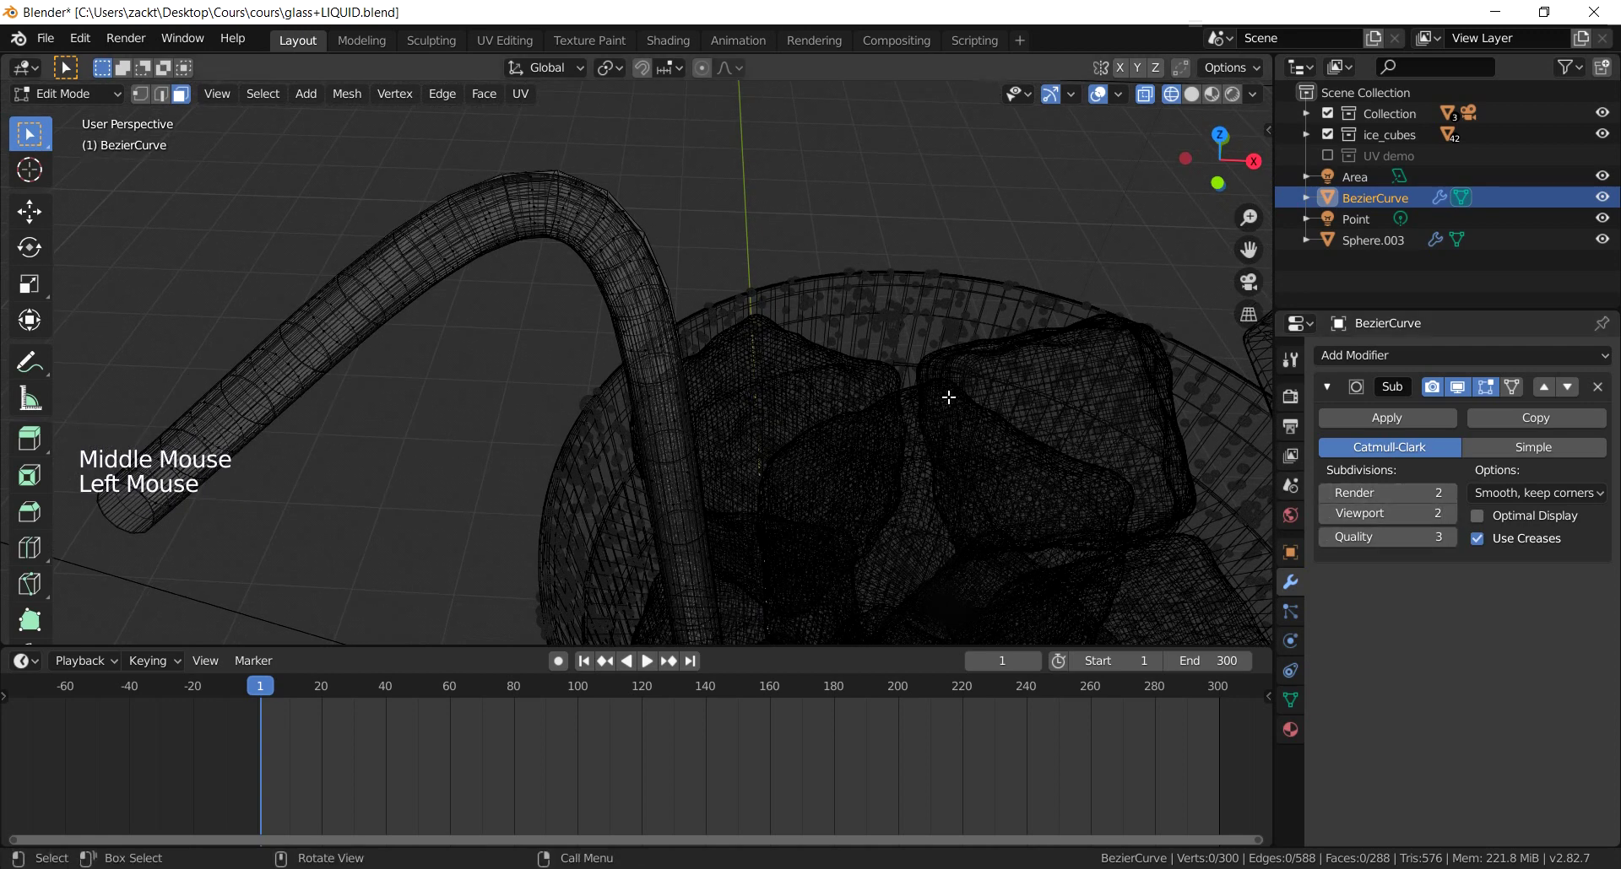
pyautogui.press('Tab')
pyautogui.scroll(-3)
pyautogui.click(1401, 426)
pyautogui.press('z')
pyautogui.scroll(3)
pyautogui.press('Tab')
pyautogui.middleClick(664, 250)
pyautogui.scroll(-3)
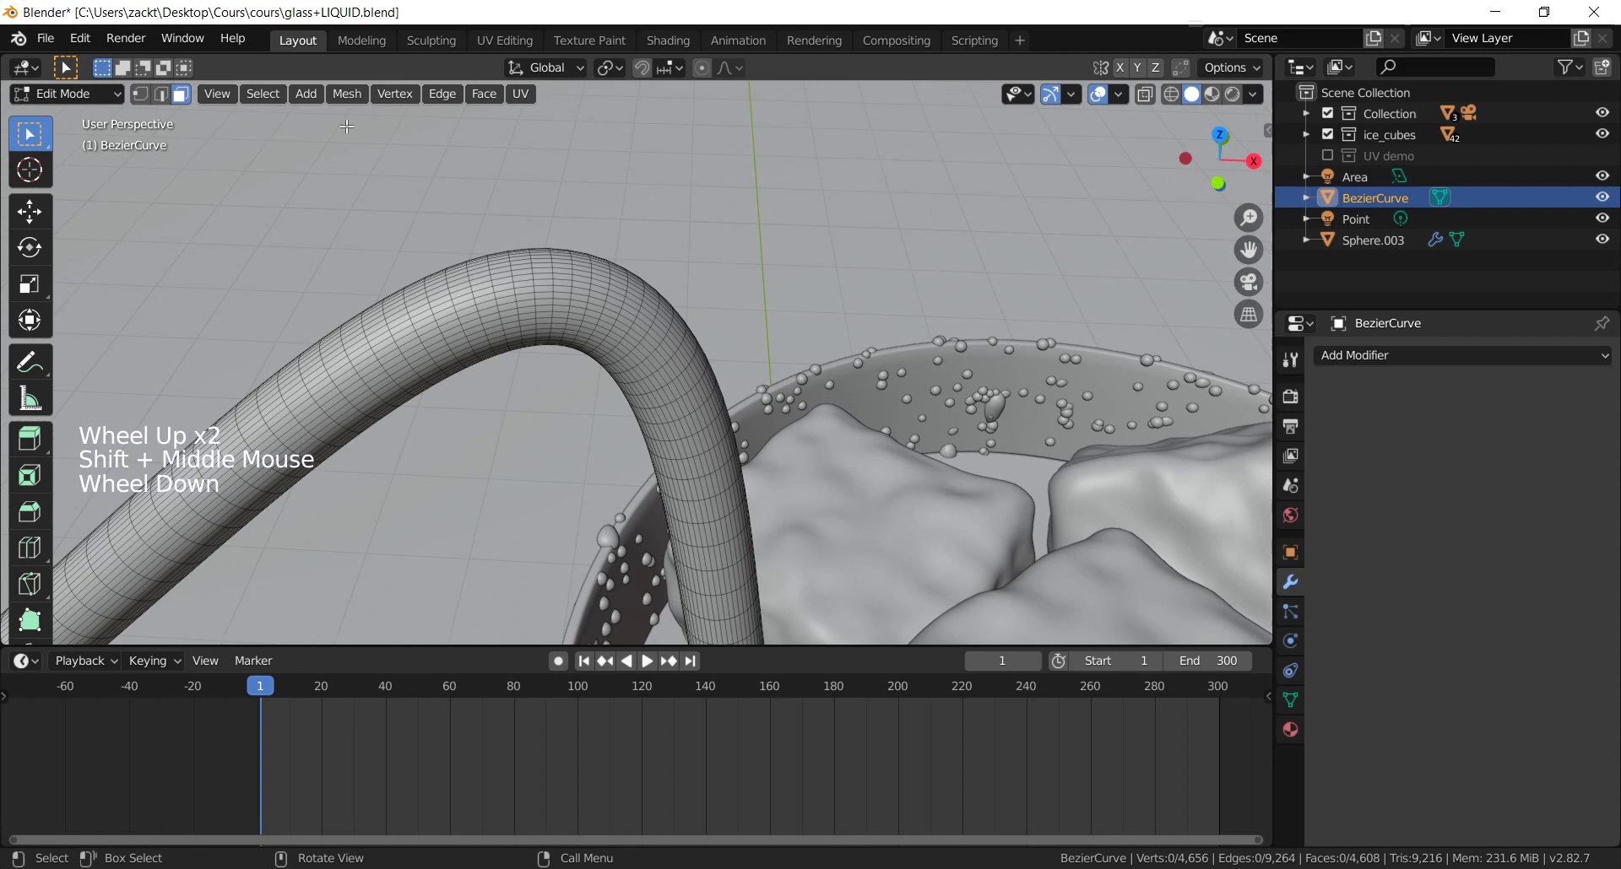
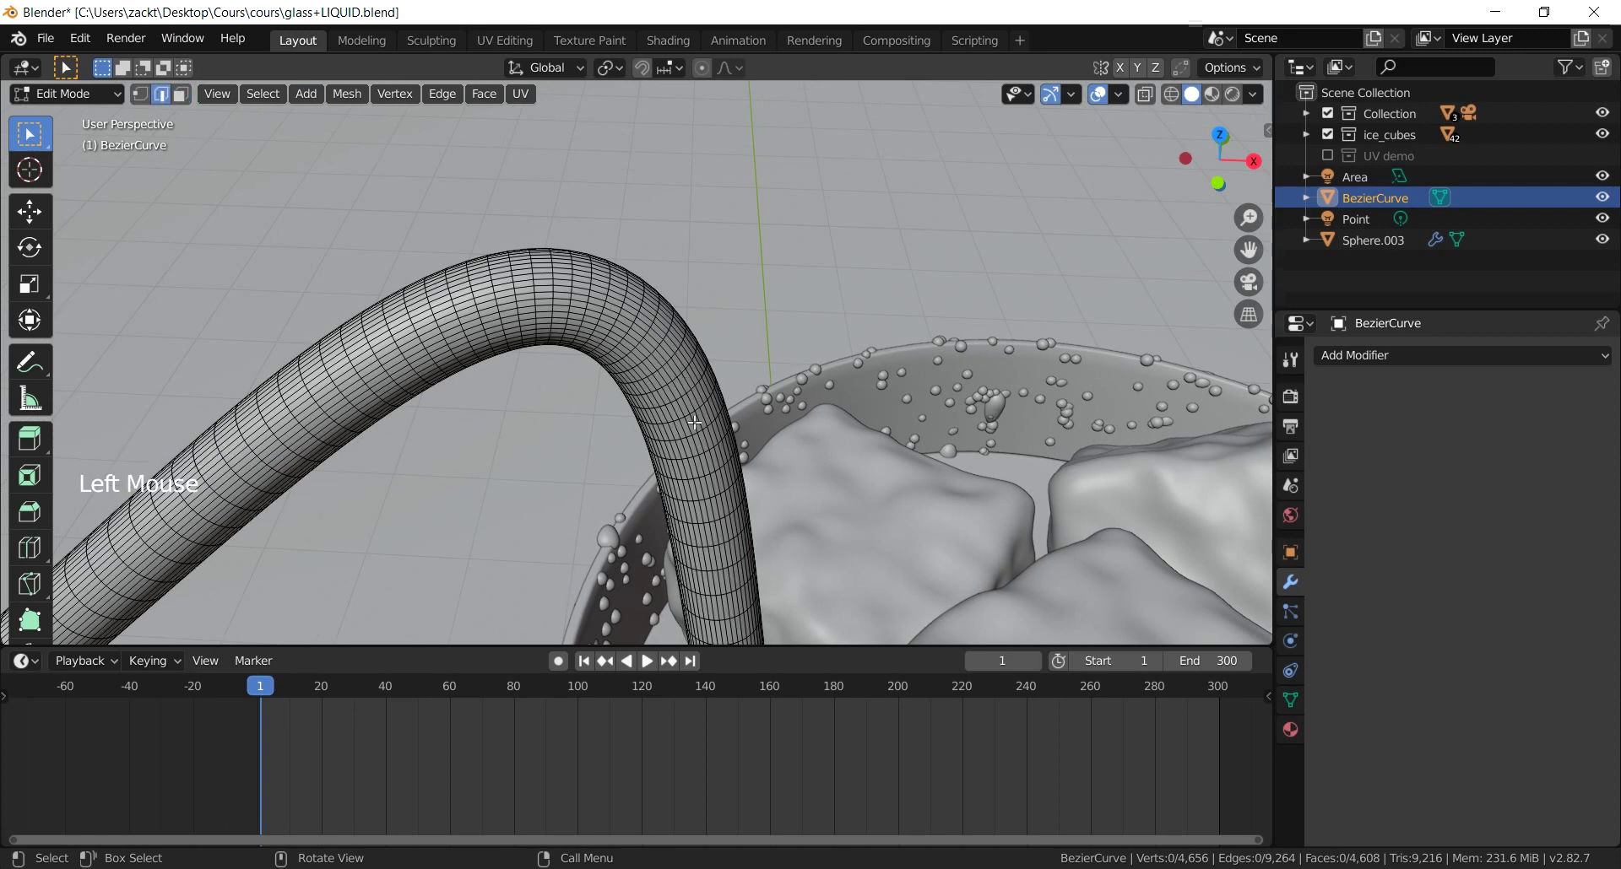
# Step: In edge select mode, pick edge loops around the straw bend, undoing and reselecting a single ring
pyautogui.scroll(3)
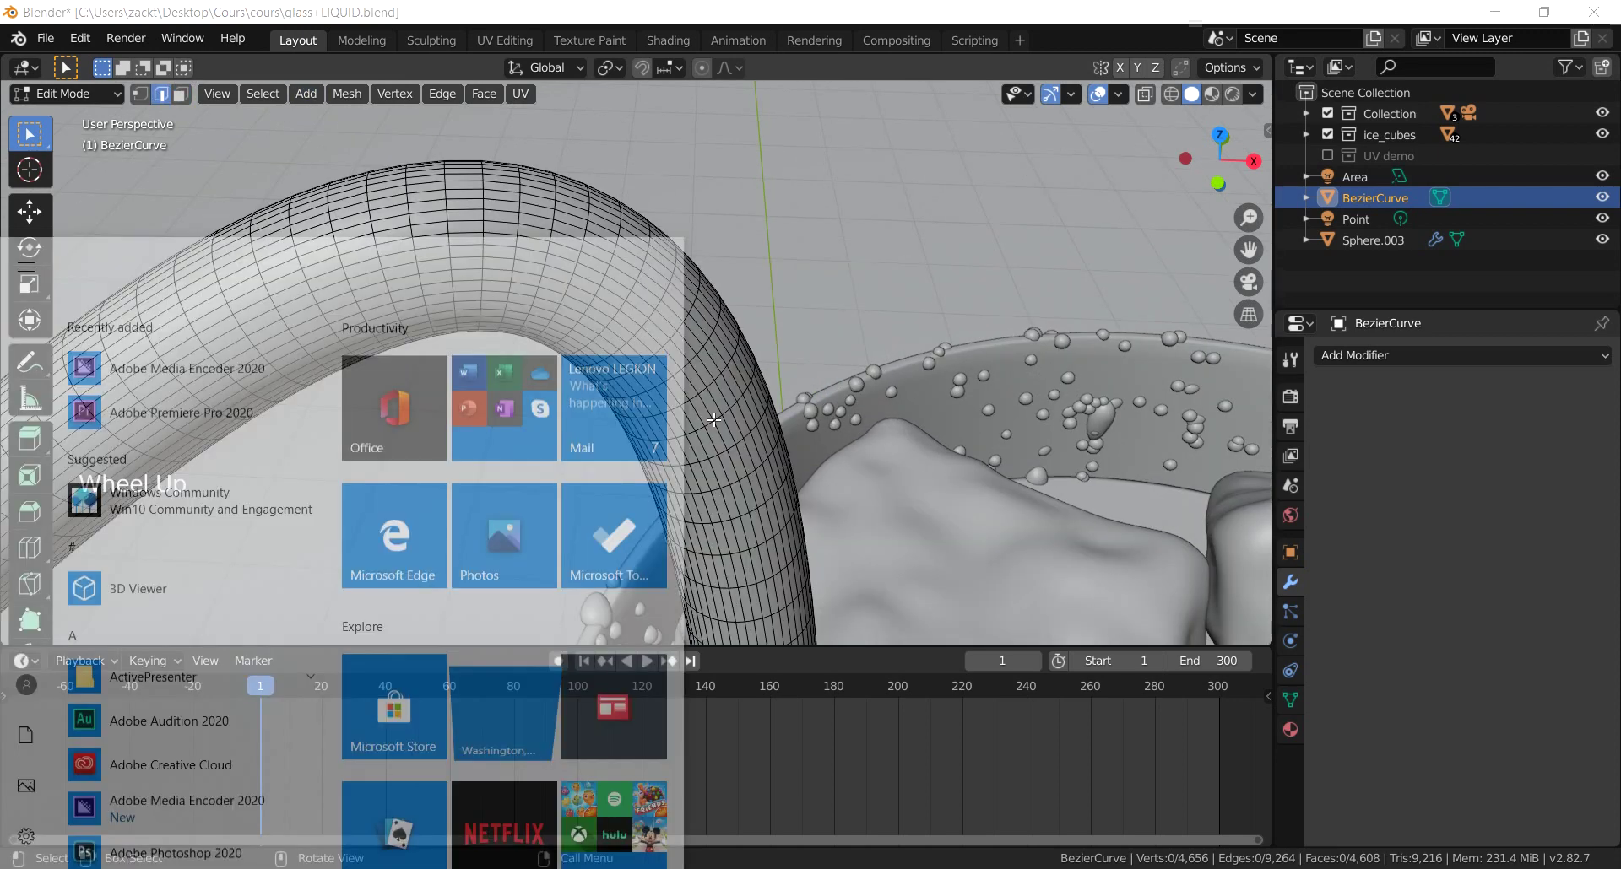
pyautogui.click(745, 409)
pyautogui.scroll(3)
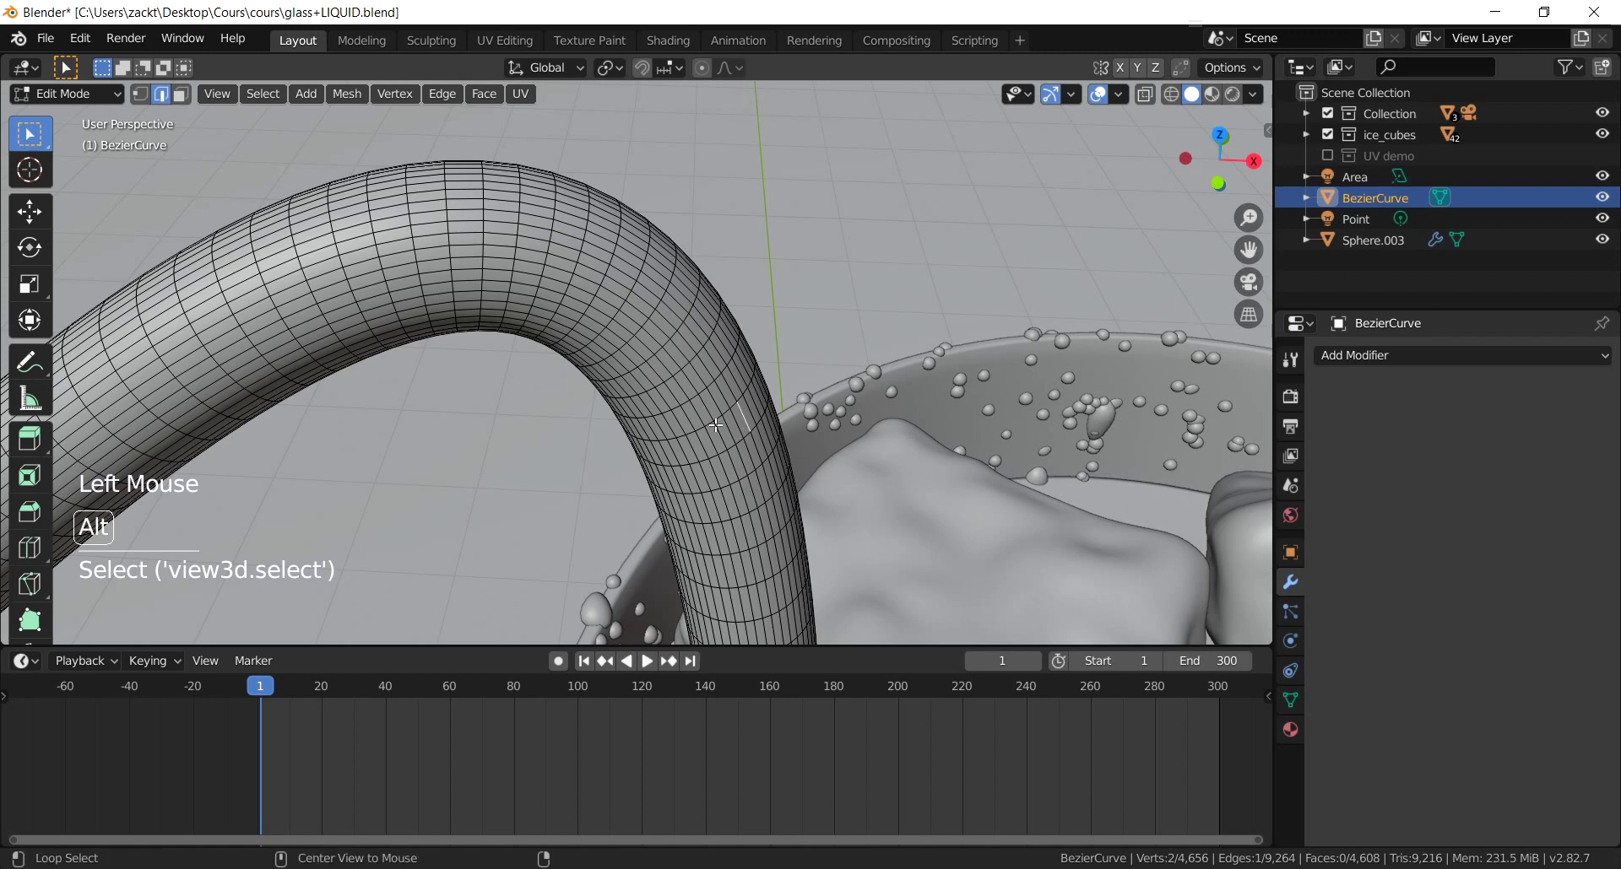
pyautogui.click(715, 419)
pyautogui.doubleClick(750, 390)
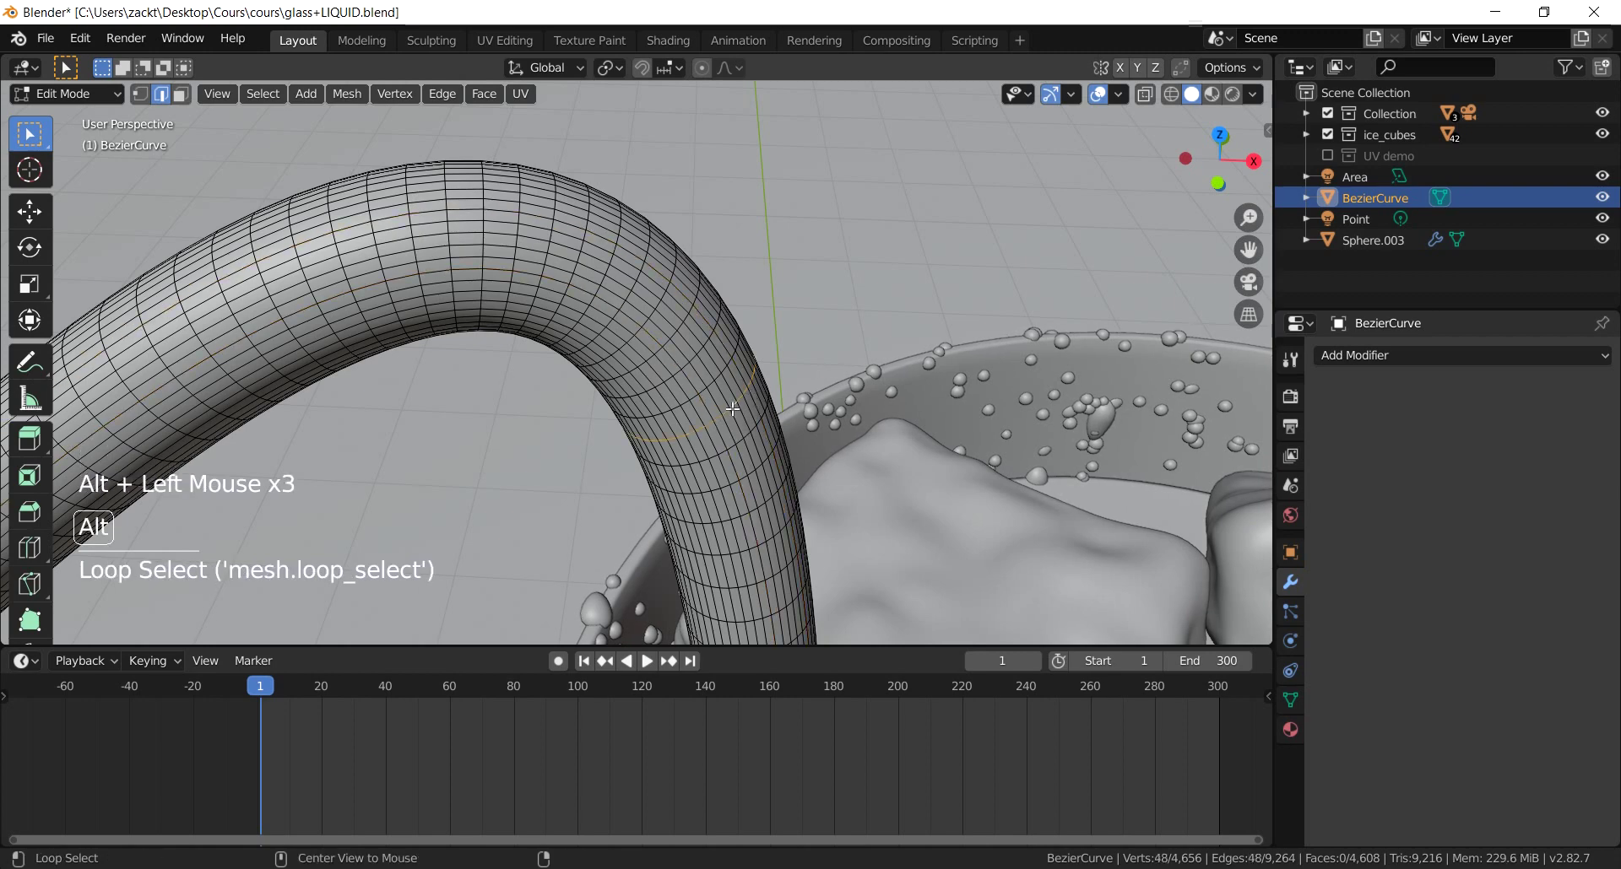
pyautogui.scroll(3)
pyautogui.scroll(-3)
pyautogui.click(726, 445)
pyautogui.scroll(3)
pyautogui.scroll(3)
pyautogui.click(814, 507)
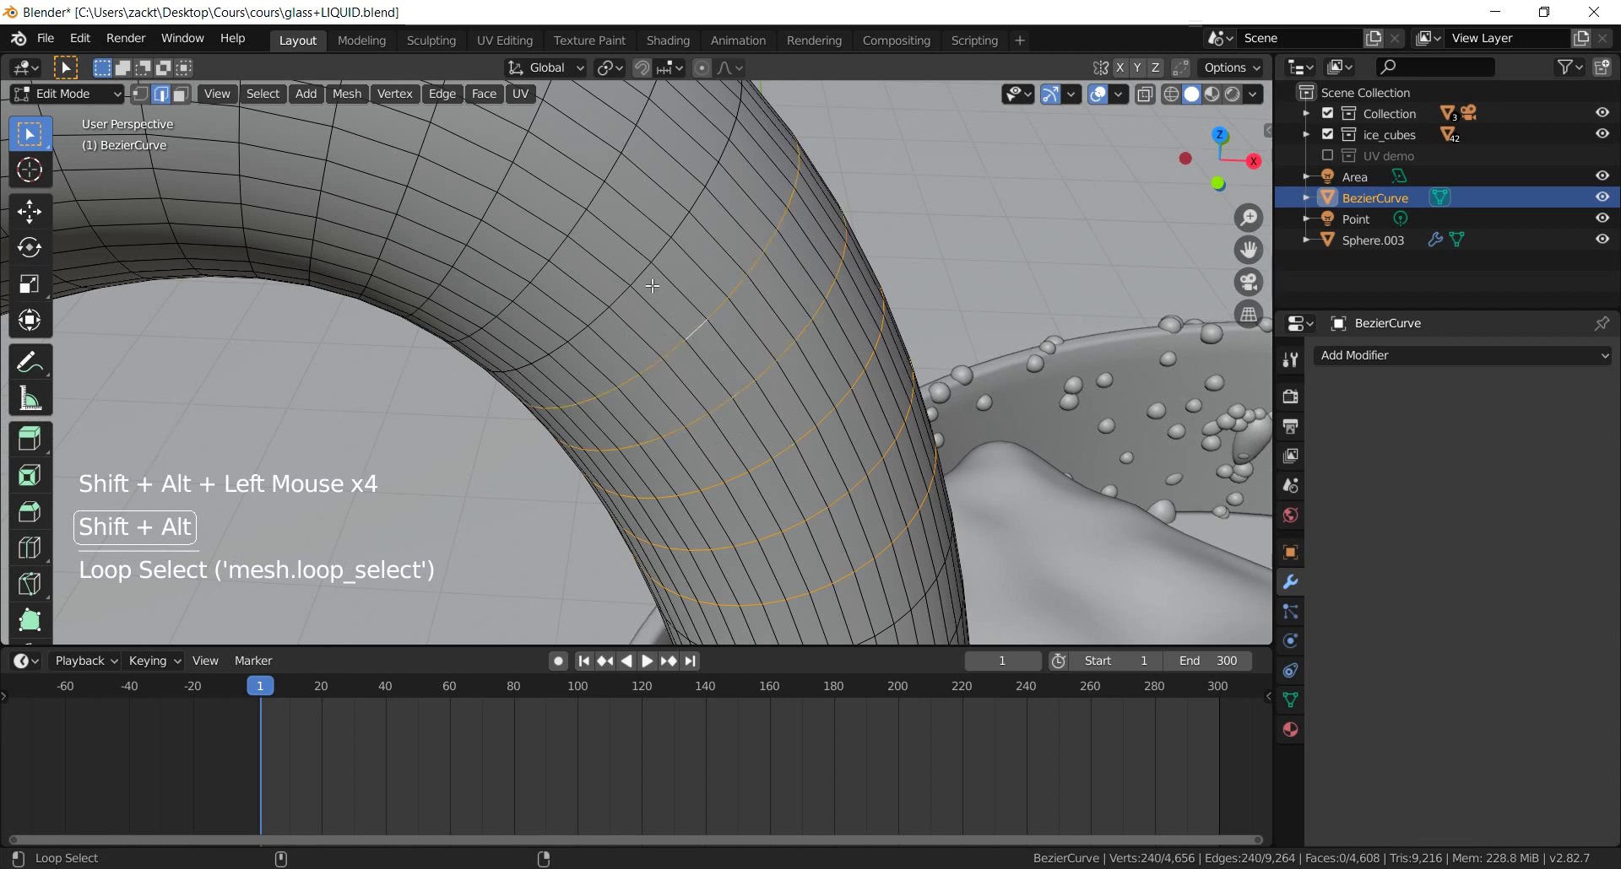
pyautogui.press('ctrl+z')
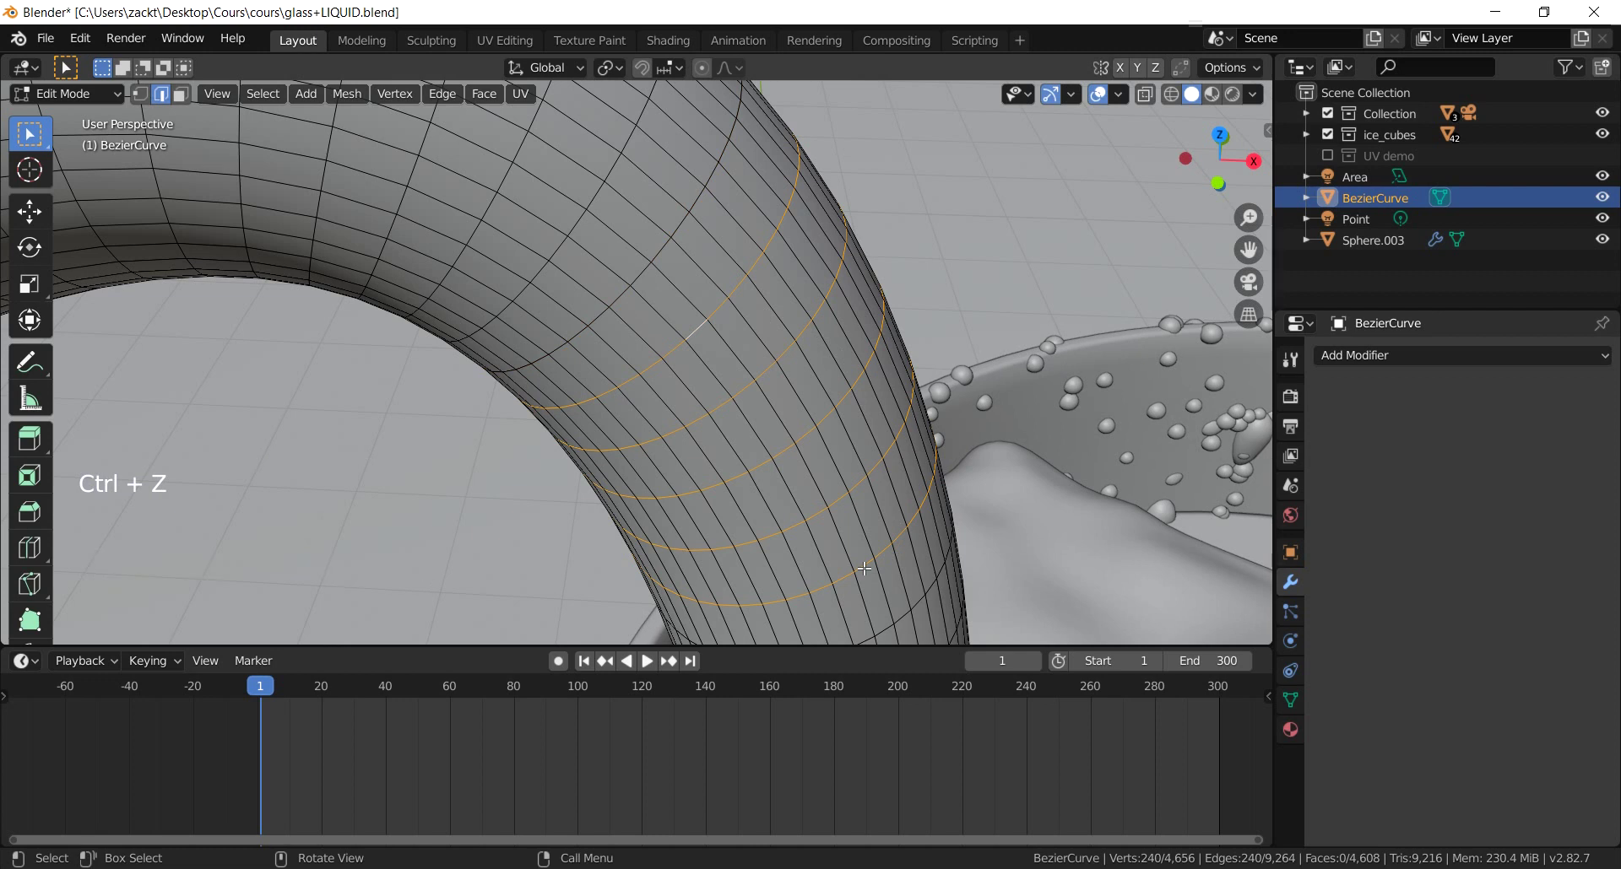
pyautogui.click(864, 562)
pyautogui.click(865, 561)
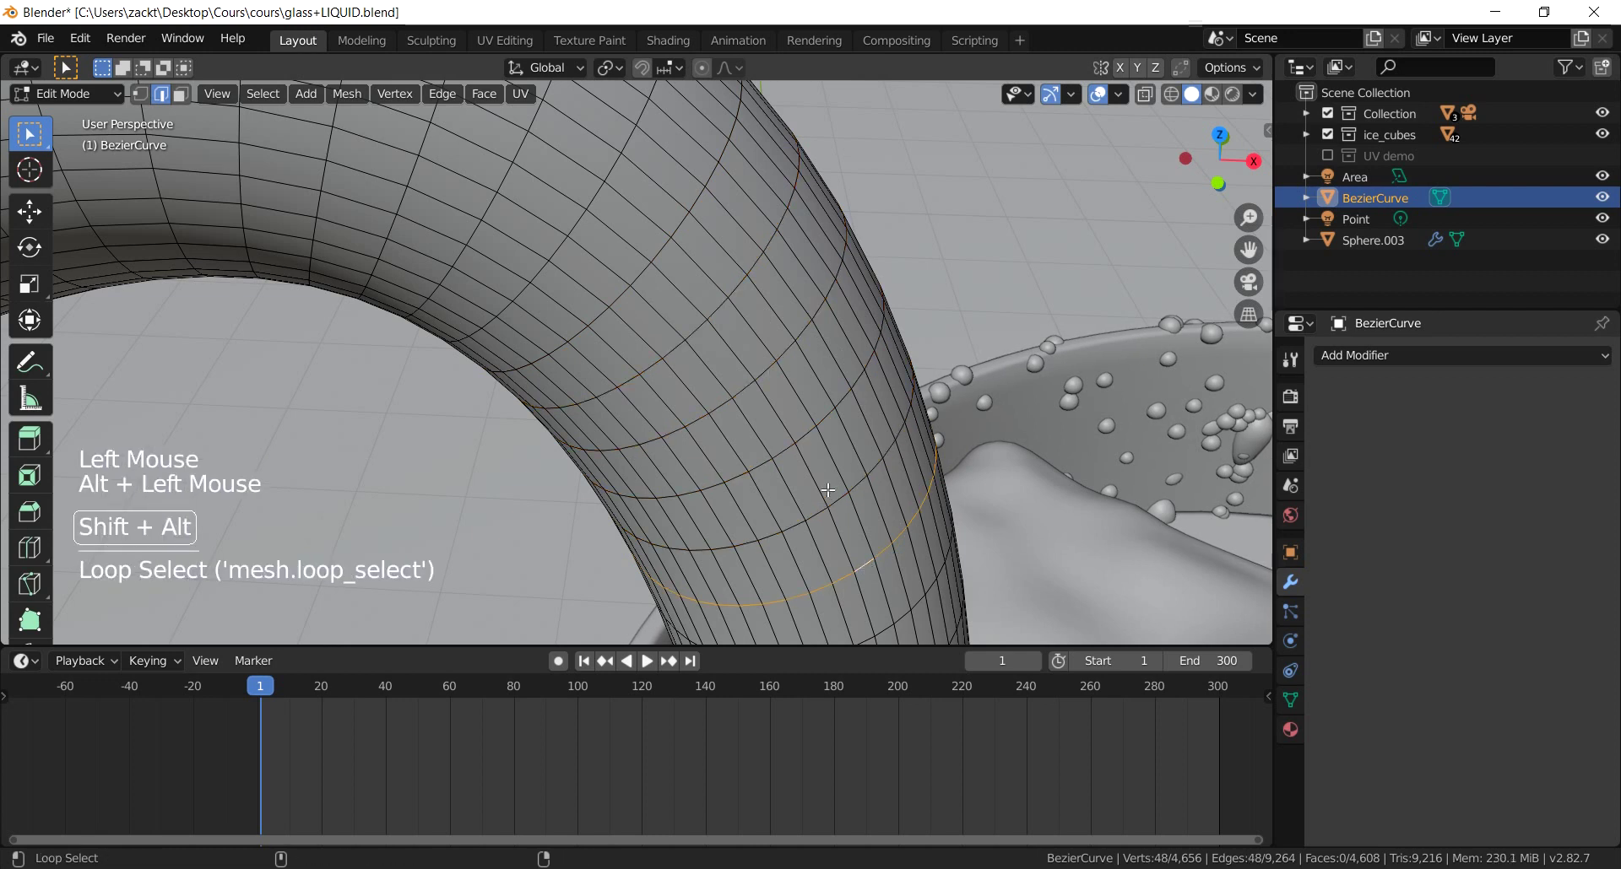
# Step: Add every other edge loop along the bend to the selection, reaching 432 of 4,656 vertices
pyautogui.click(802, 432)
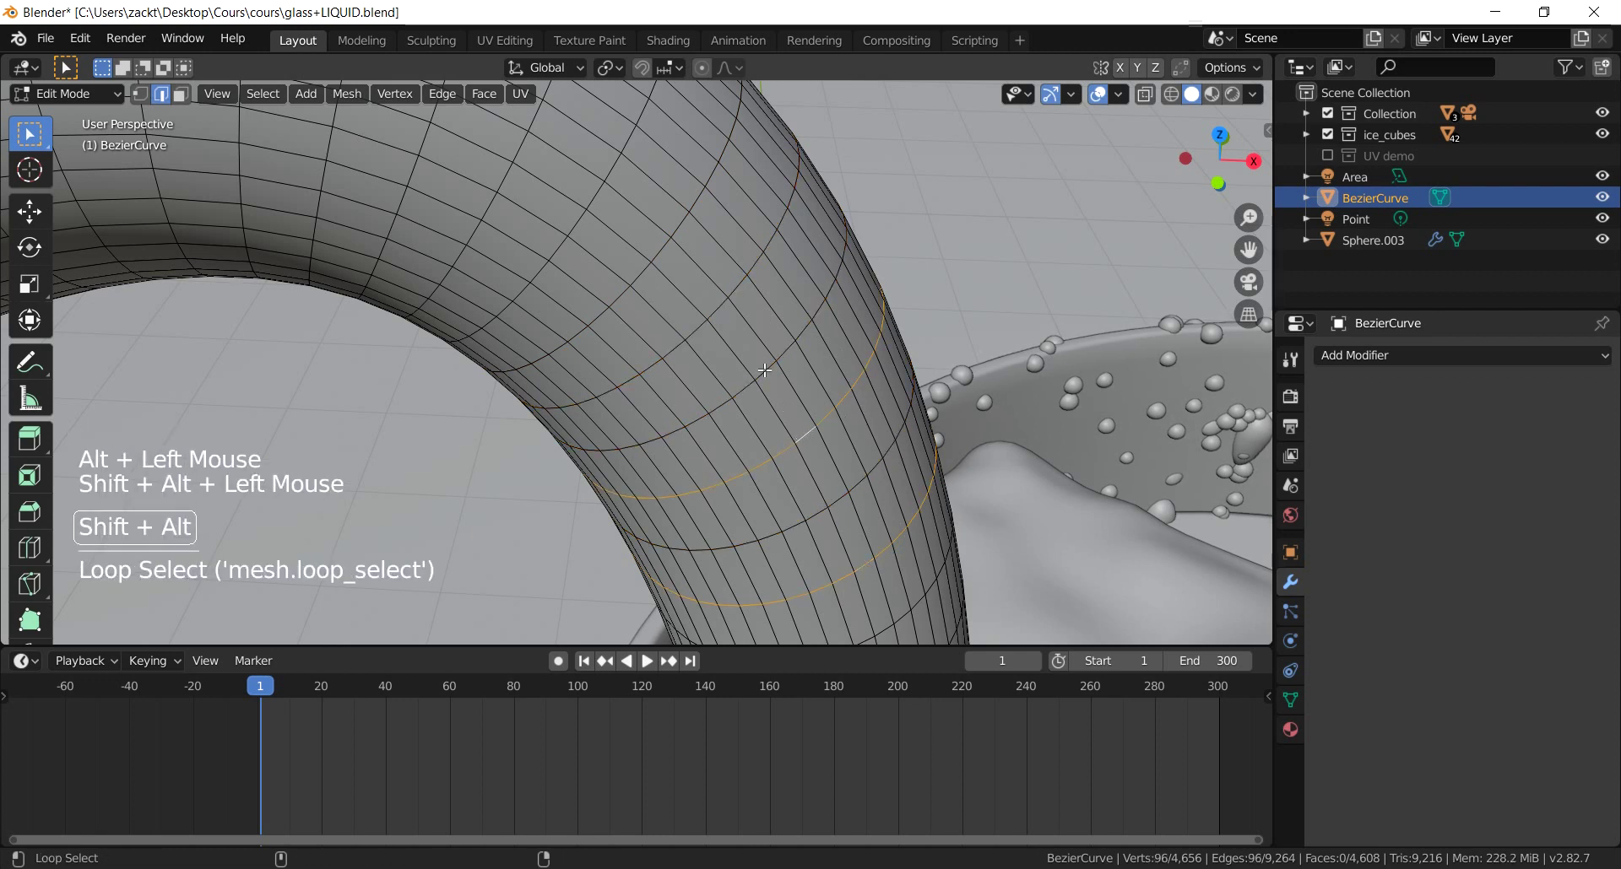
pyautogui.doubleClick(763, 363)
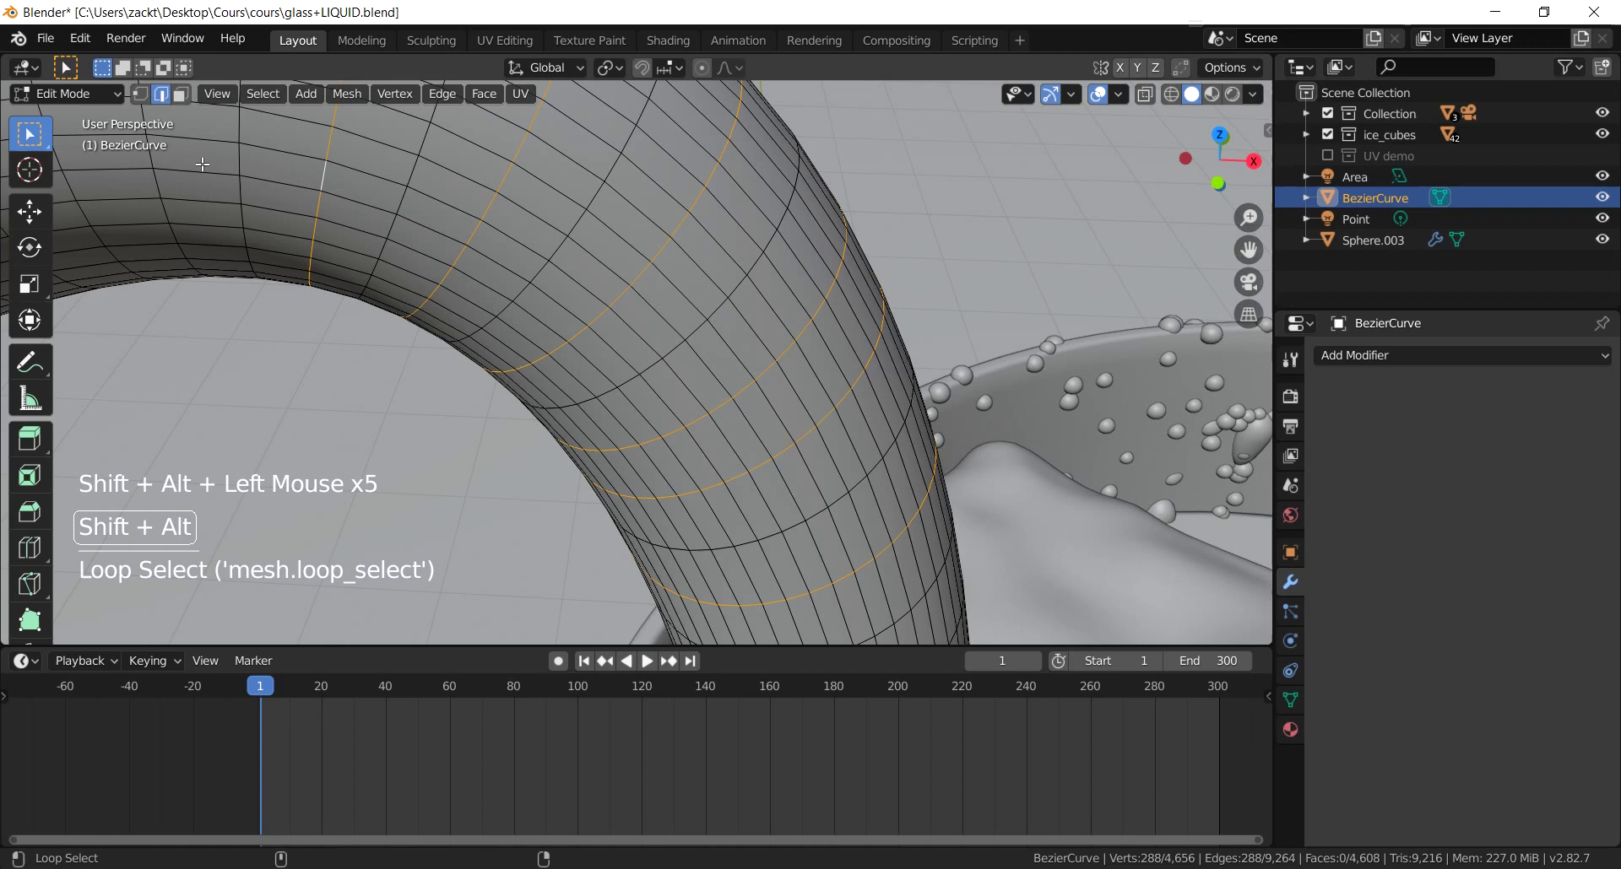
pyautogui.scroll(-3)
pyautogui.scroll(3)
pyautogui.scroll(-3)
pyautogui.scroll(3)
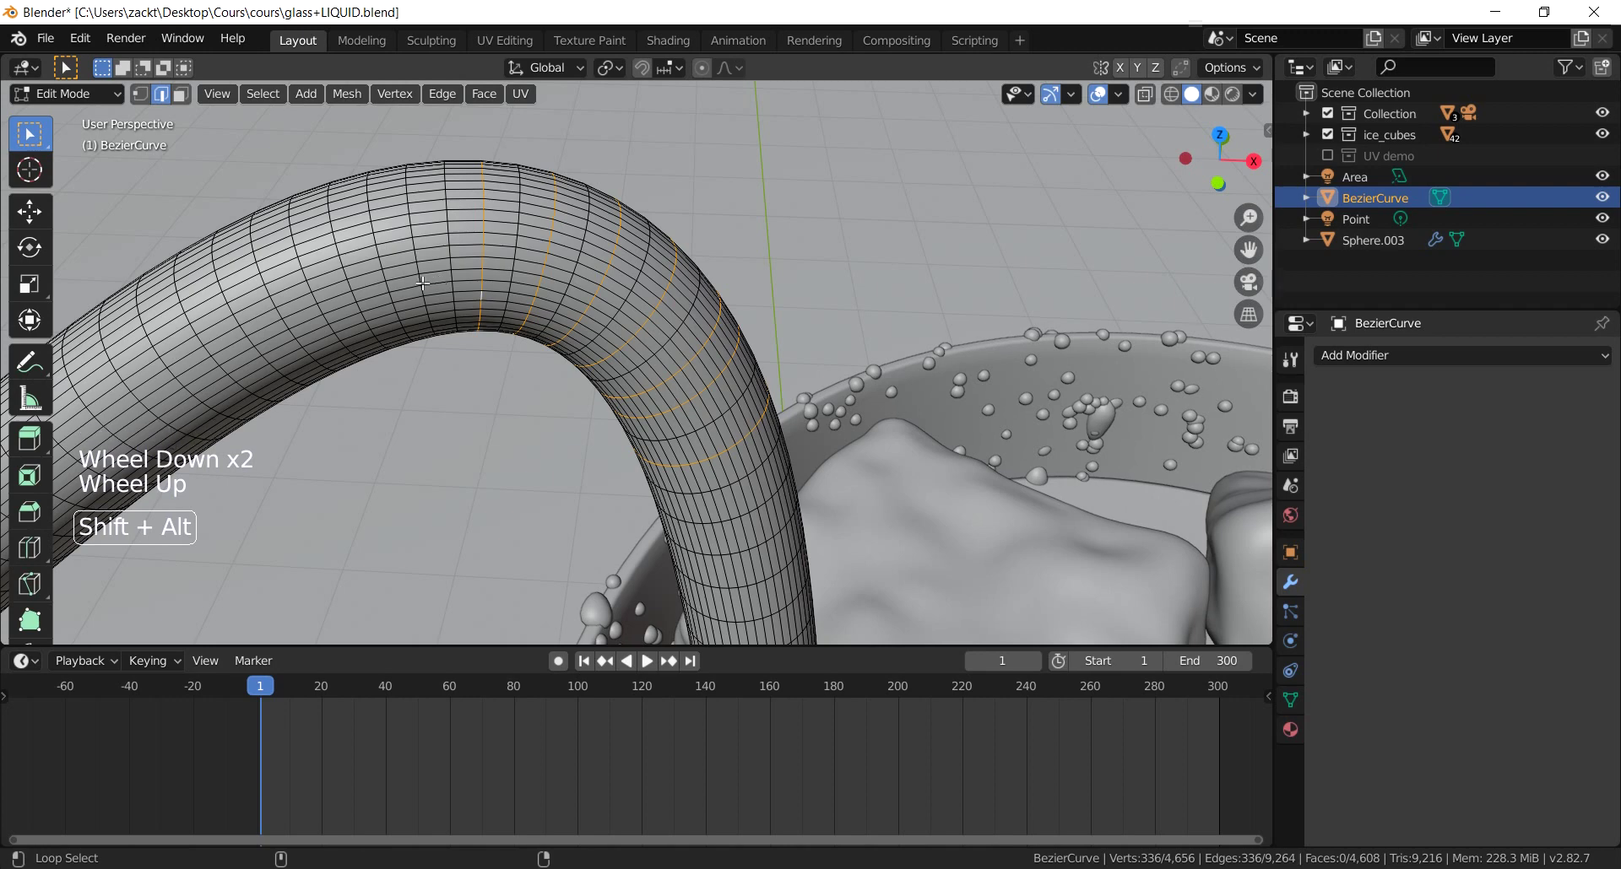
pyautogui.click(422, 277)
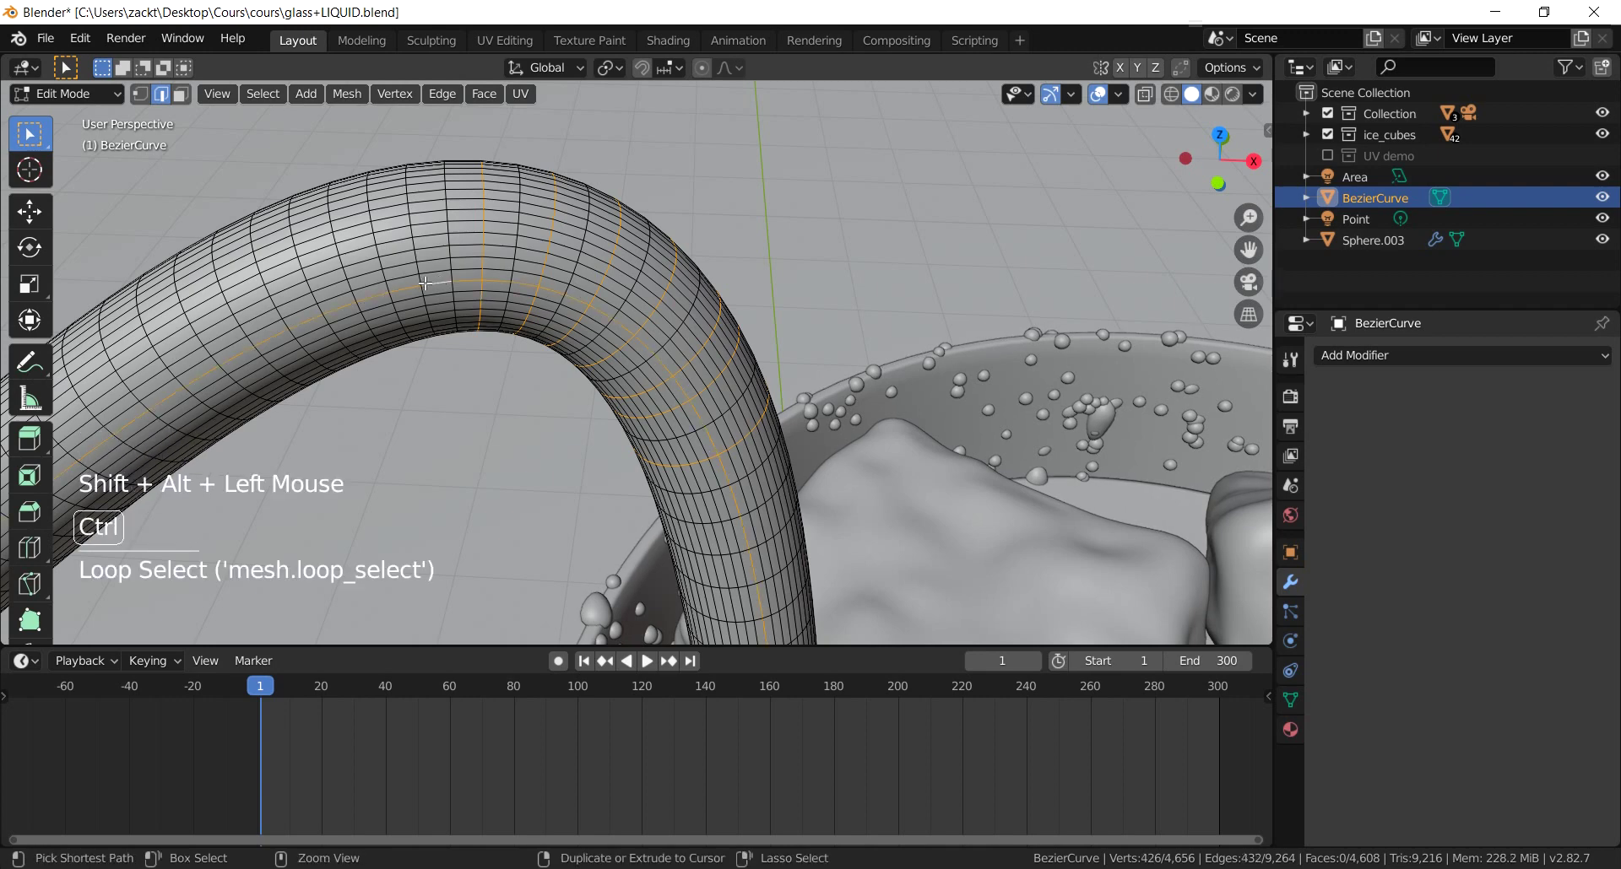
pyautogui.press('ctrl+z')
pyautogui.click(419, 275)
pyautogui.scroll(3)
pyautogui.scroll(-3)
pyautogui.click(359, 300)
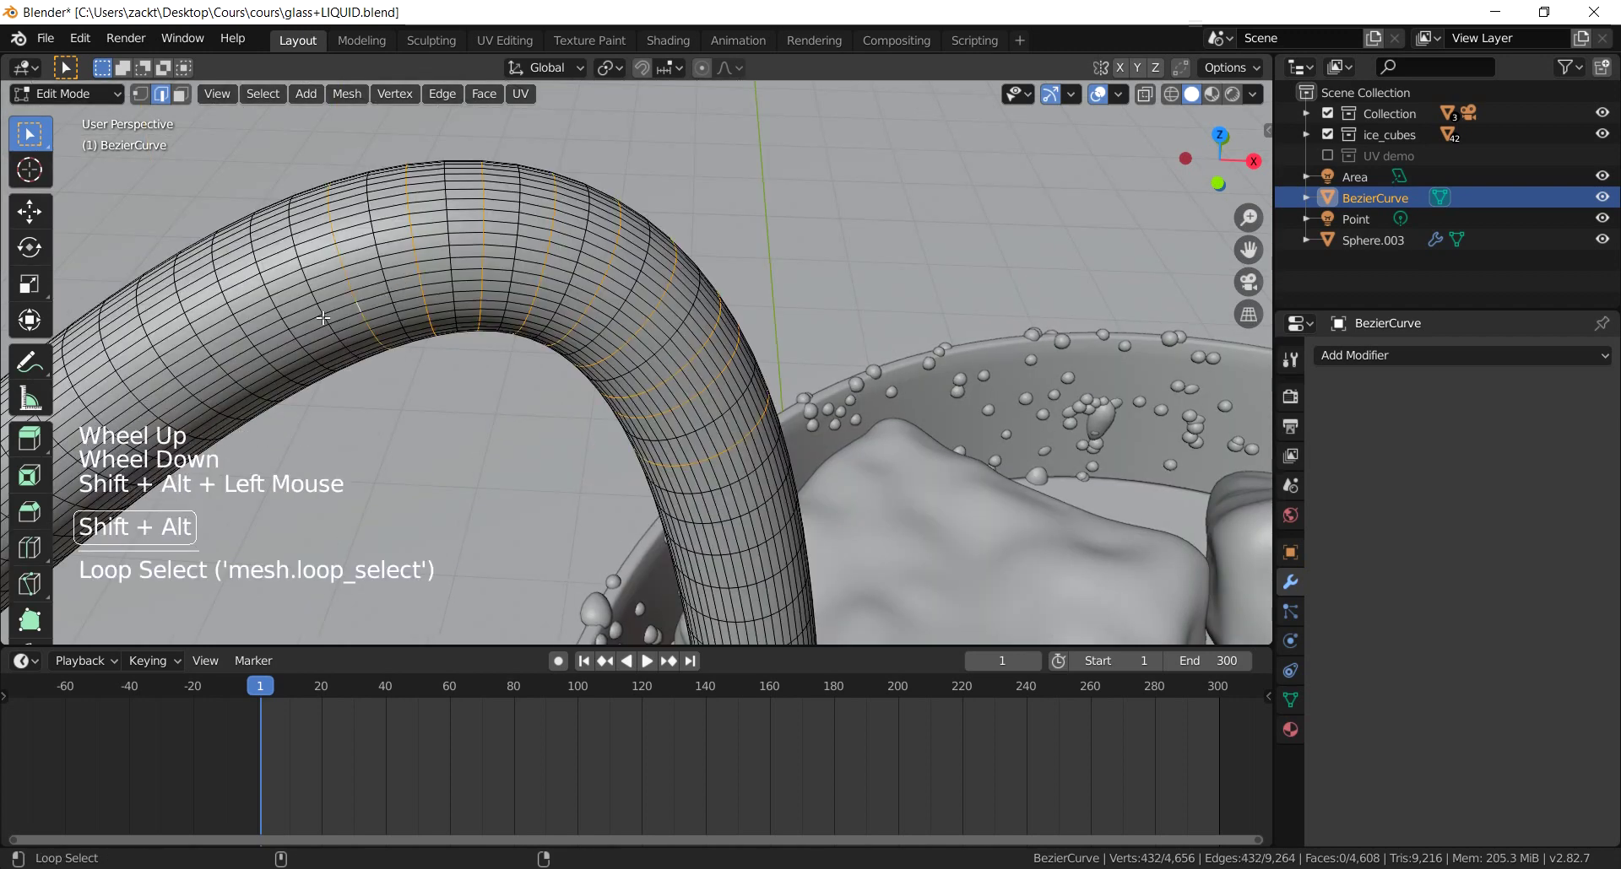
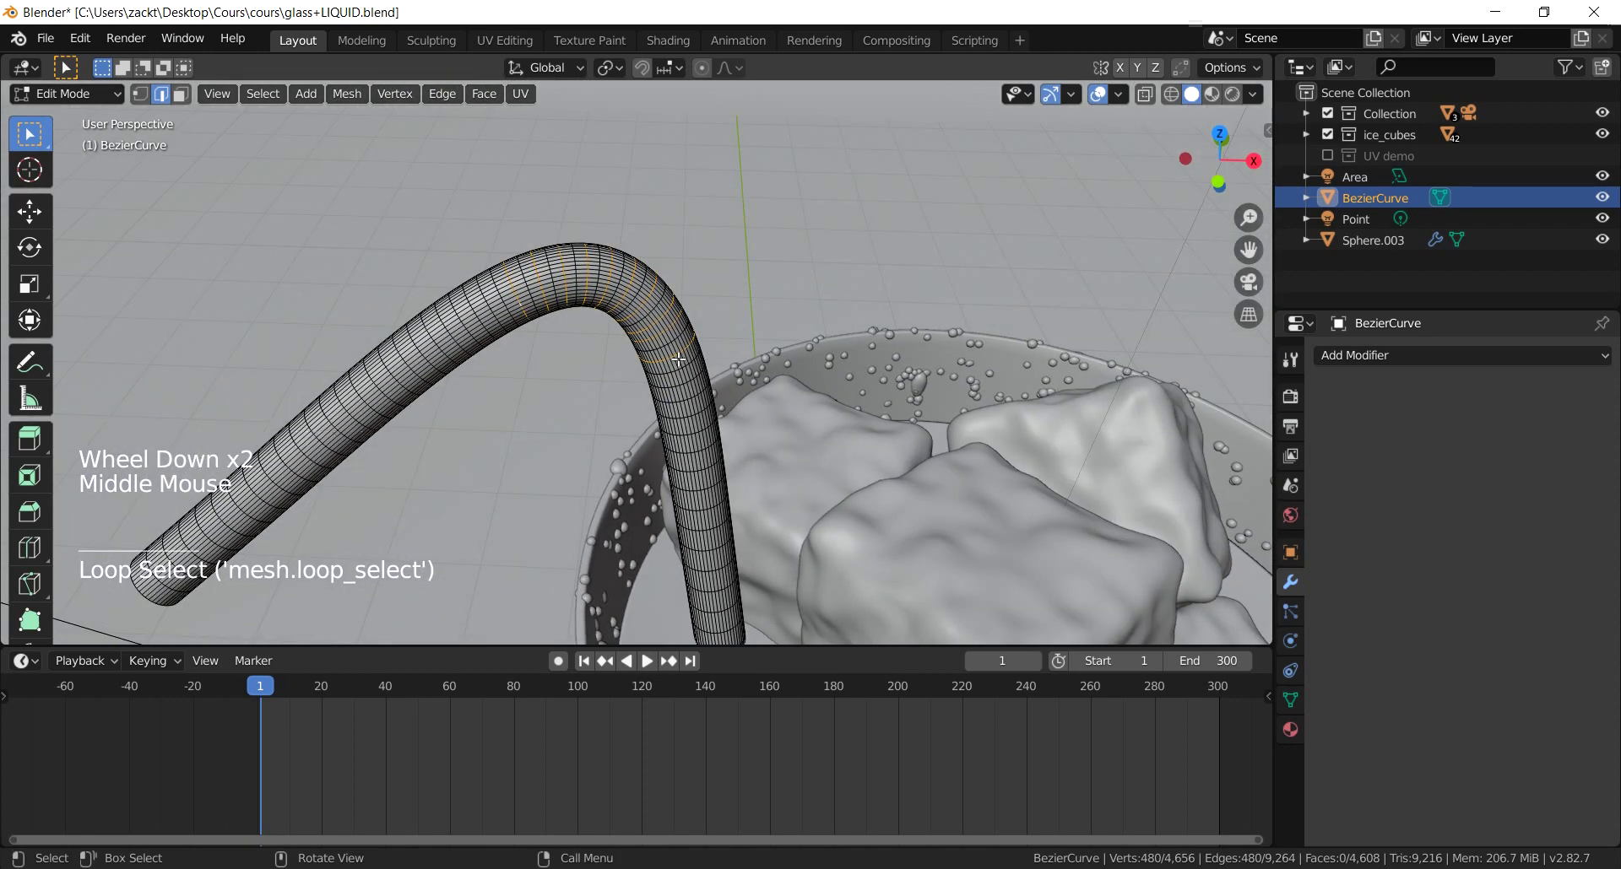
# Step: Scale the alternate bend loops up about 1.3 to form accordion ribs, undoing and redoing to fix the selection
pyautogui.scroll(3)
pyautogui.press('s')
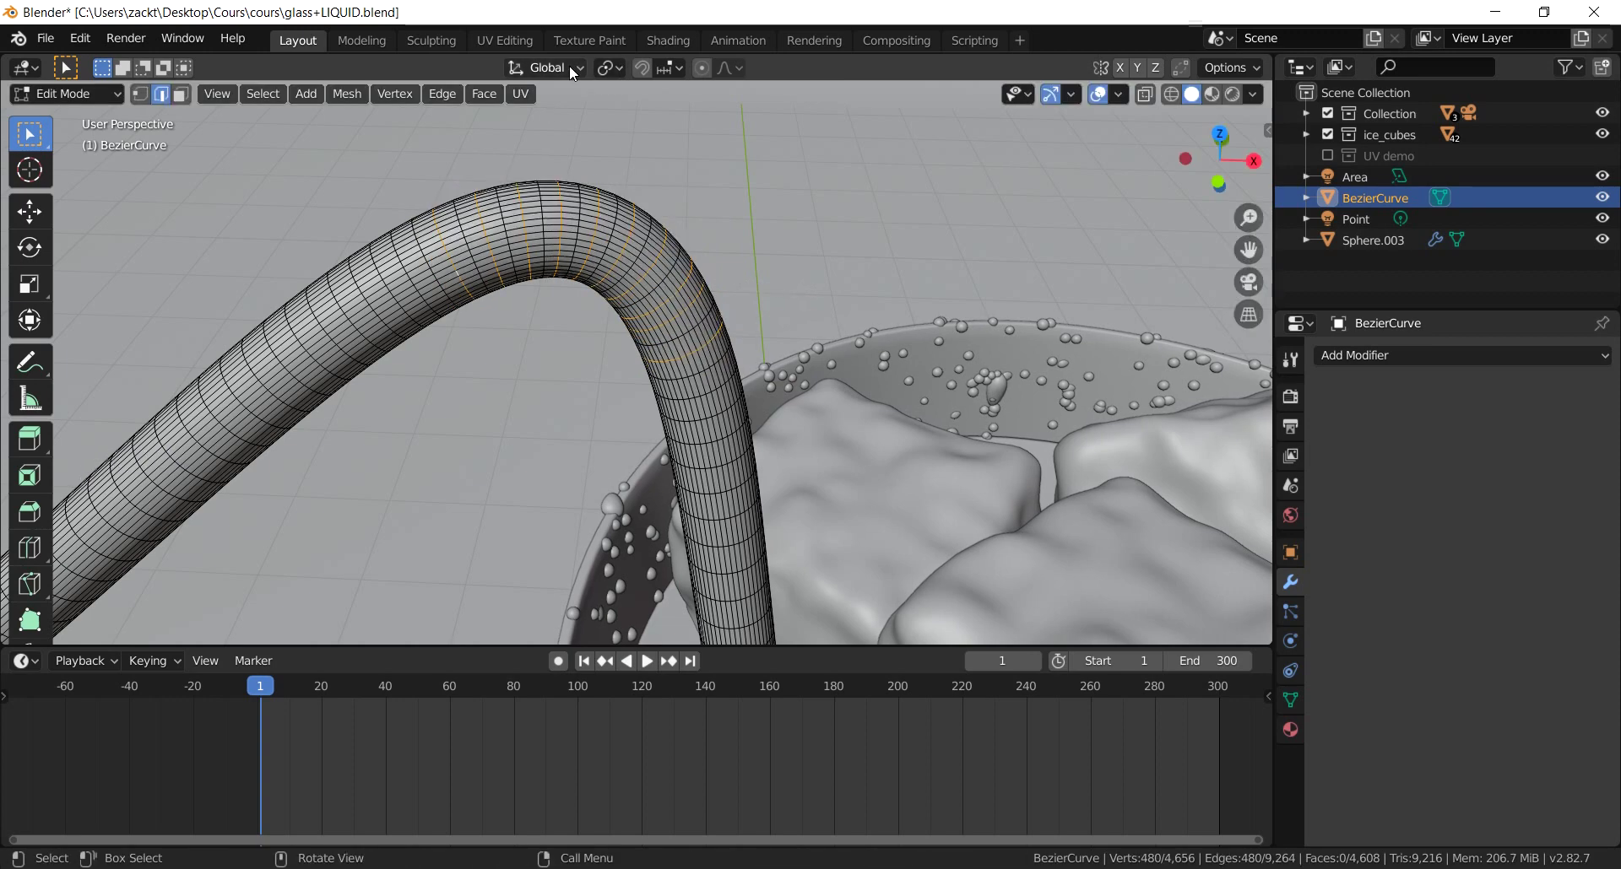
pyautogui.click(615, 78)
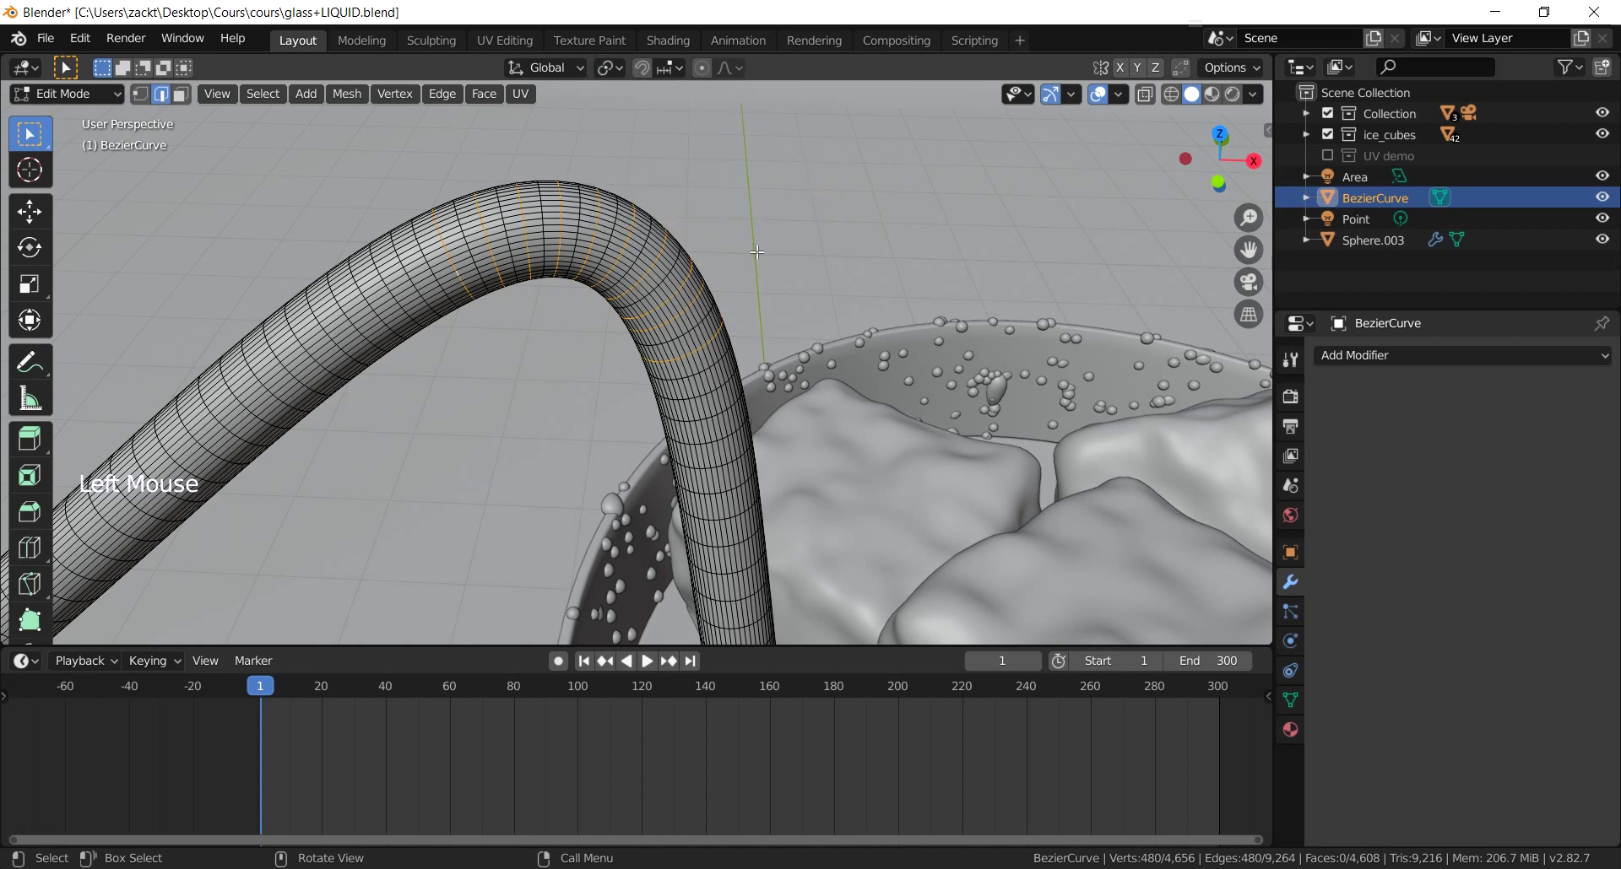
pyautogui.press('s')
pyautogui.middleClick(781, 345)
pyautogui.middleClick(774, 294)
pyautogui.middleClick(704, 251)
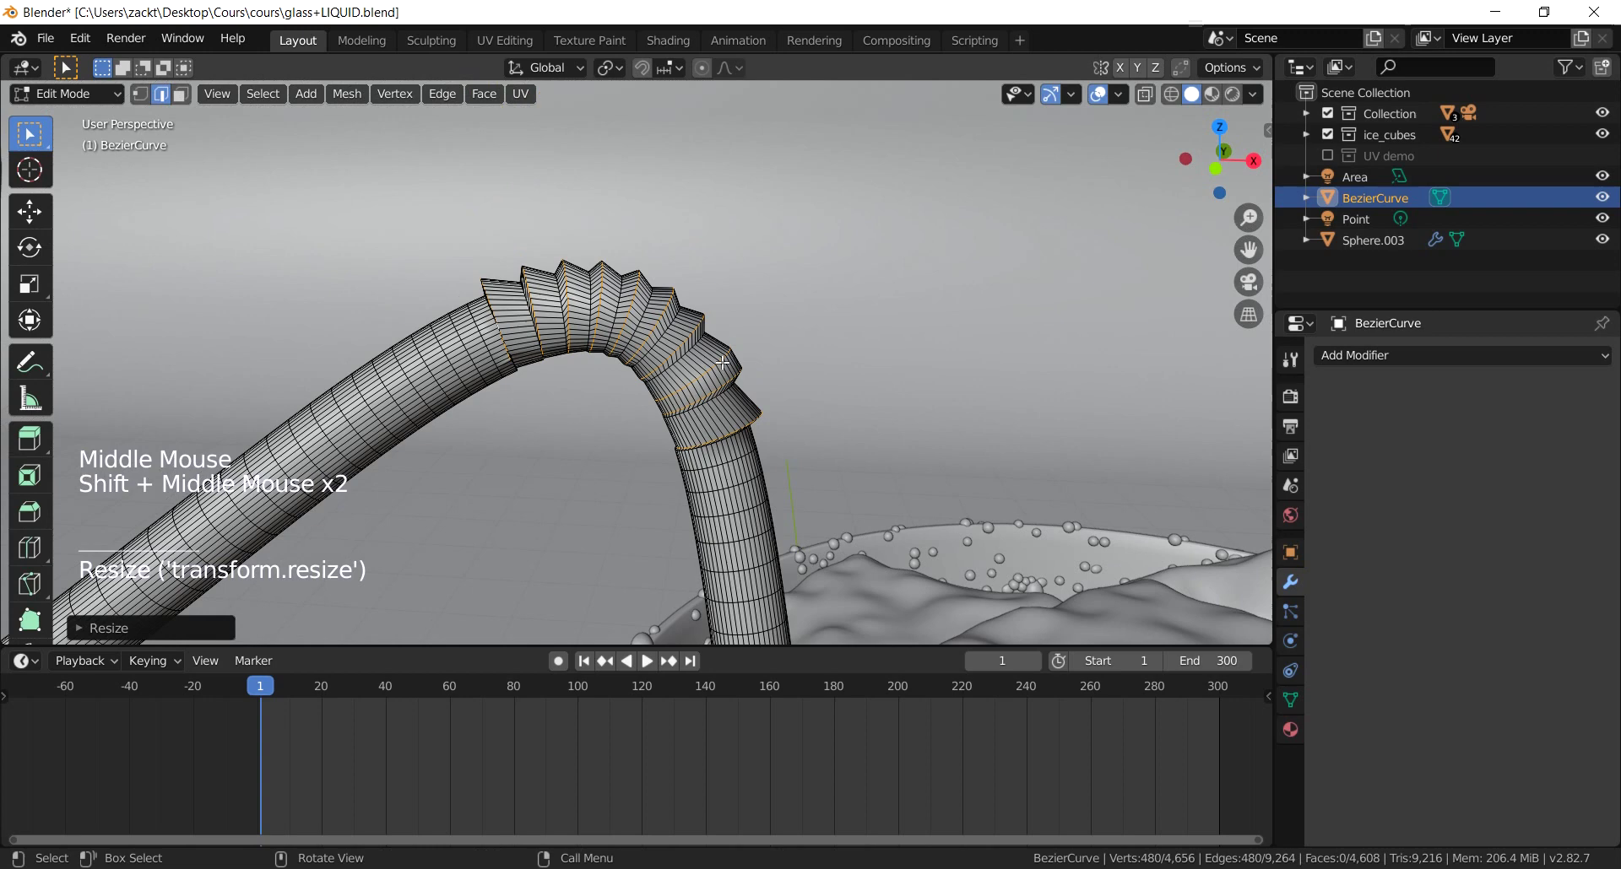
pyautogui.press('ctrl+z')
pyautogui.click(609, 69)
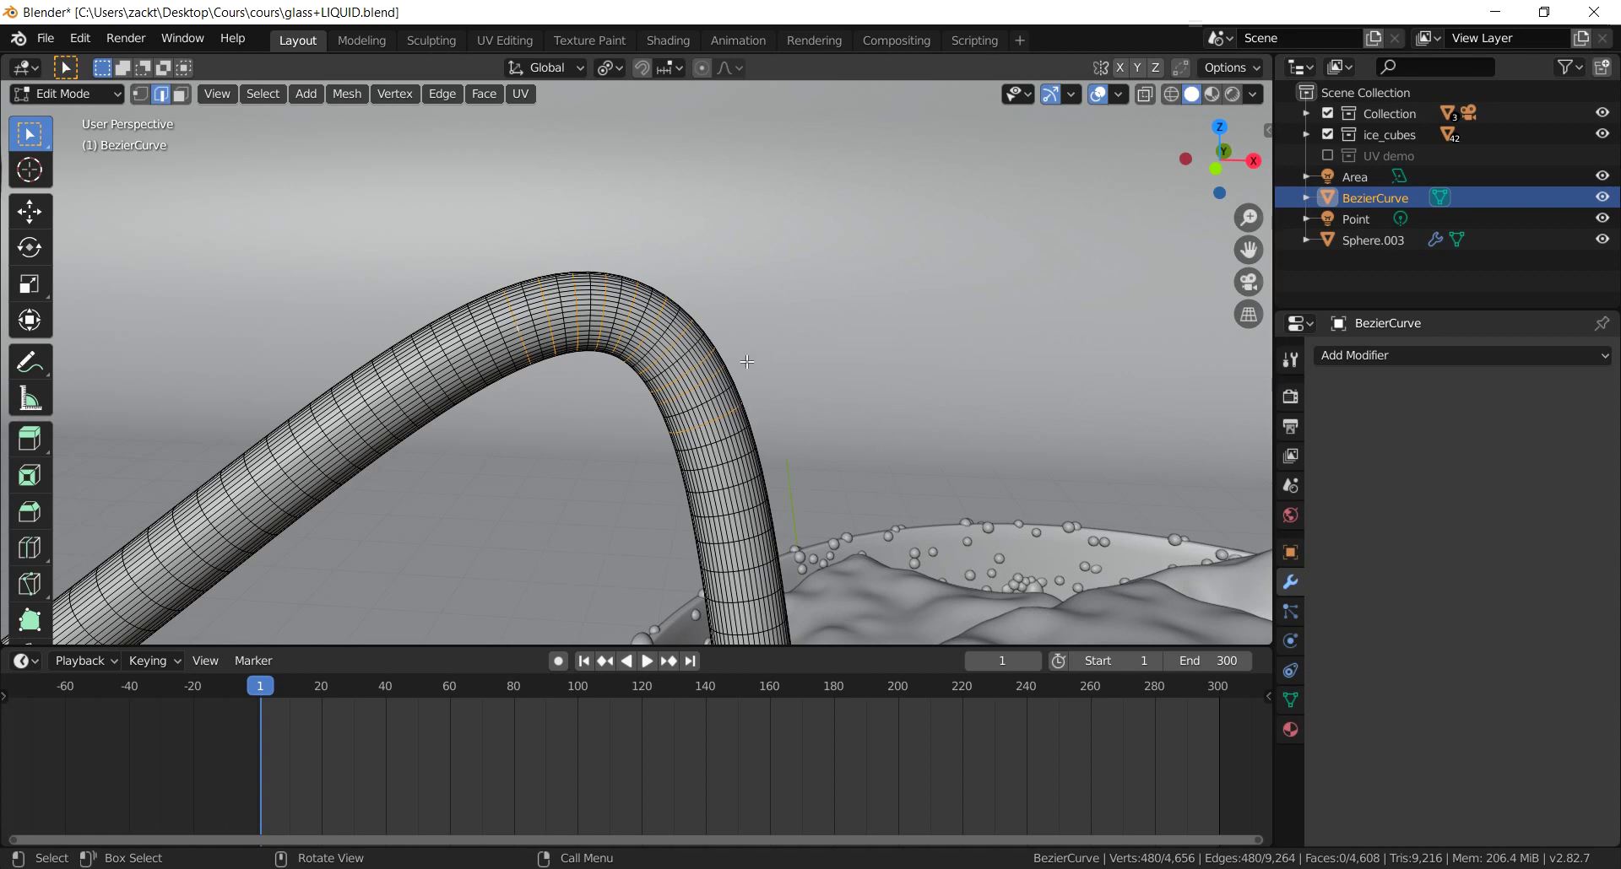
pyautogui.scroll(3)
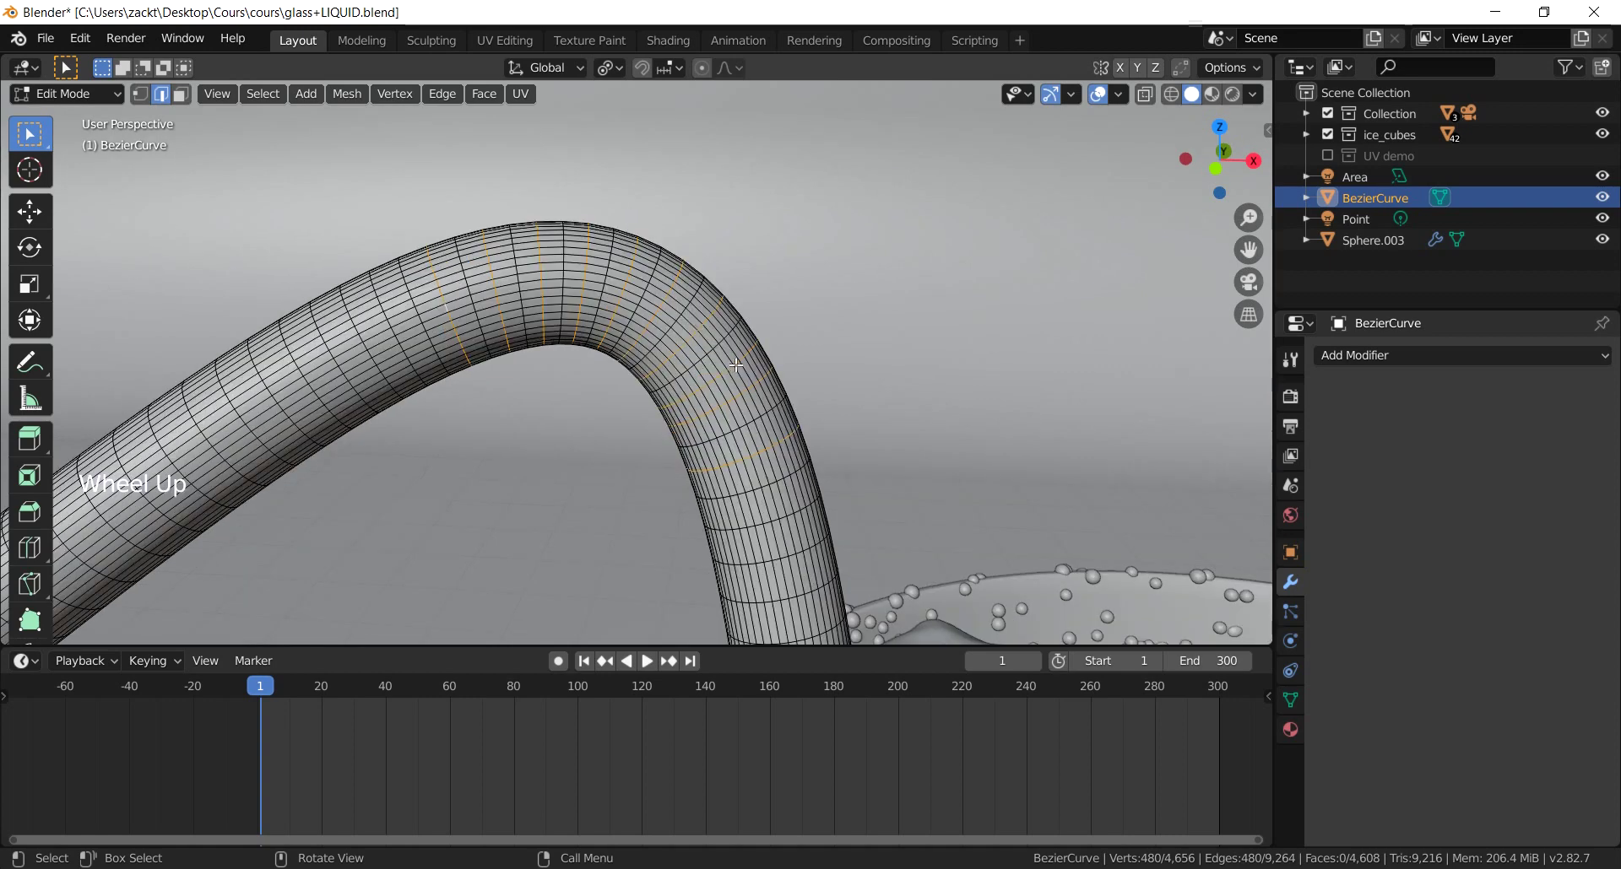
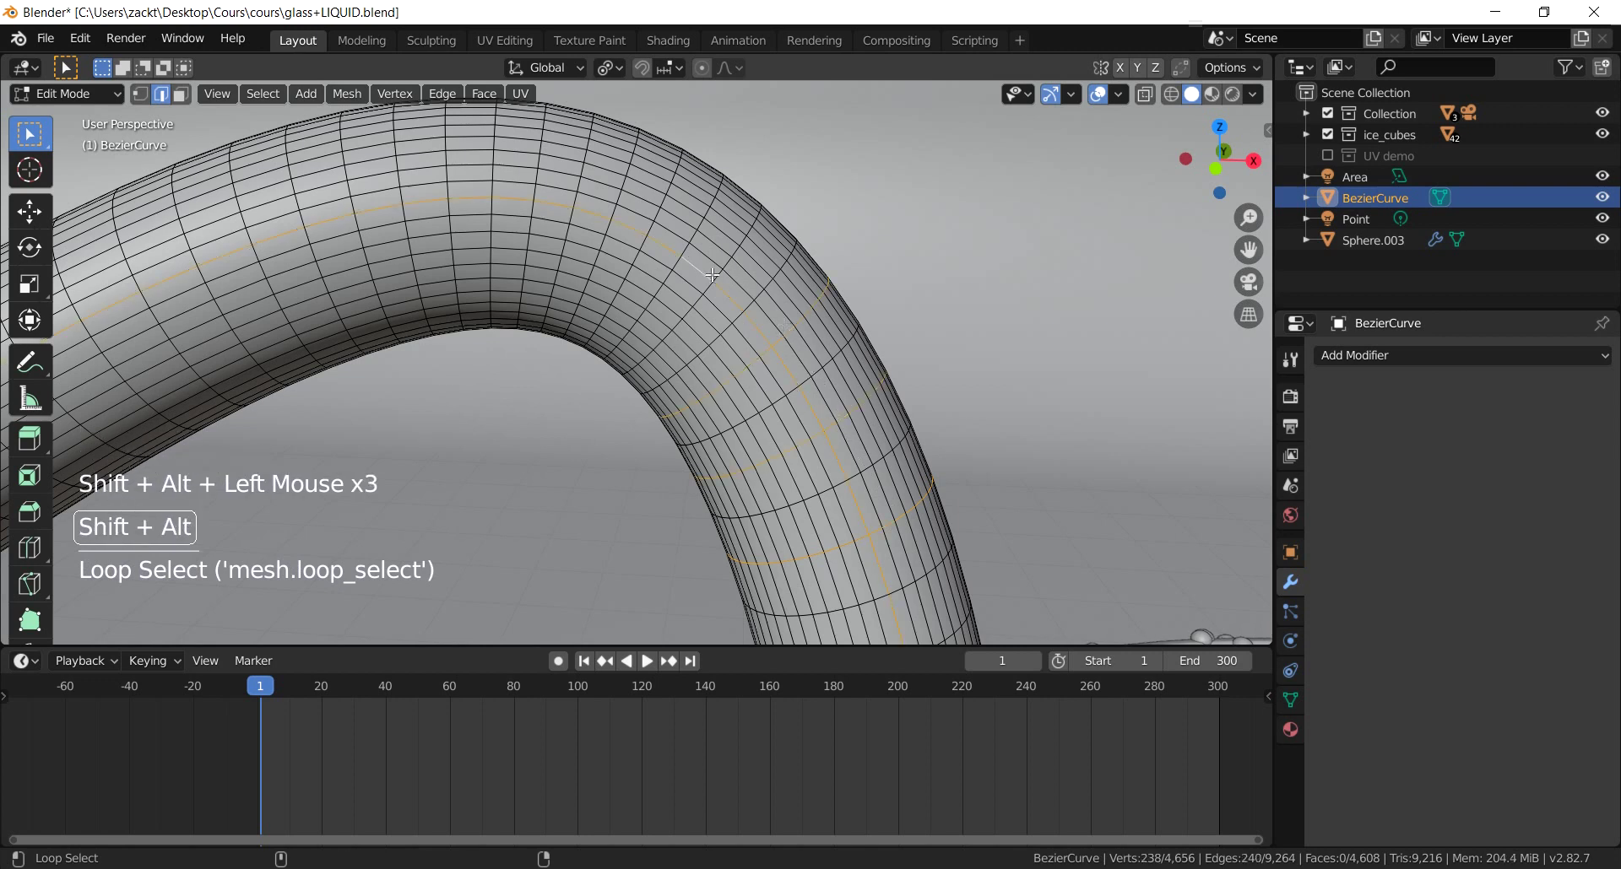
pyautogui.press('ctrl+z')
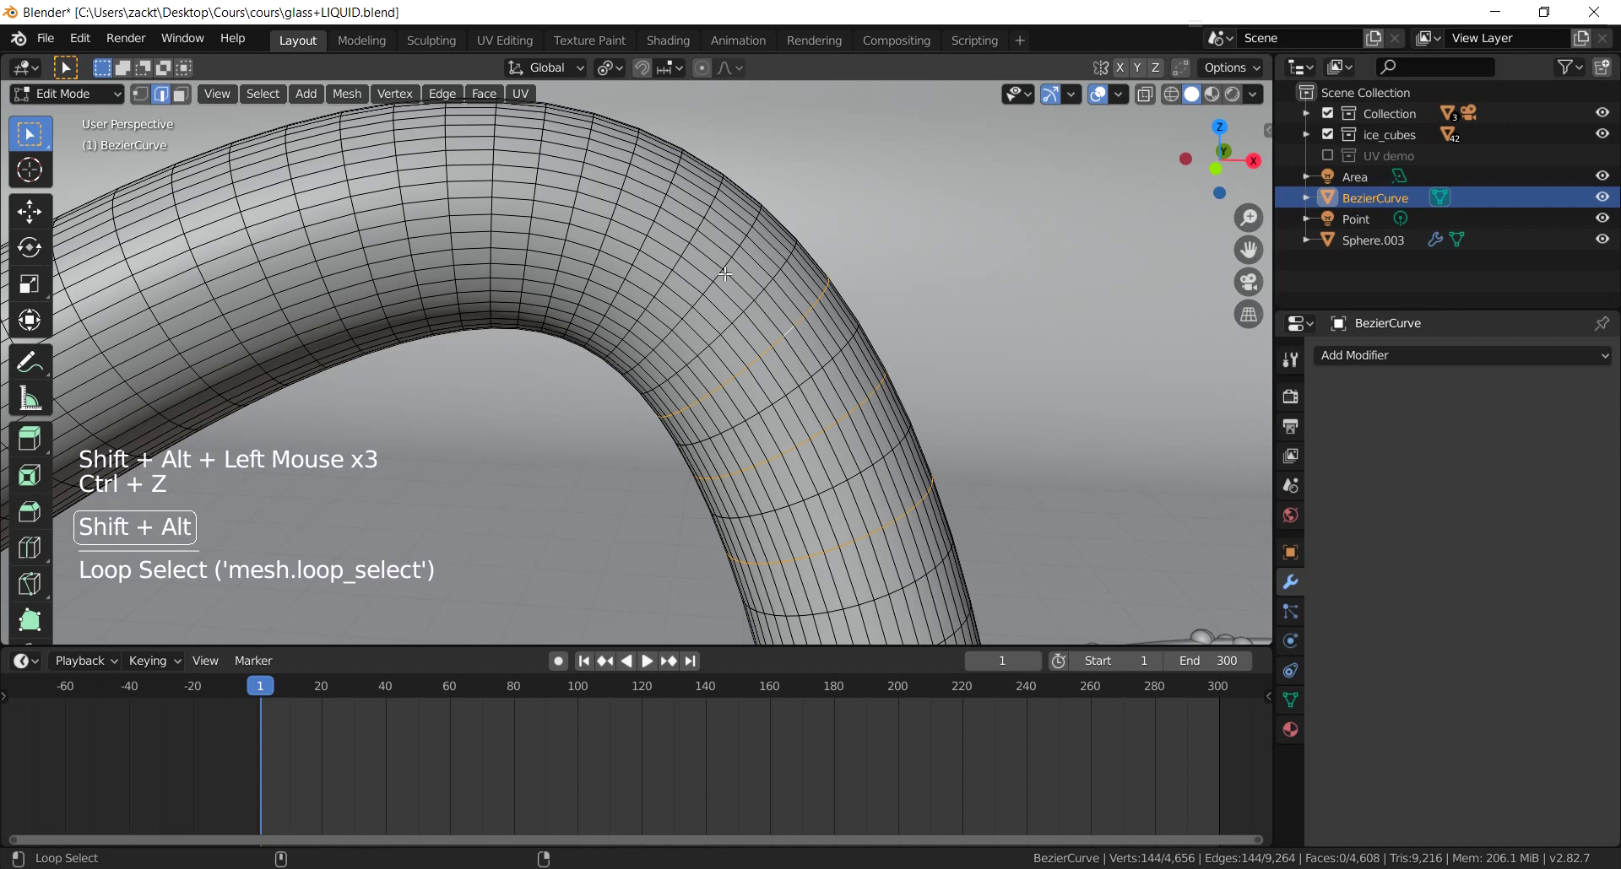
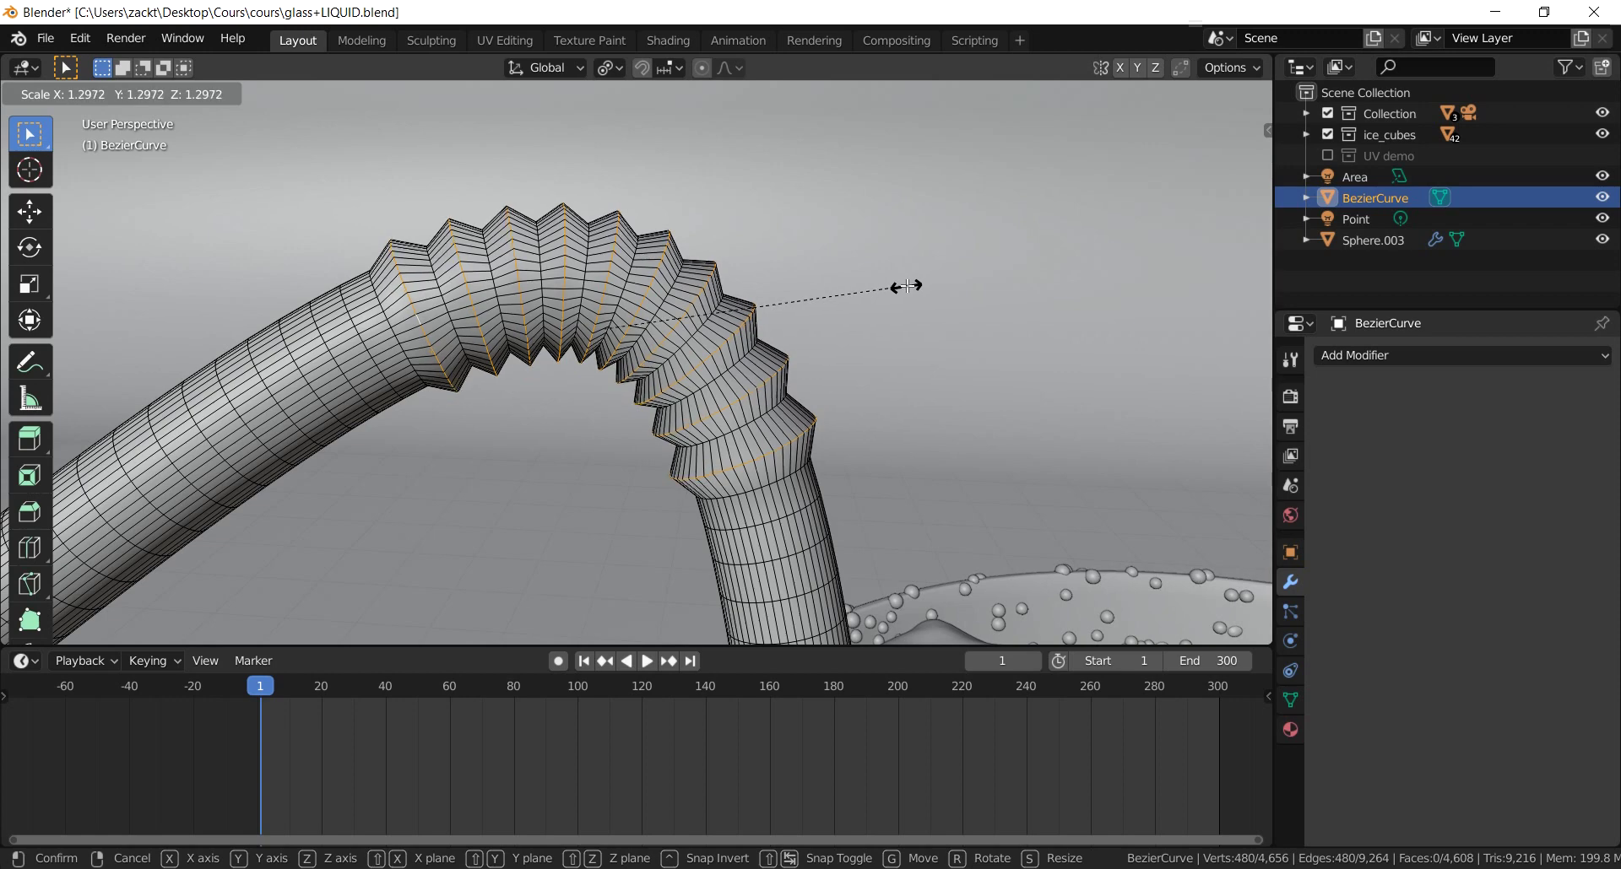
# Step: Return to Object Mode with the ribbed straw and bring up the Add Modifier list
pyautogui.scroll(-3)
pyautogui.press('Tab')
pyautogui.scroll(3)
pyautogui.click(1483, 360)
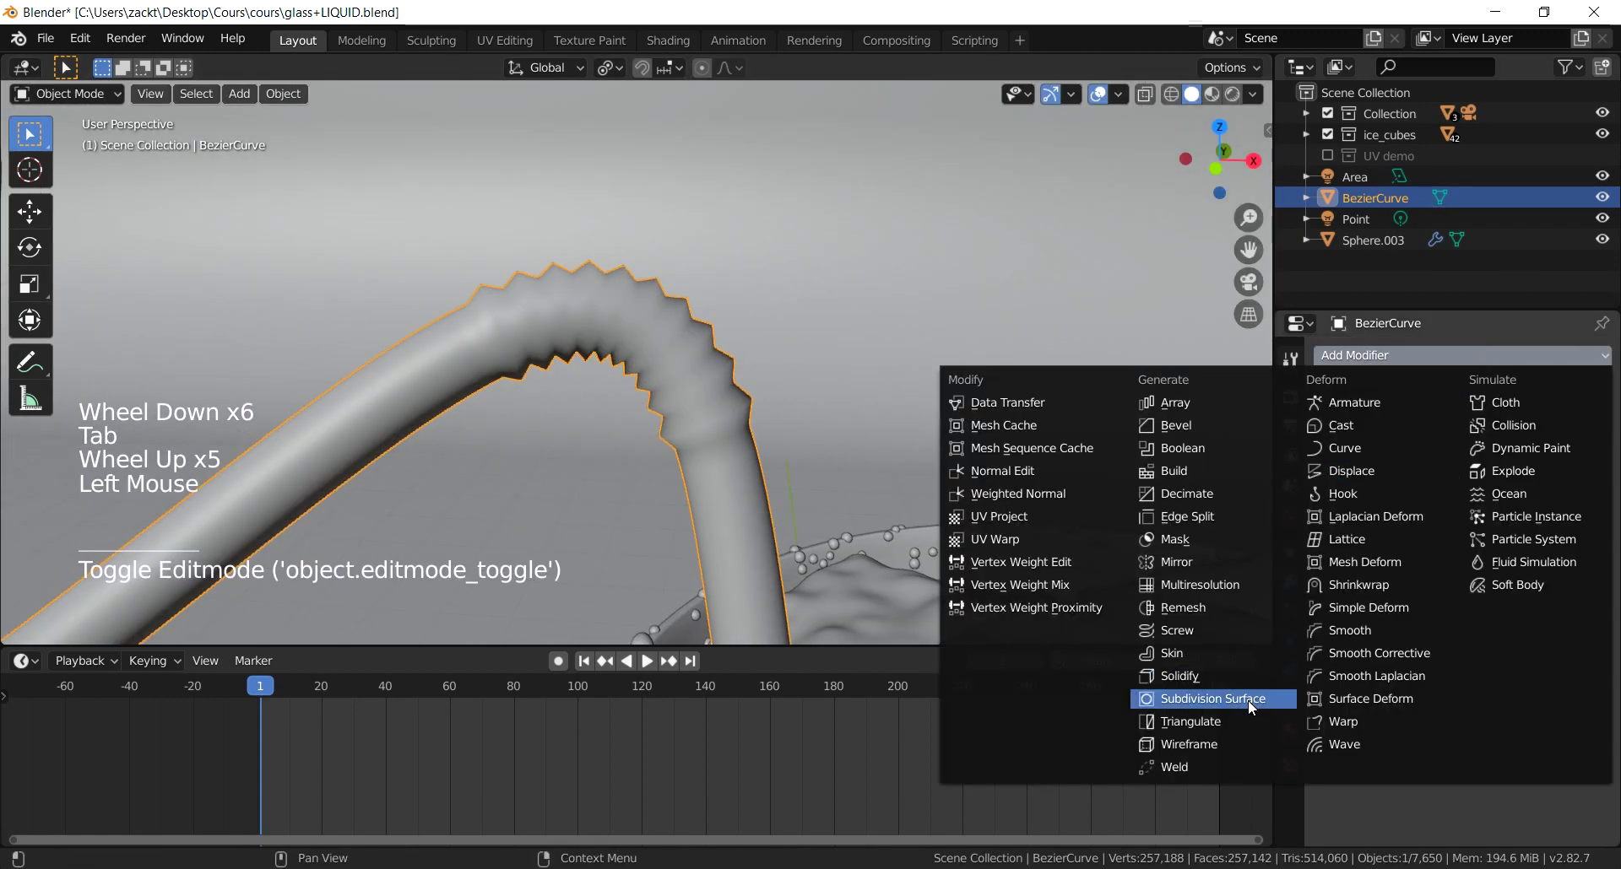
# Step: Add a Subdivision Surface modifier and crease the selected rib loops about 0.67 with Shift+E
pyautogui.click(1453, 519)
pyautogui.press('Tab')
pyautogui.scroll(3)
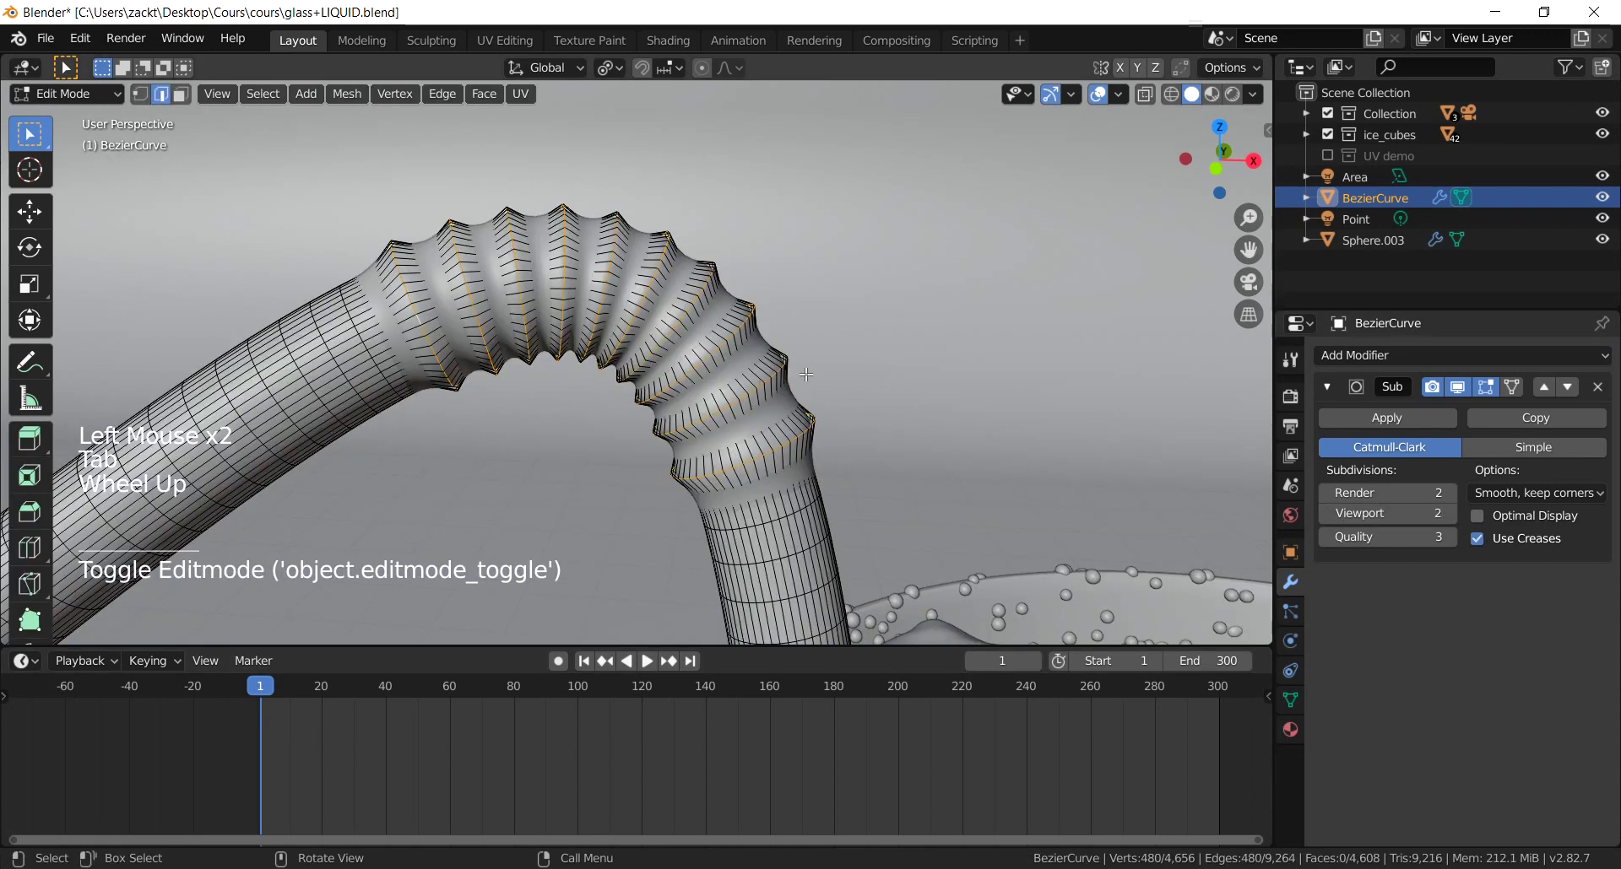
pyautogui.press('shift+e')
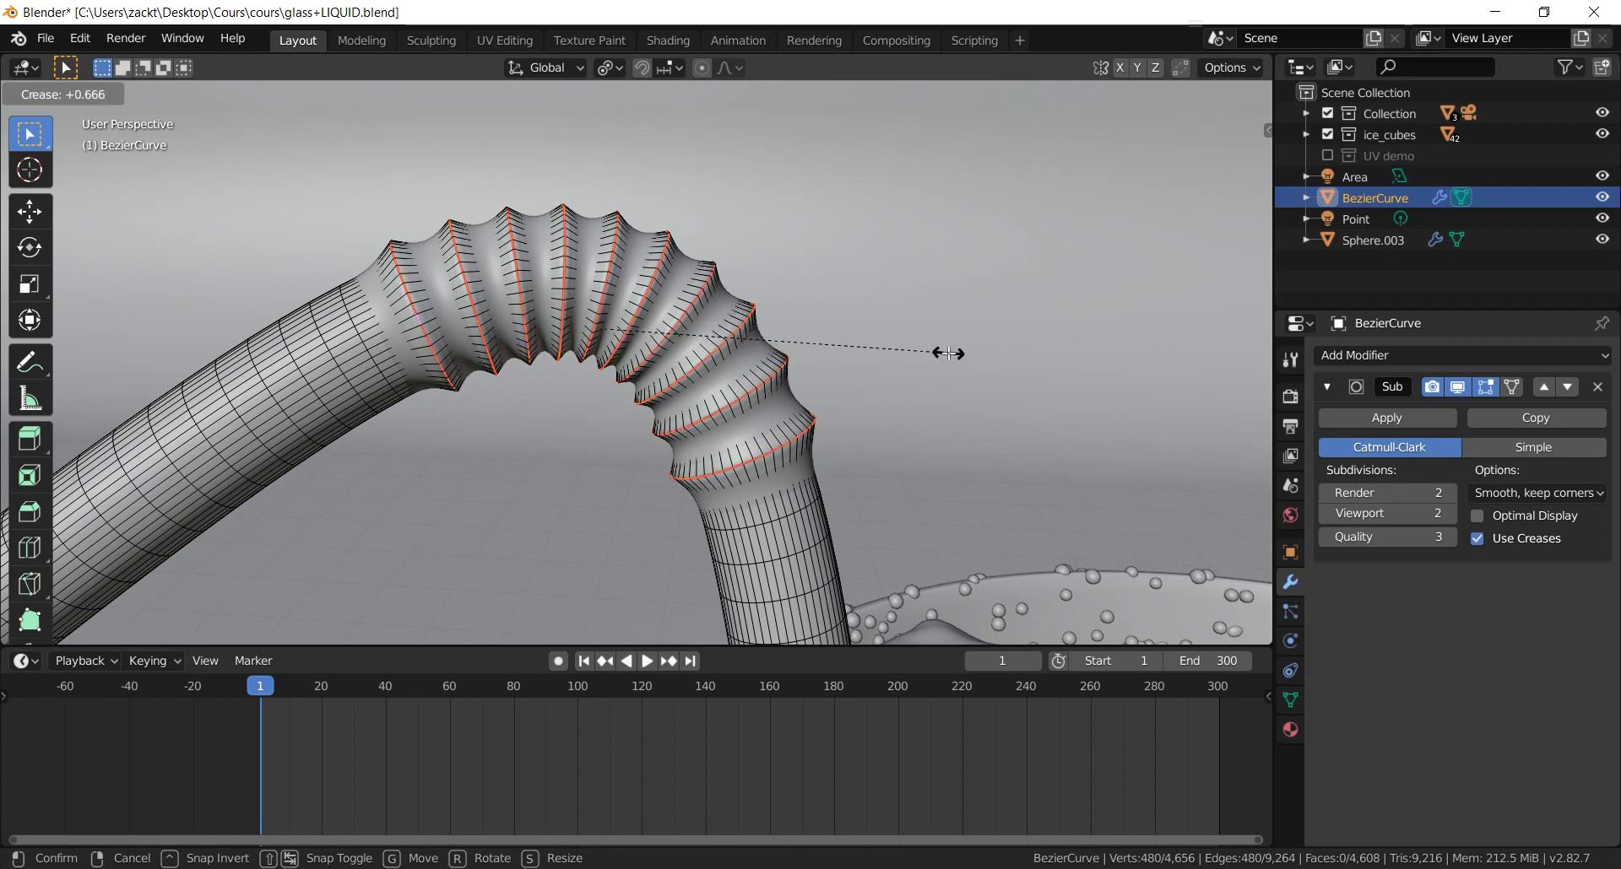
pyautogui.press('Tab')
pyautogui.scroll(-3)
pyautogui.middleClick(809, 421)
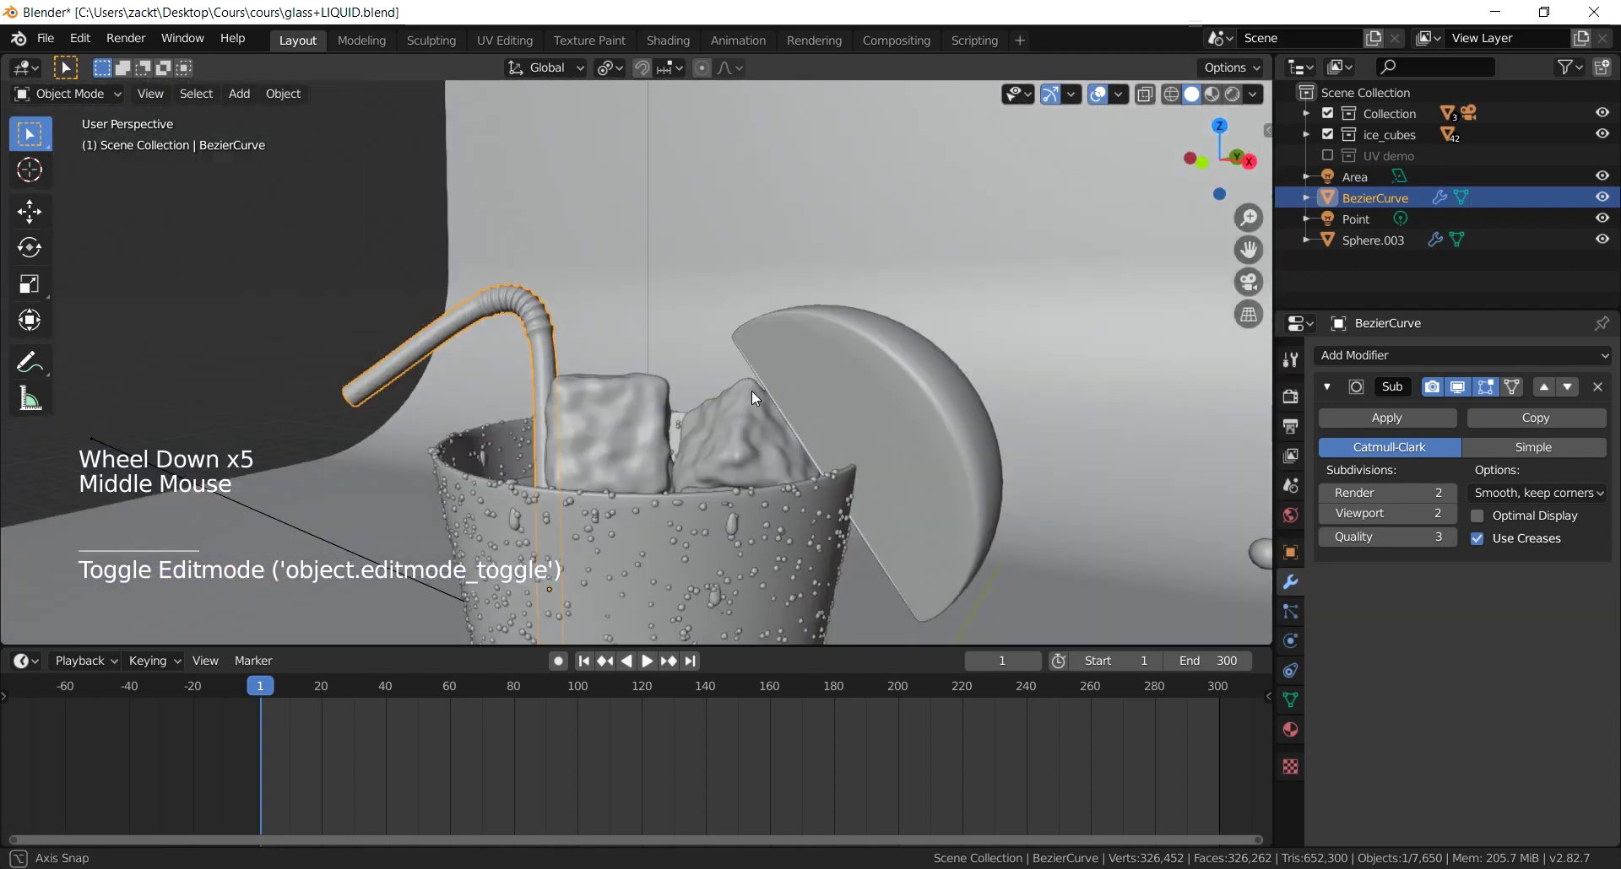
# Step: Collapse the Subdivision panel, check the glass's Solidify settings, then reselect the straw to add Solidify 0.005 m
pyautogui.scroll(3)
pyautogui.middleClick(675, 372)
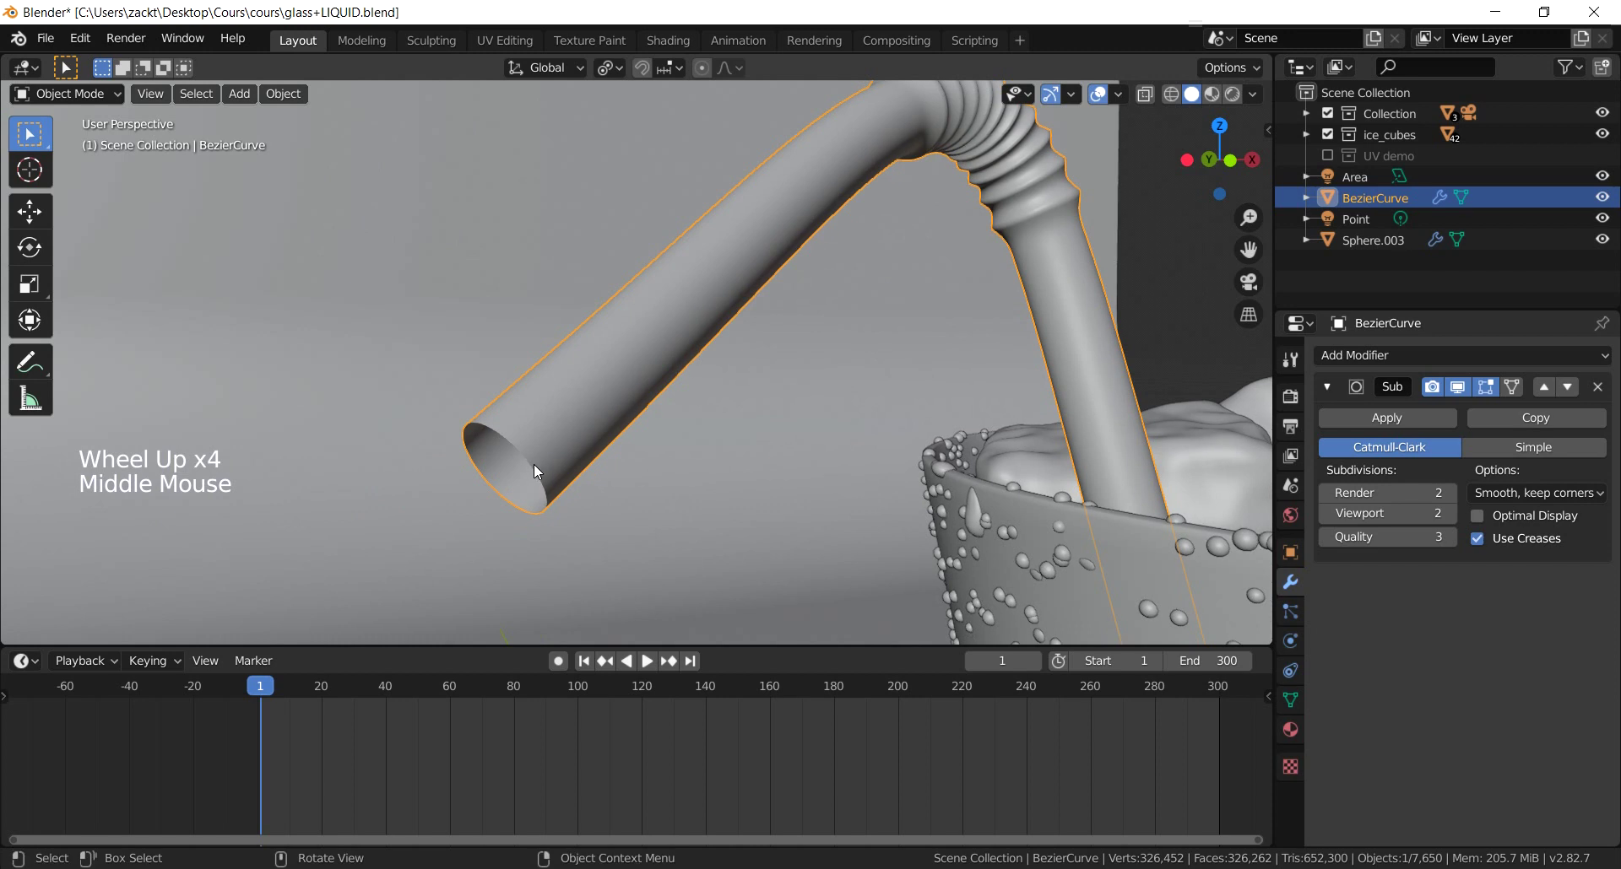
pyautogui.click(1333, 396)
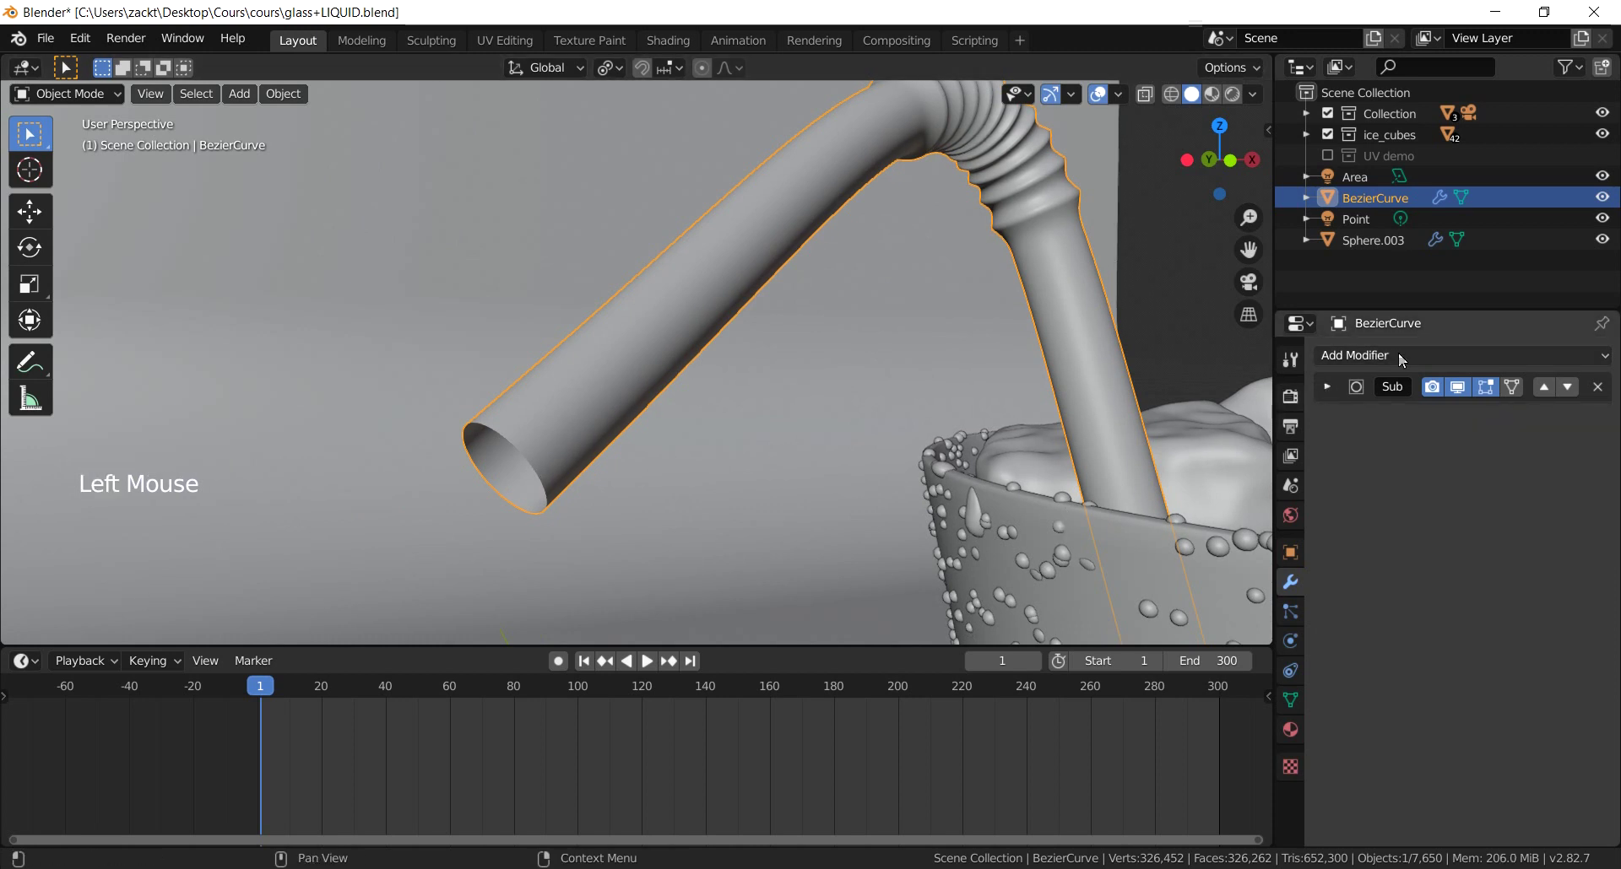
pyautogui.click(994, 504)
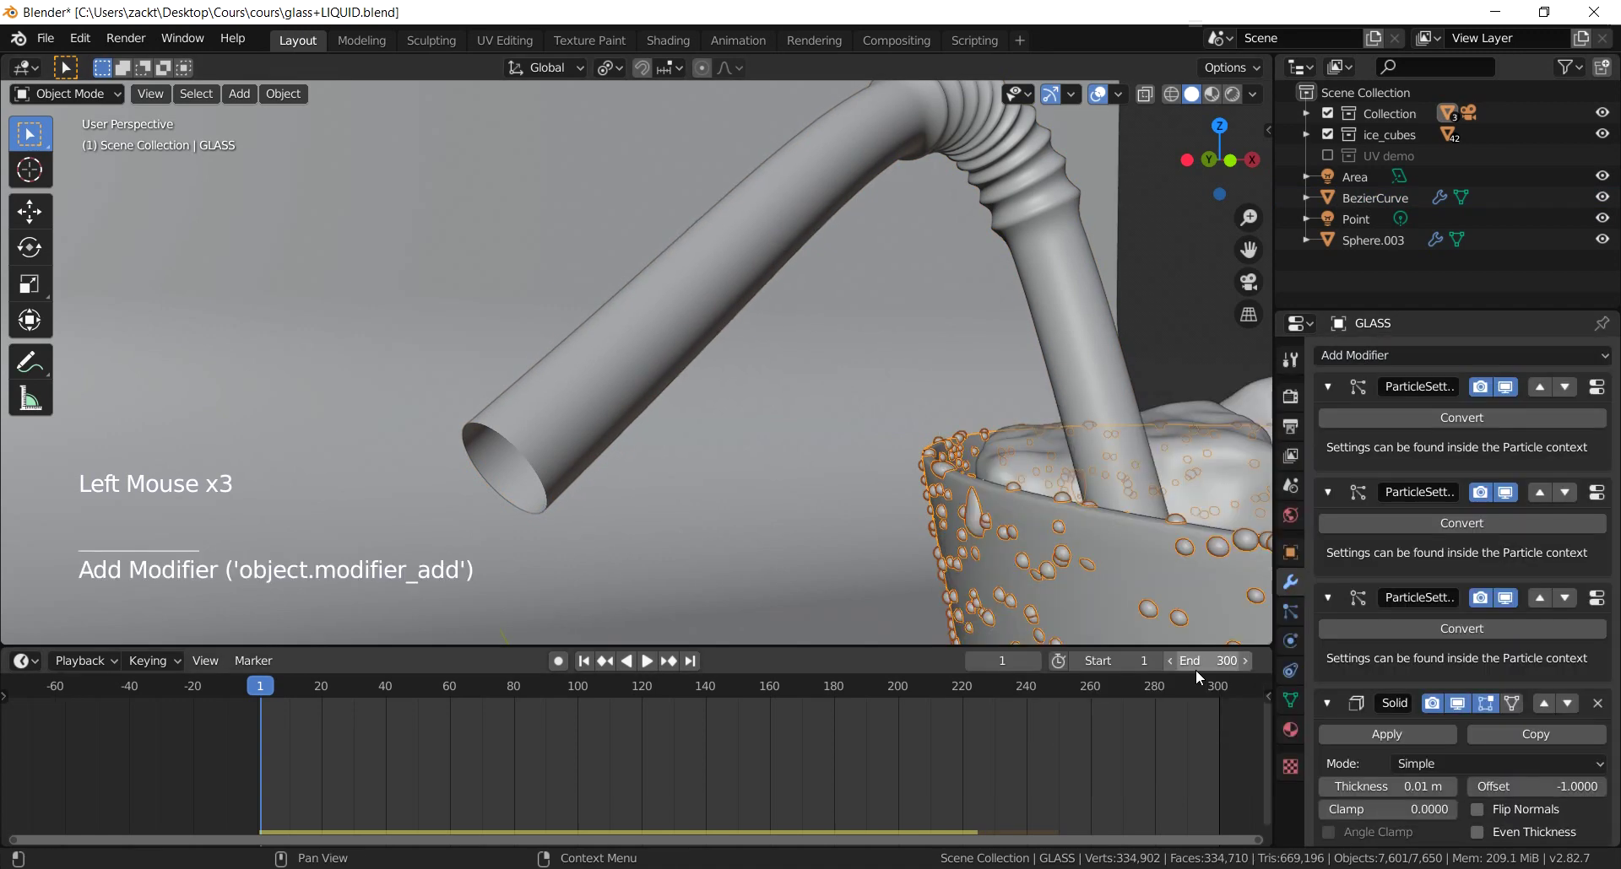
pyautogui.scroll(-3)
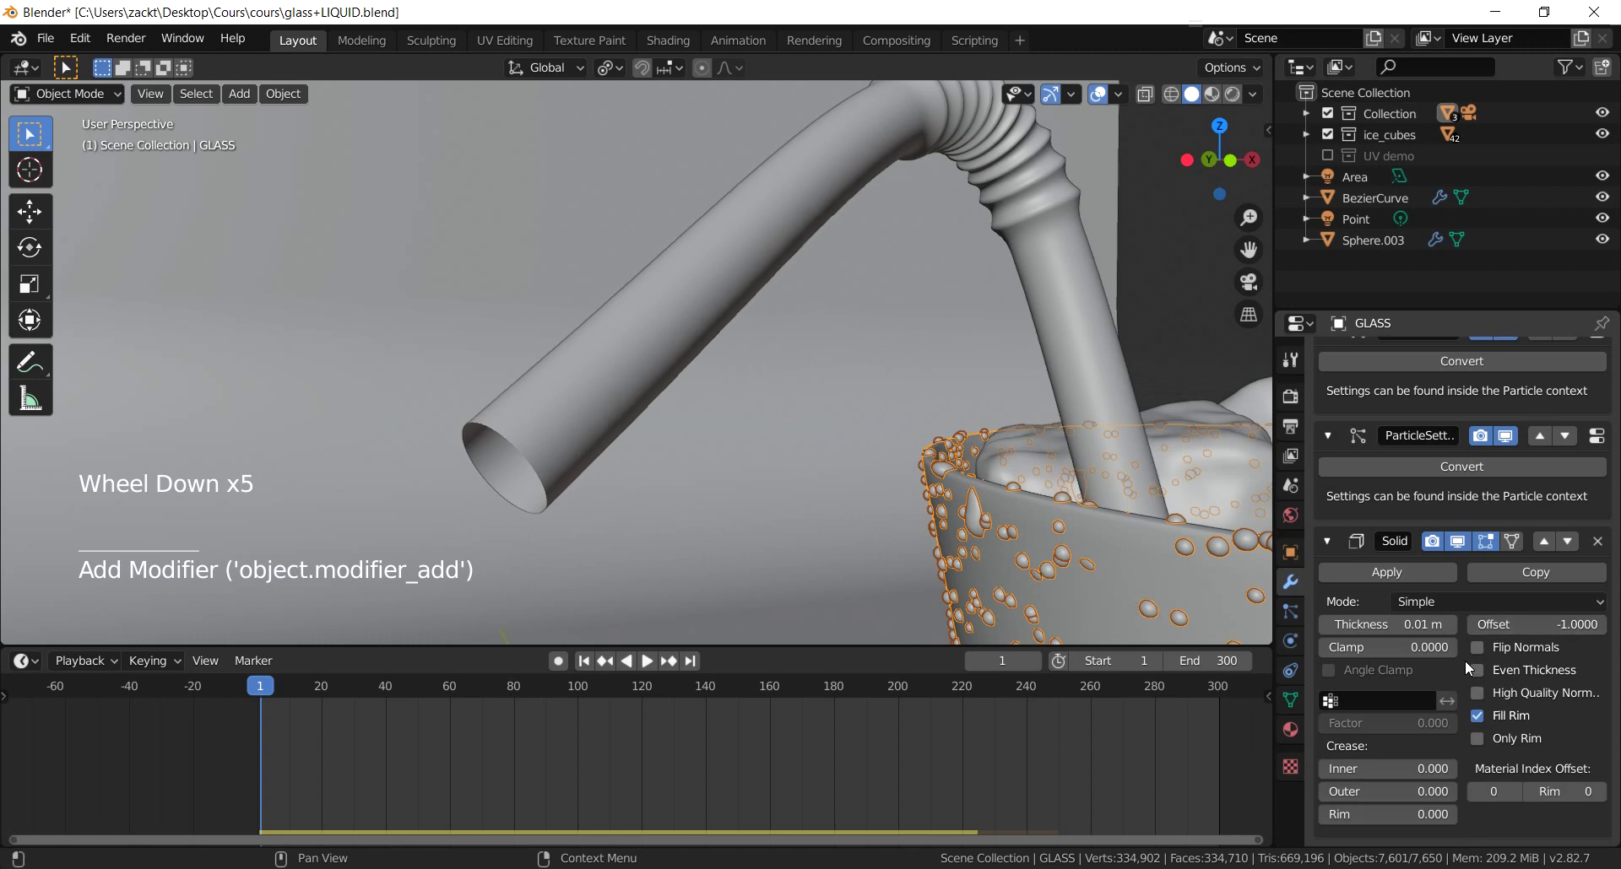
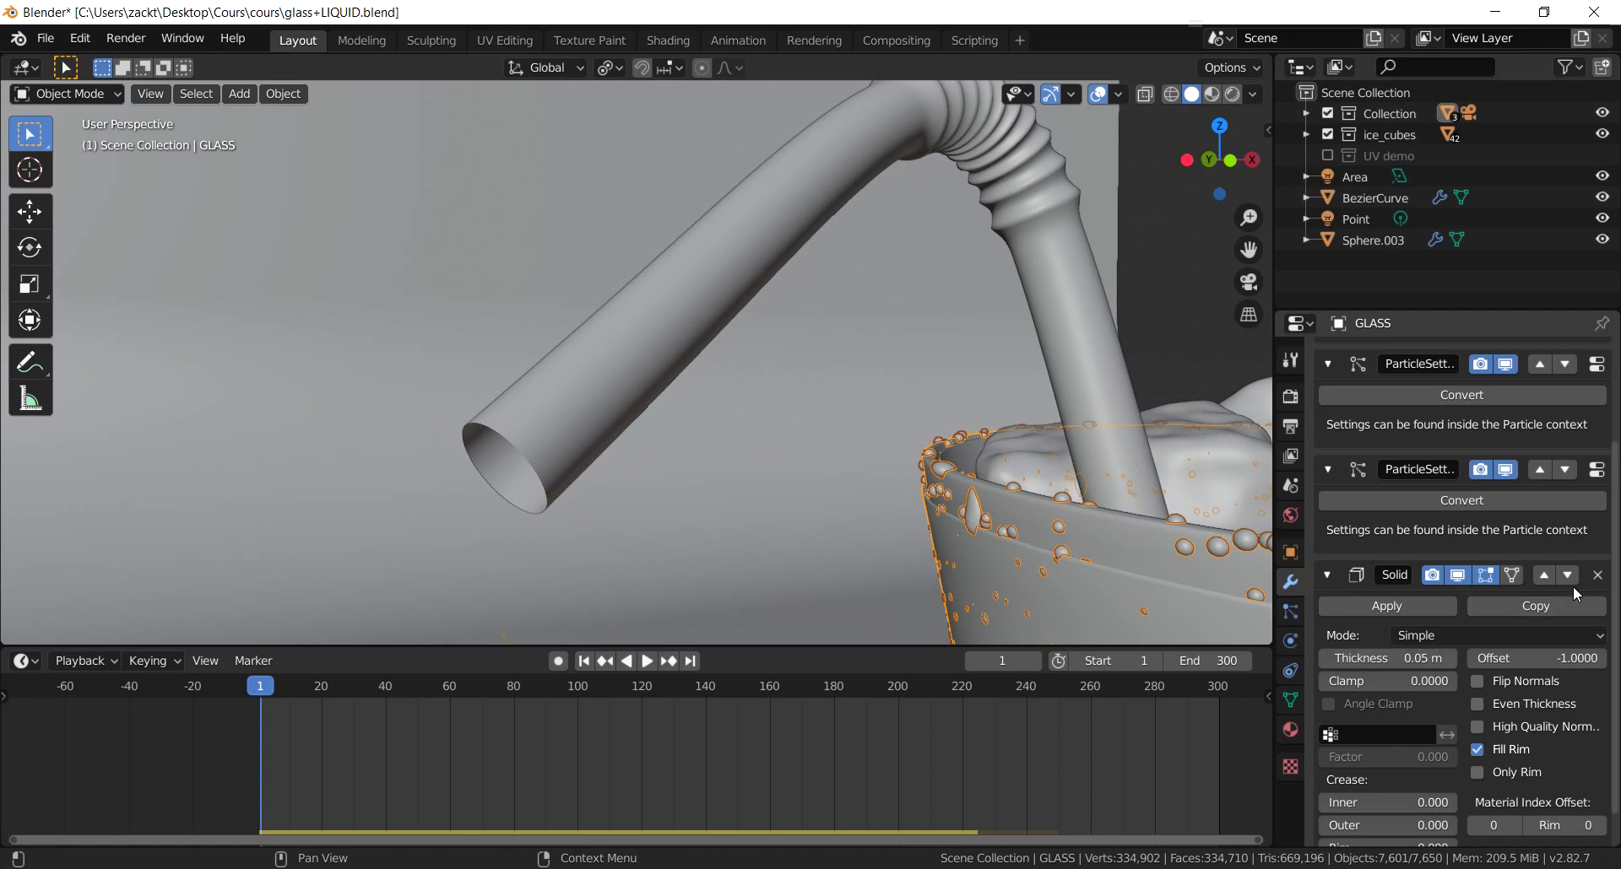
pyautogui.click(1610, 580)
pyautogui.click(624, 336)
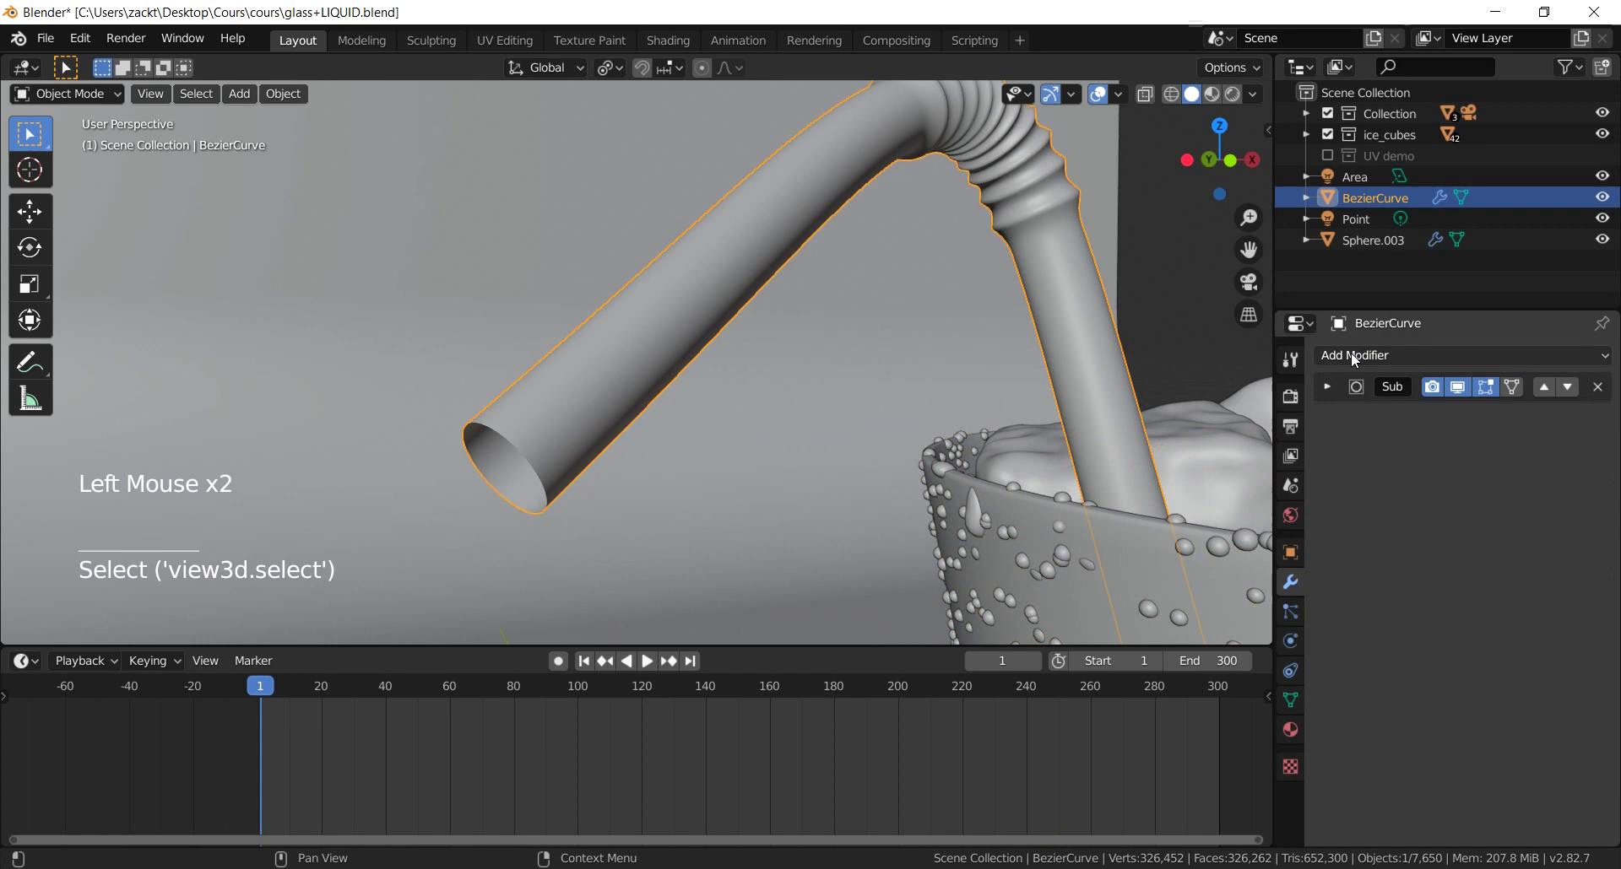
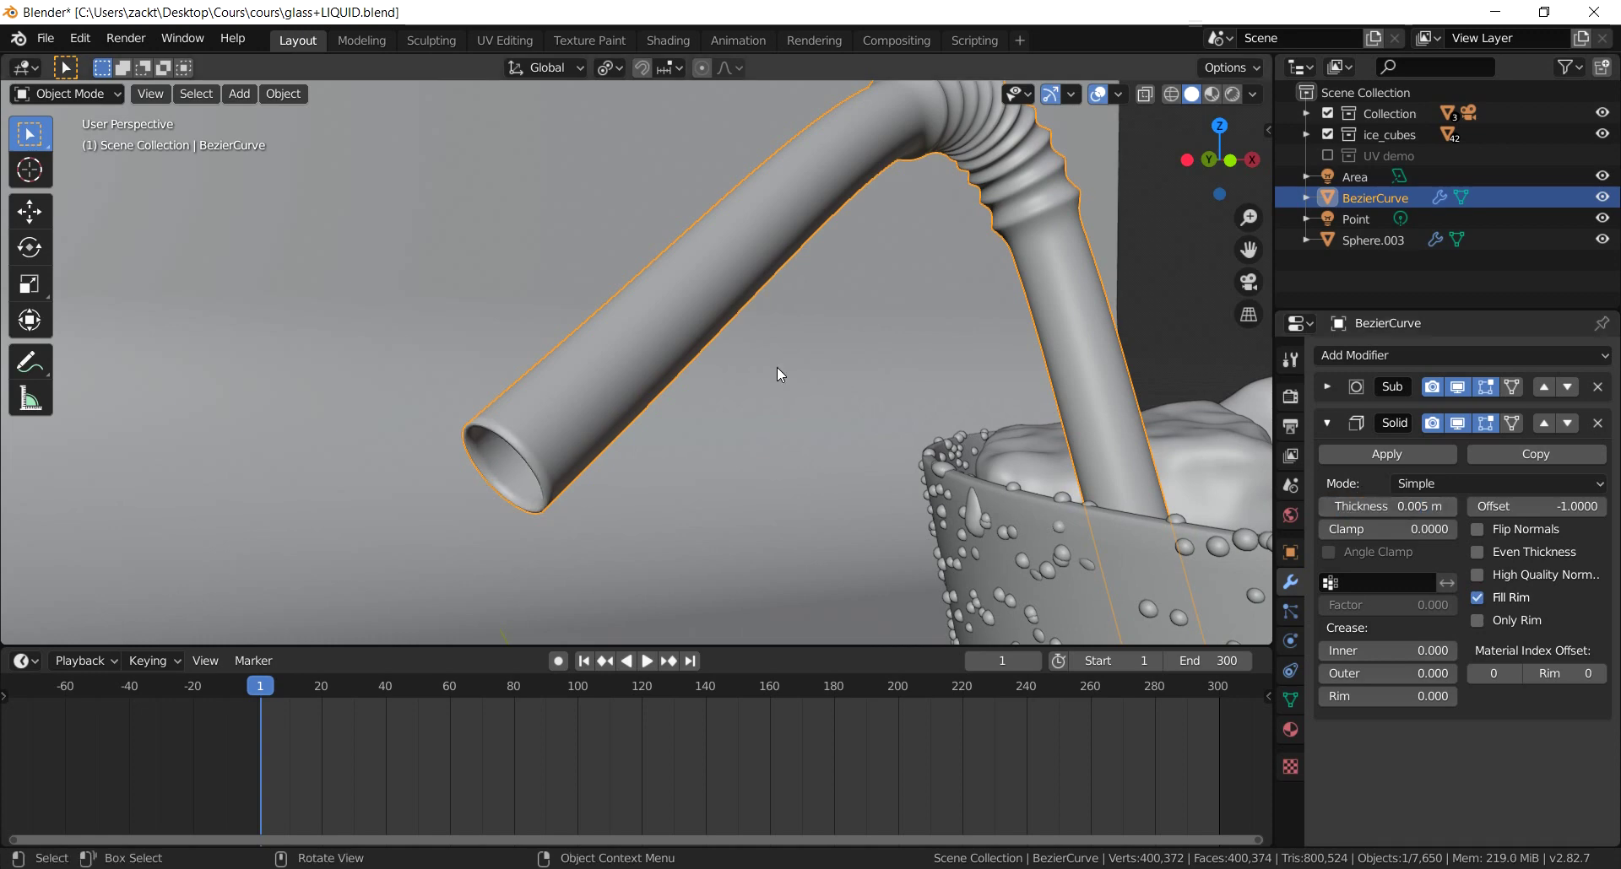
# Step: In Material Preview, give the straw a new orange material with roughness 0.176 and specular 0.345
pyautogui.scroll(-3)
pyautogui.press('KP_1')
pyautogui.click(1297, 741)
pyautogui.scroll(3)
pyautogui.click(1467, 429)
pyautogui.scroll(-3)
pyautogui.scroll(-3)
pyautogui.click(764, 312)
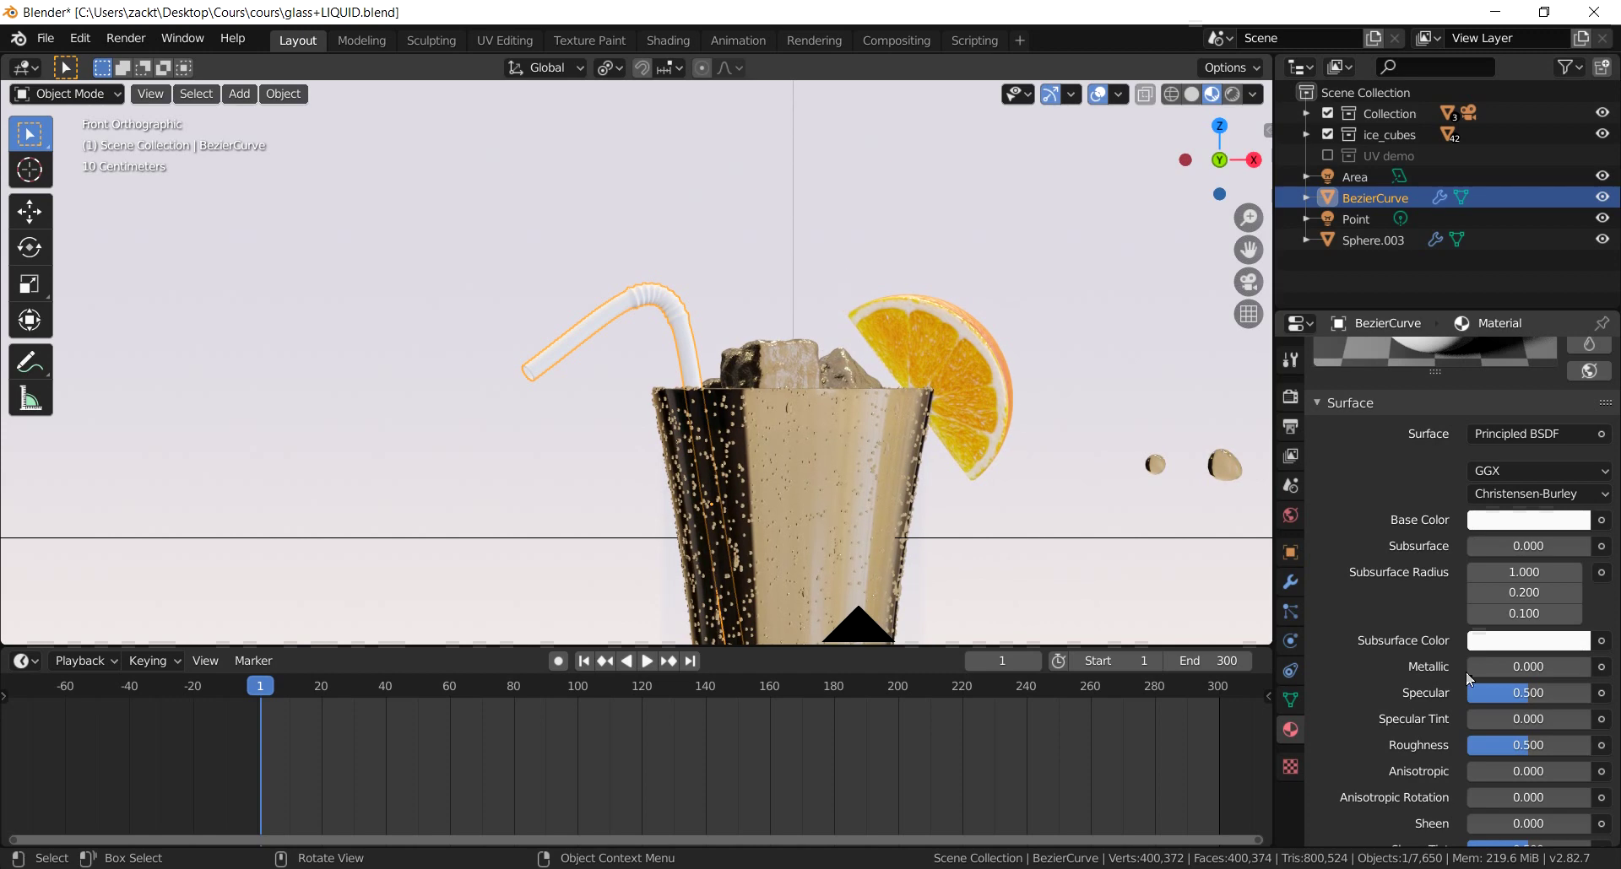
pyautogui.click(1550, 750)
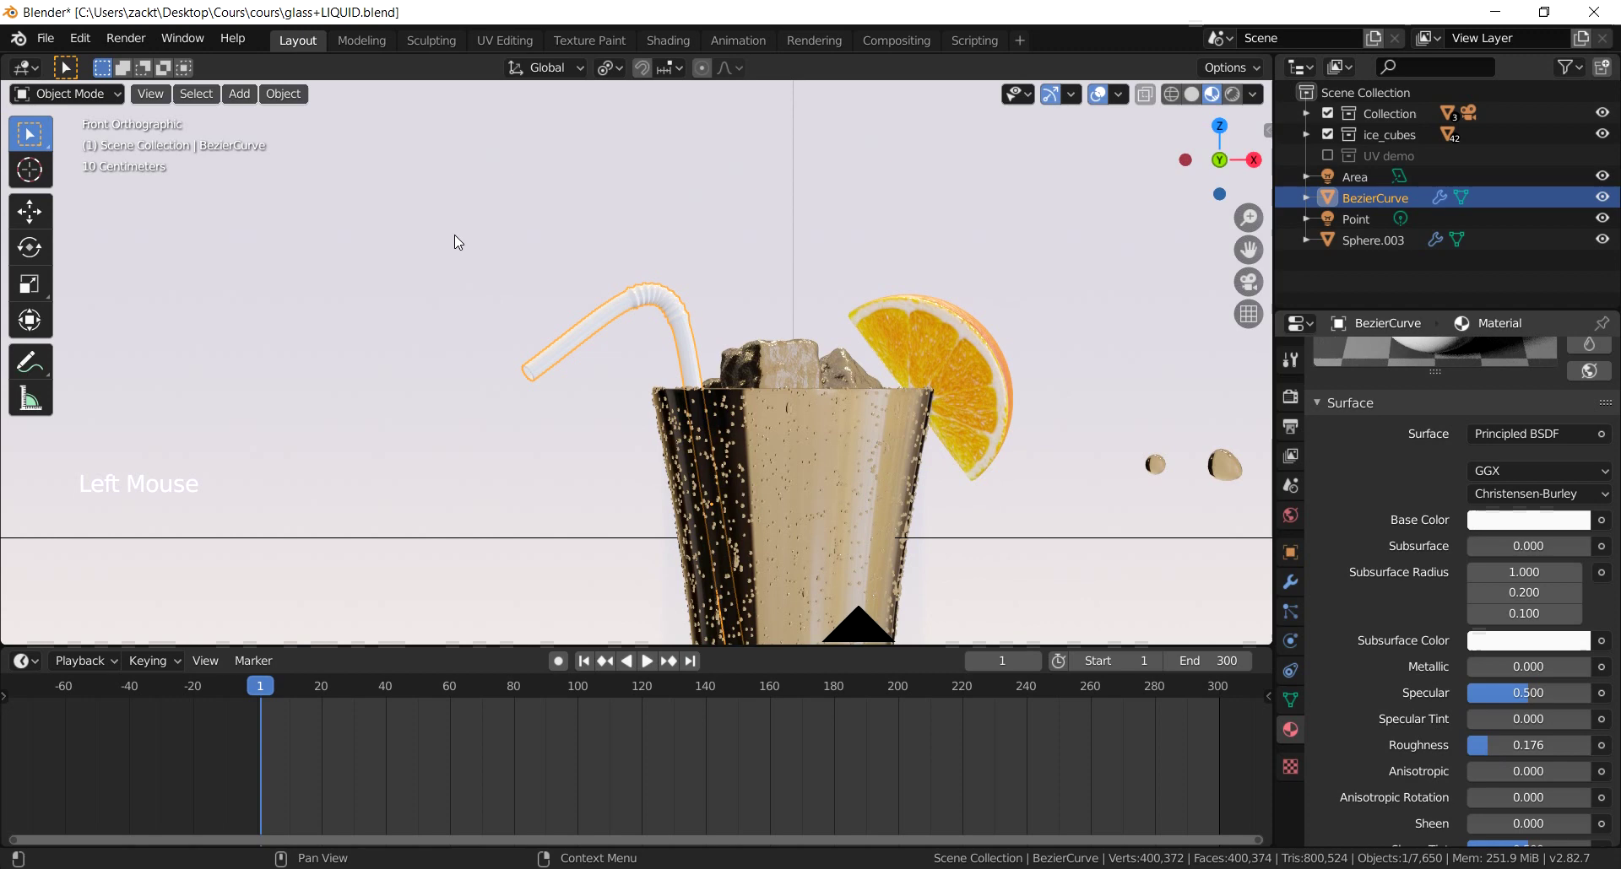
# Step: View the finished glass and straw scene through the camera with Numpad 0
pyautogui.middleClick(591, 385)
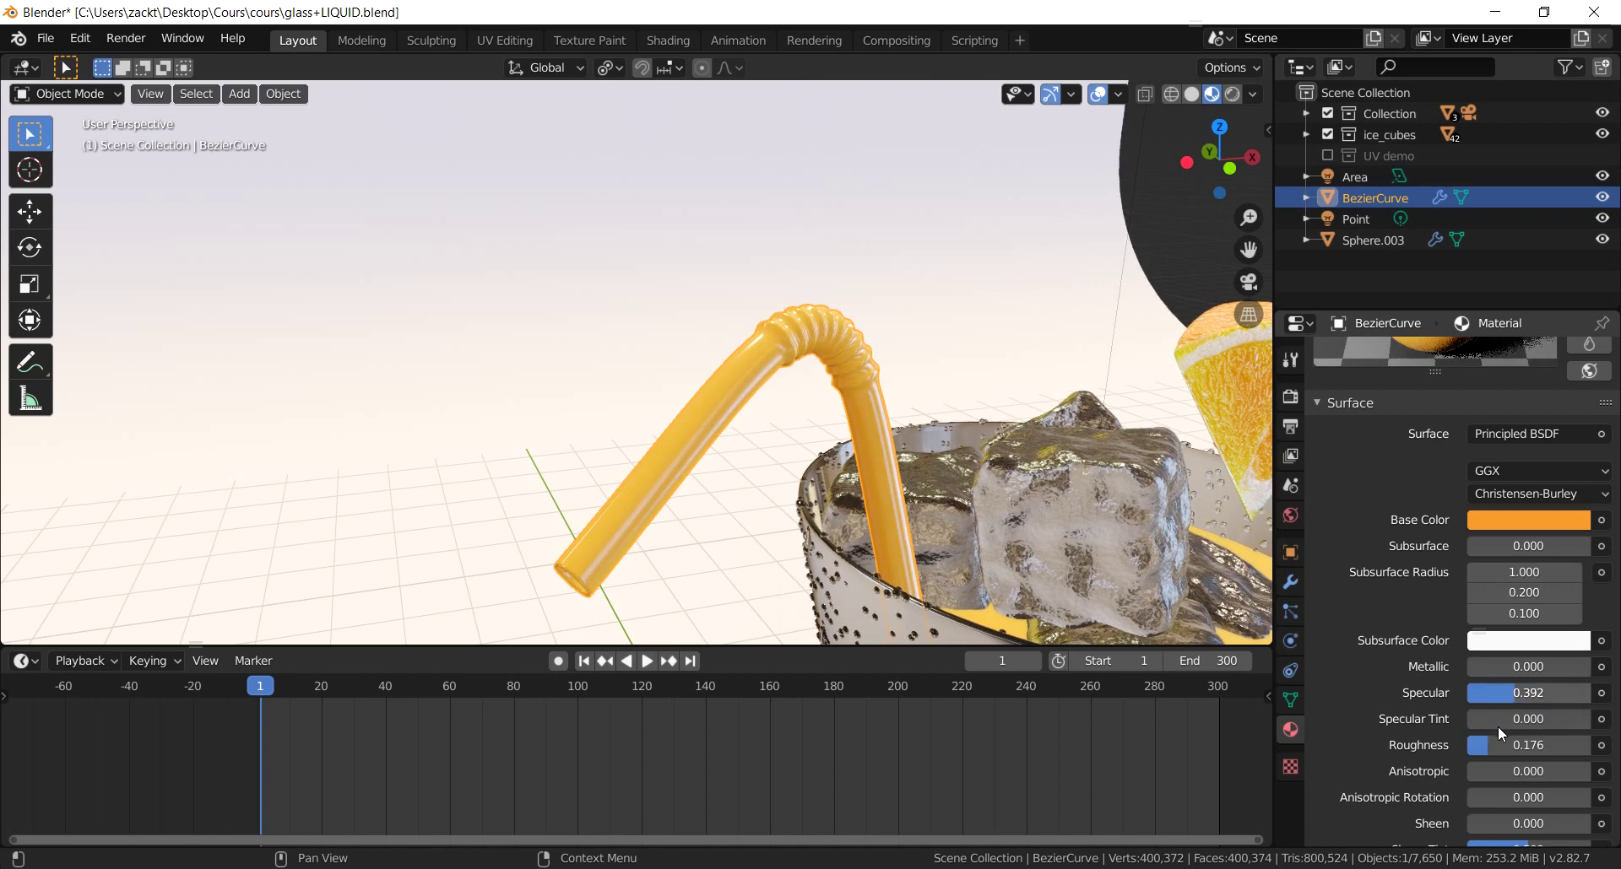
pyautogui.press('KP_0')
pyautogui.scroll(-3)
pyautogui.scroll(-3)
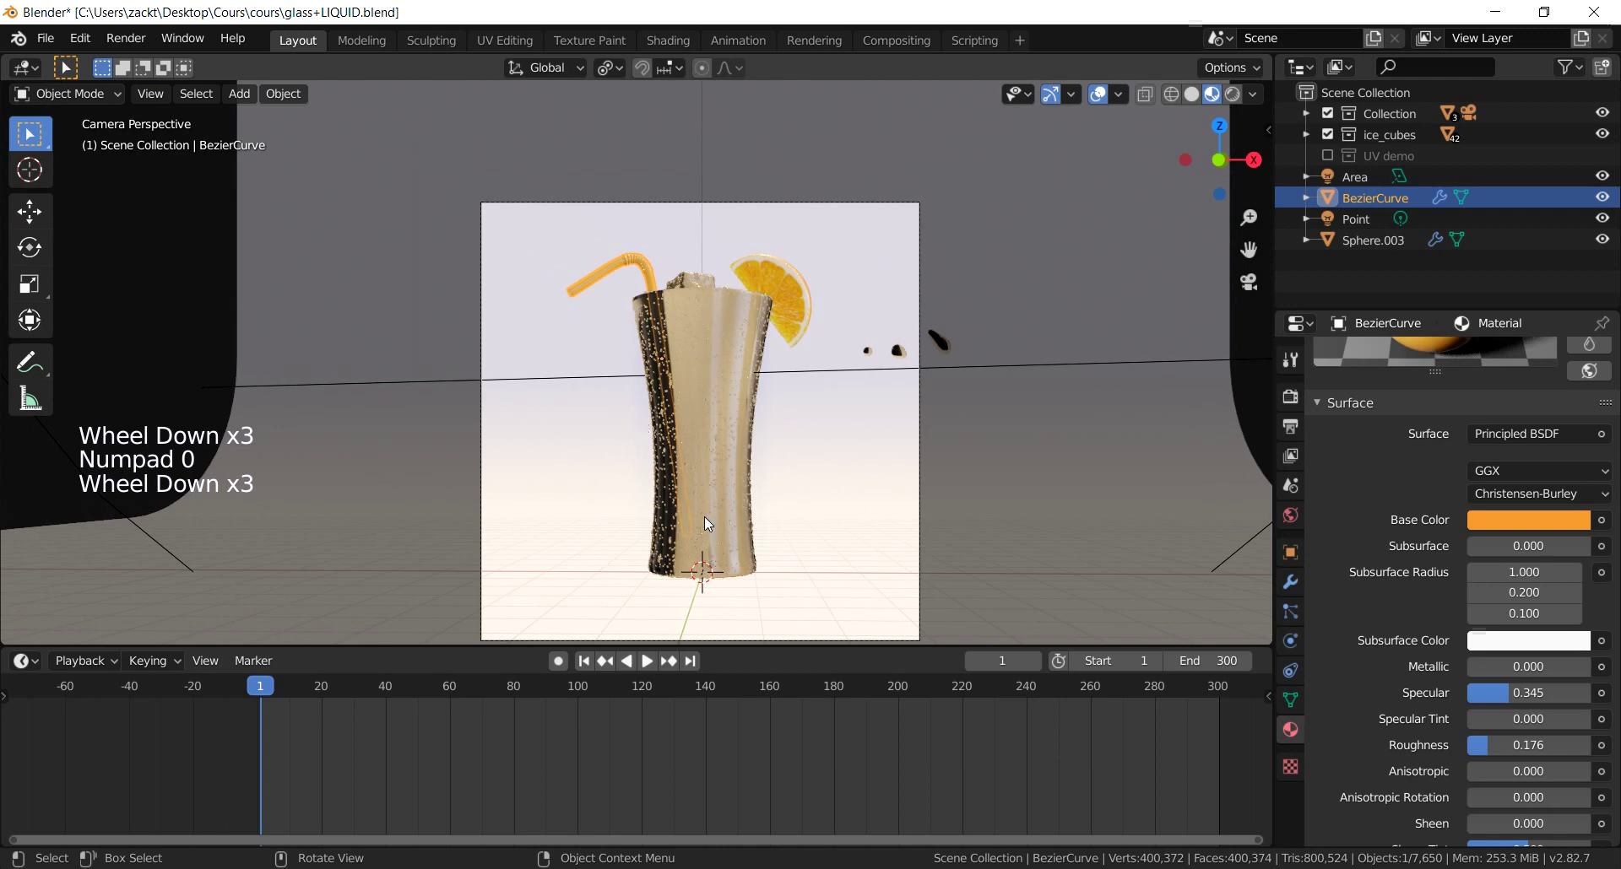
pyautogui.scroll(-3)
pyautogui.middleClick(831, 466)
pyautogui.scroll(3)
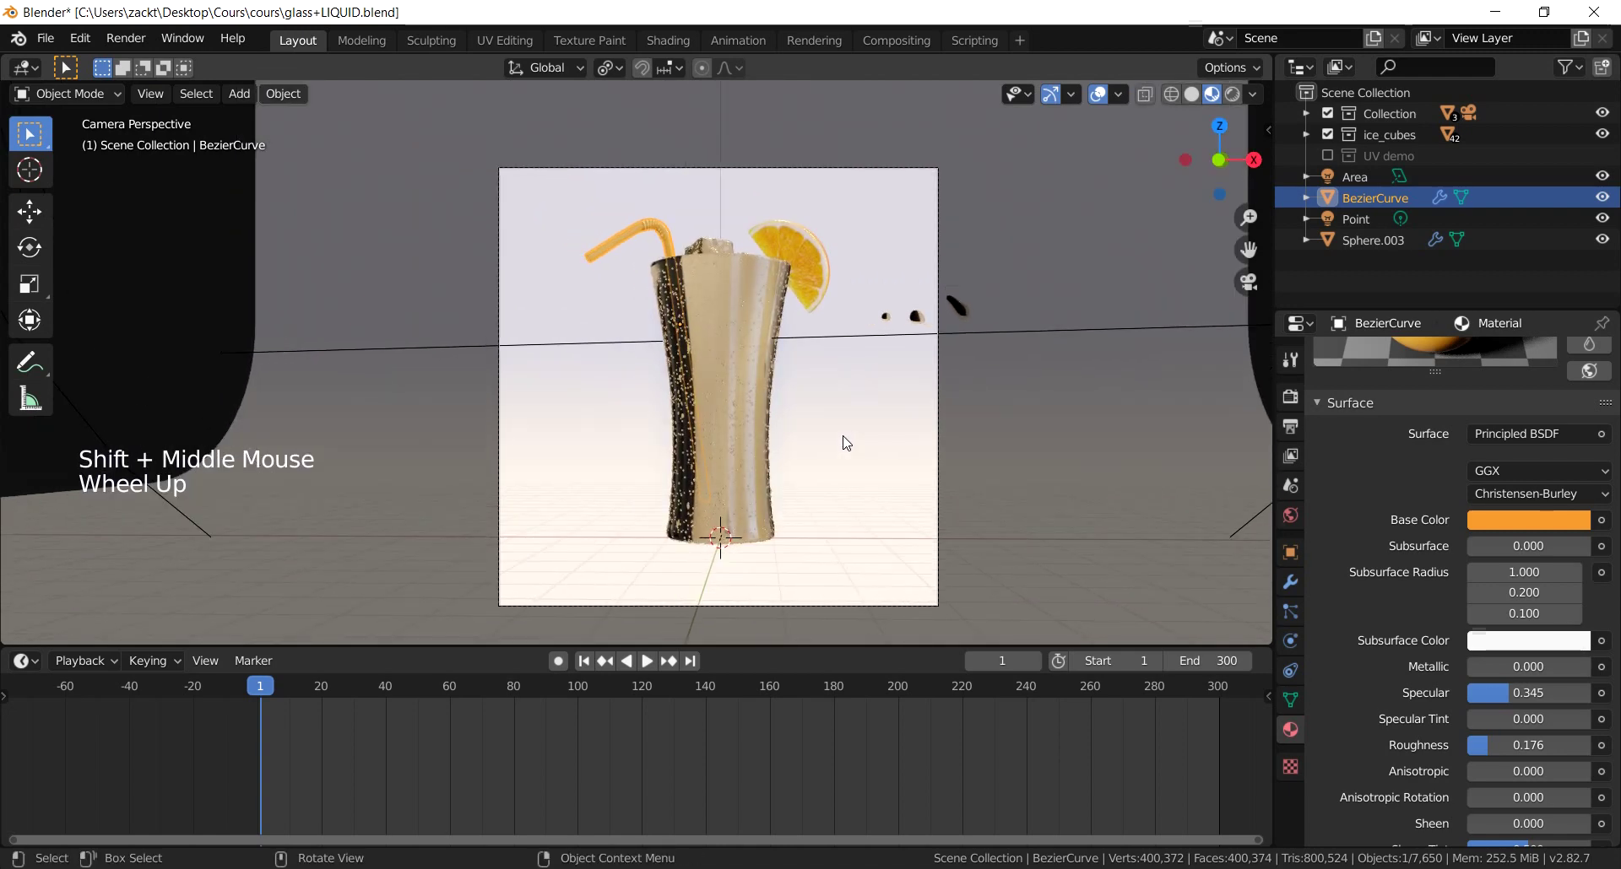